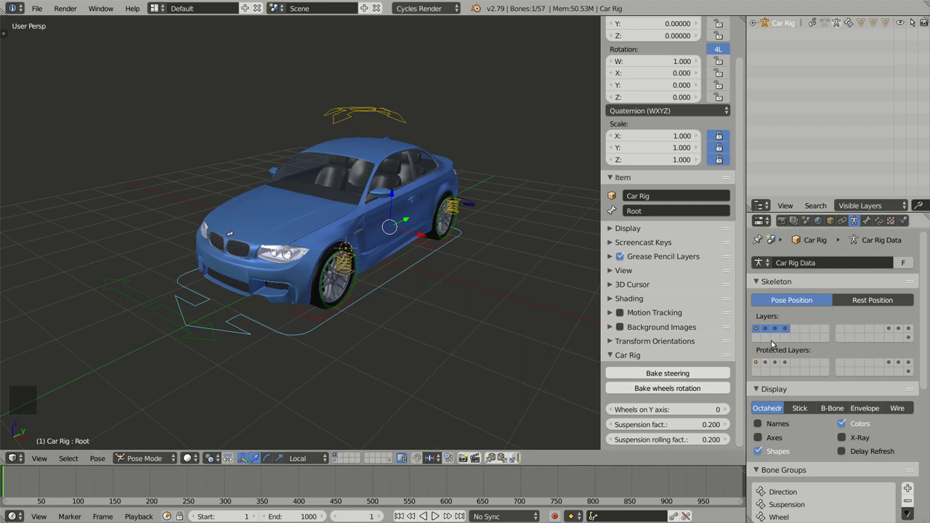
- Switch off the suspension bone layer and bring the Car Rig back to Object Mode
{"action": "left_click", "coordinate": [768, 331]}
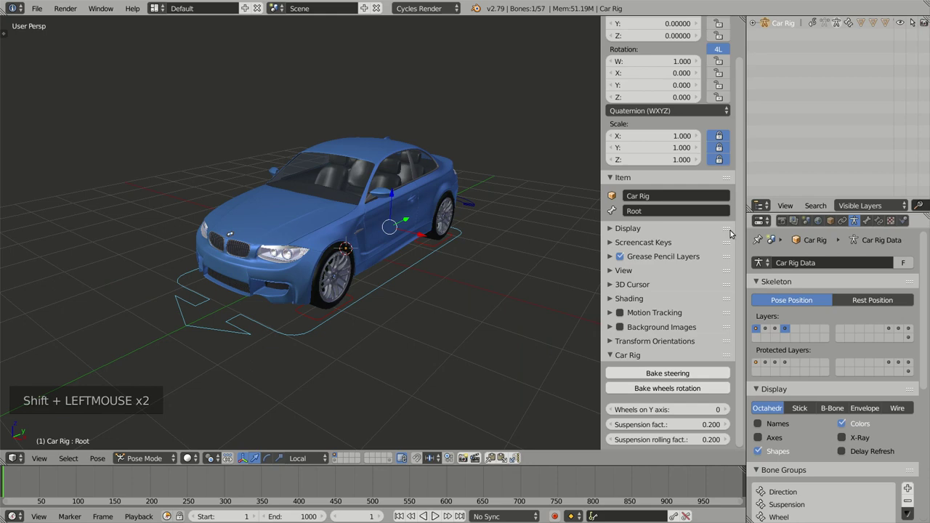
{"action": "middle_click", "coordinate": [495, 242]}
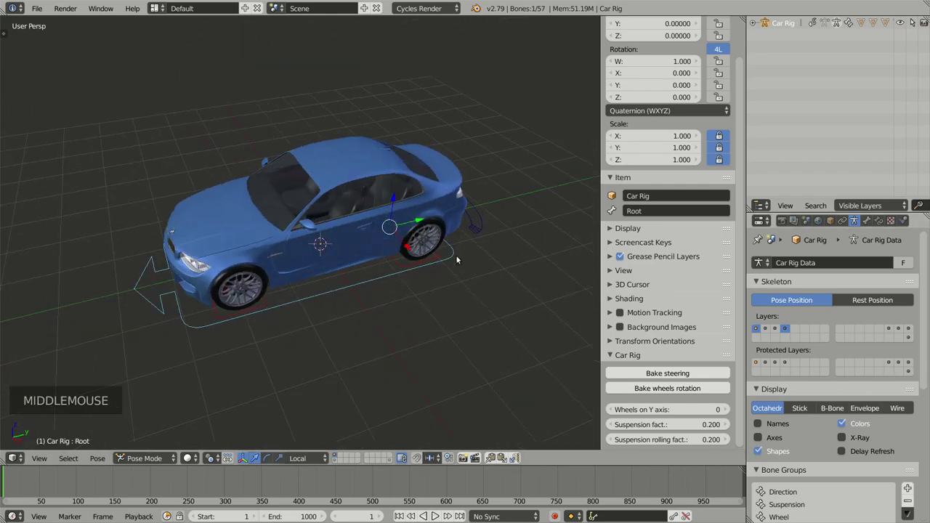
{"action": "middle_click", "coordinate": [352, 295]}
{"action": "middle_click", "coordinate": [386, 317]}
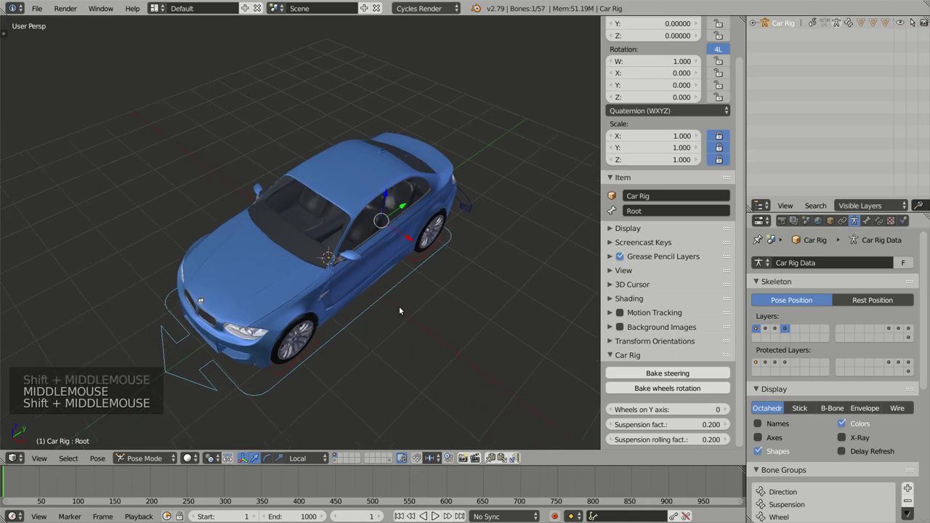
{"action": "key", "text": "ctrl+Tab"}
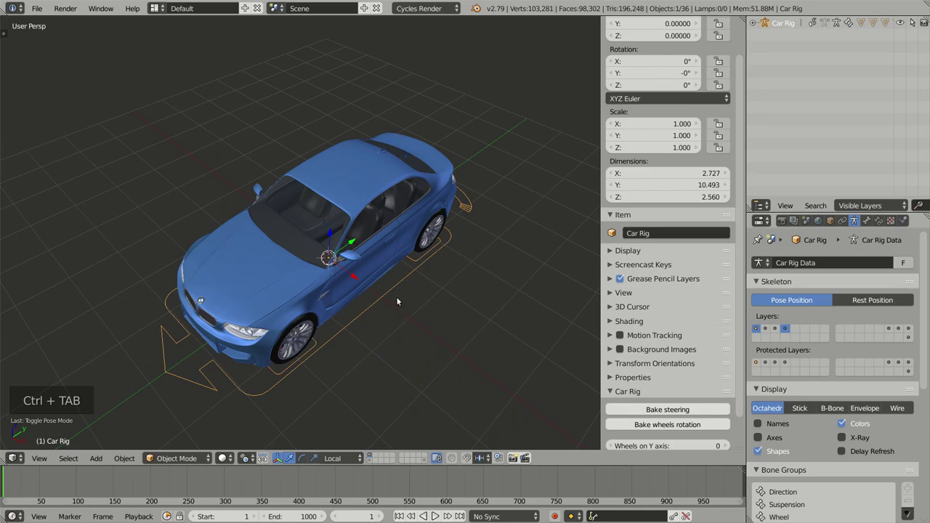
- Go to top orthographic view and bring up the Add menu for a new curve path
{"action": "key", "text": "KP_7"}
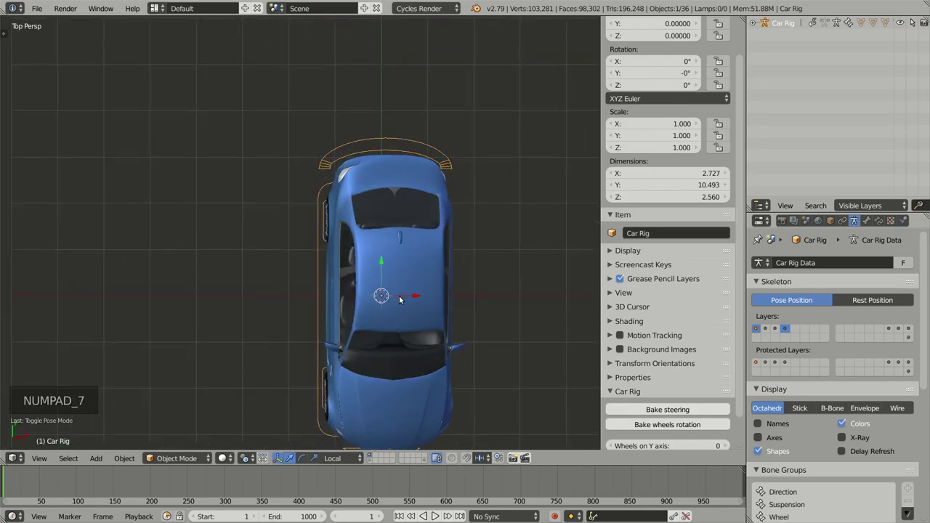
{"action": "key", "text": "KP_5"}
{"action": "middle_click", "coordinate": [422, 312]}
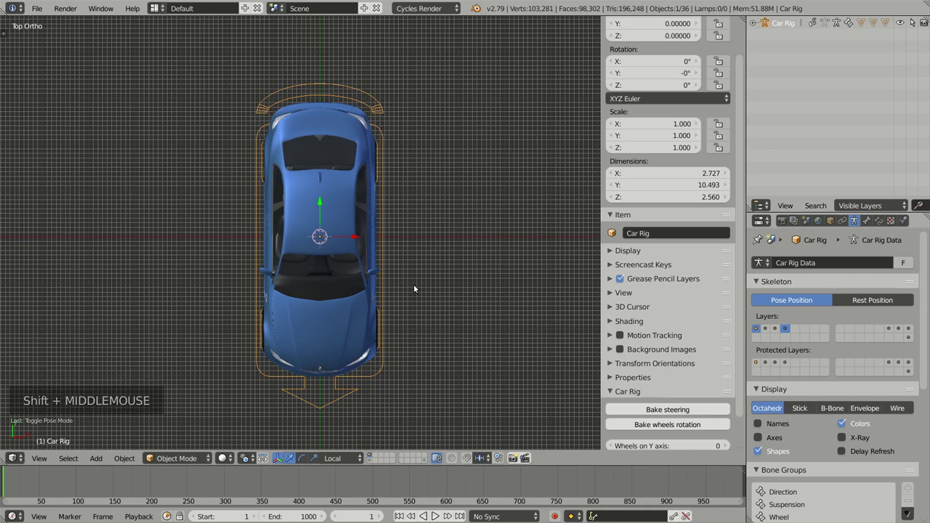
{"action": "key", "text": "shift+a"}
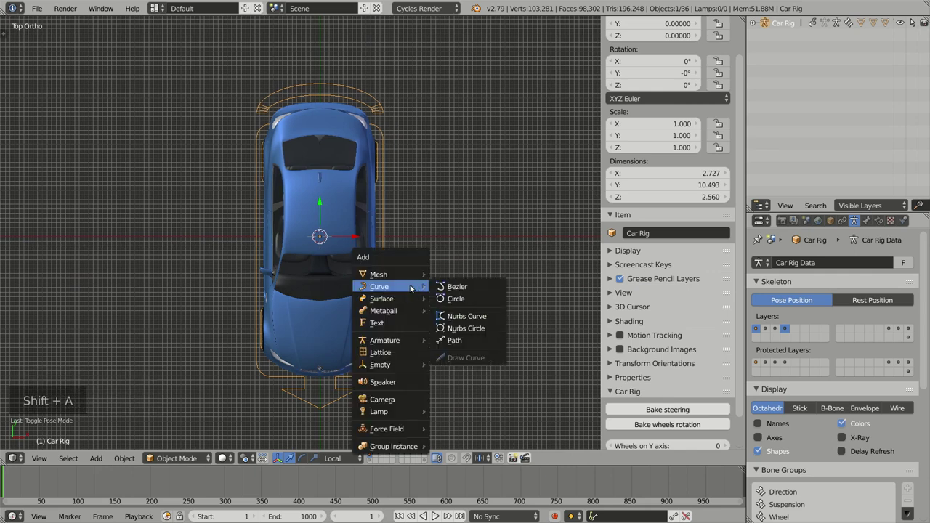
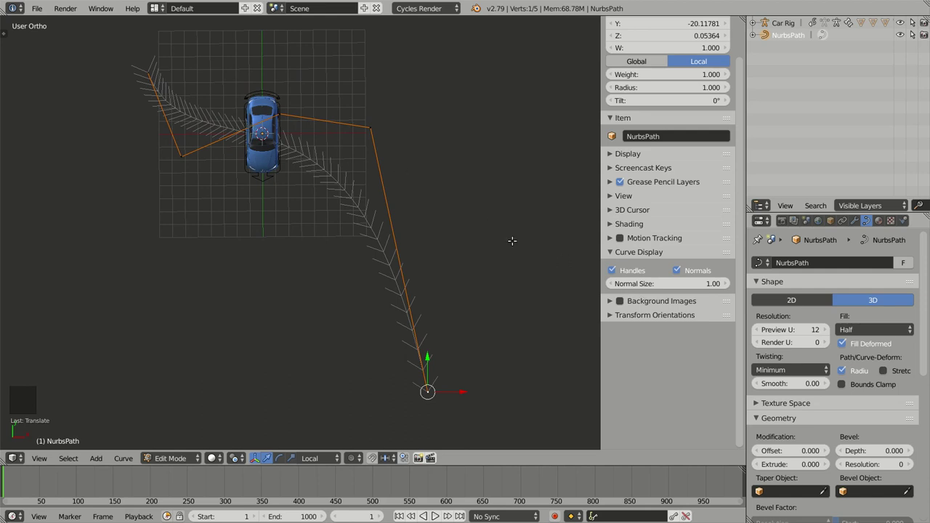
- Set the path's Shape Preview U resolution from 12 to 100
{"action": "left_click", "coordinate": [804, 330]}
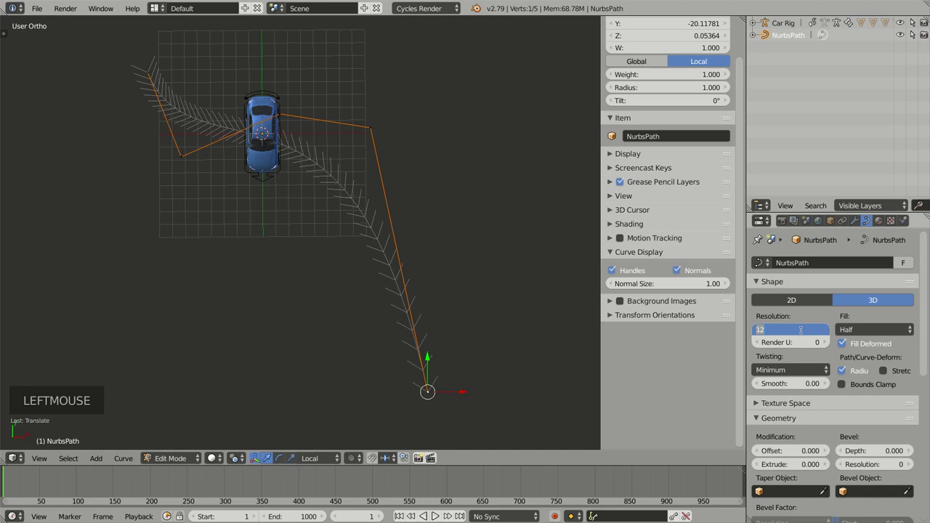
{"action": "key", "text": "KP_0"}
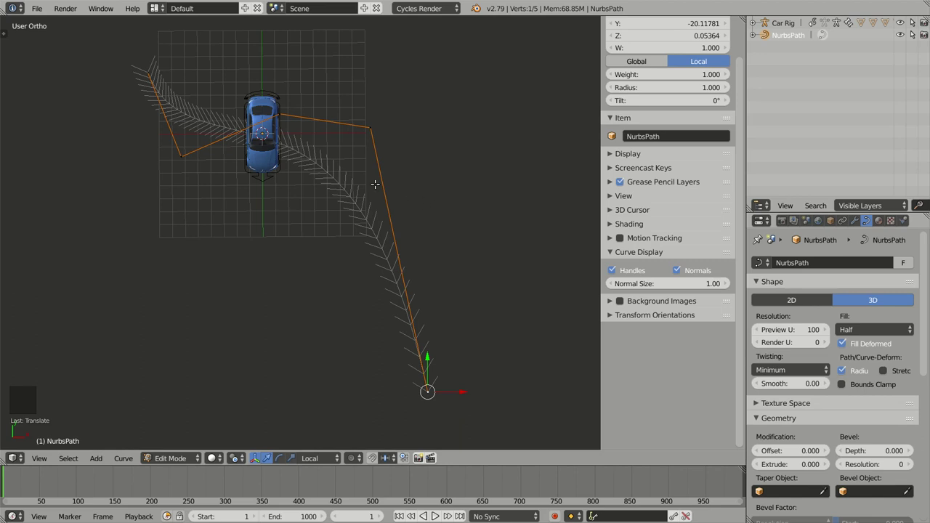
{"action": "scroll", "scroll_direction": "up", "scroll_amount": 3}
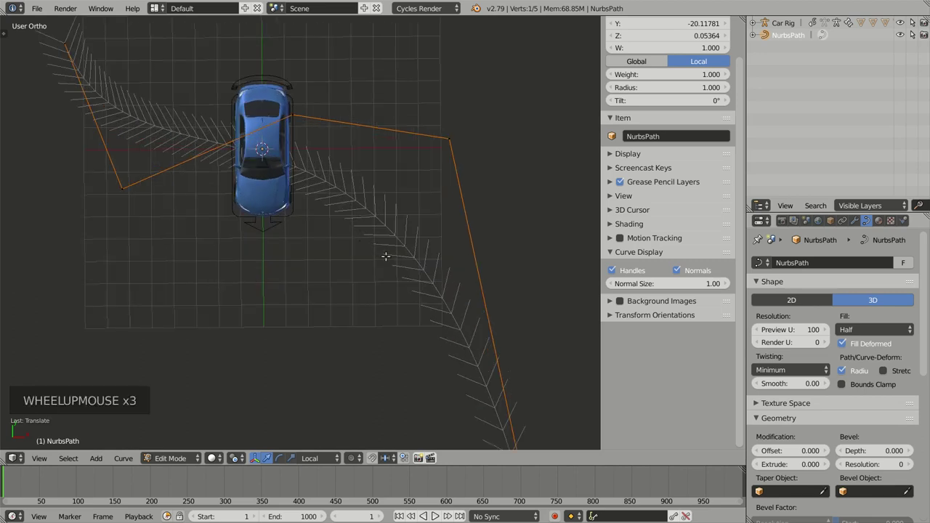
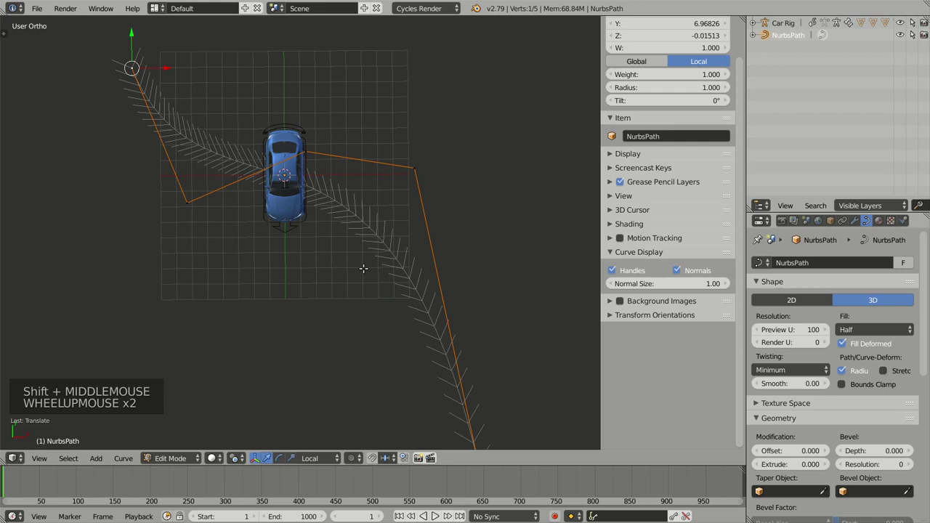
- Leave path edit mode, select the Car Rig in Pose Mode and select its Root bone
{"action": "key", "text": "Tab"}
{"action": "middle_click", "coordinate": [348, 262]}
{"action": "middle_click", "coordinate": [338, 249]}
{"action": "middle_click", "coordinate": [334, 210]}
{"action": "middle_click", "coordinate": [356, 248]}
{"action": "scroll", "scroll_direction": "up", "scroll_amount": 3}
{"action": "scroll", "scroll_direction": "up", "scroll_amount": 3}
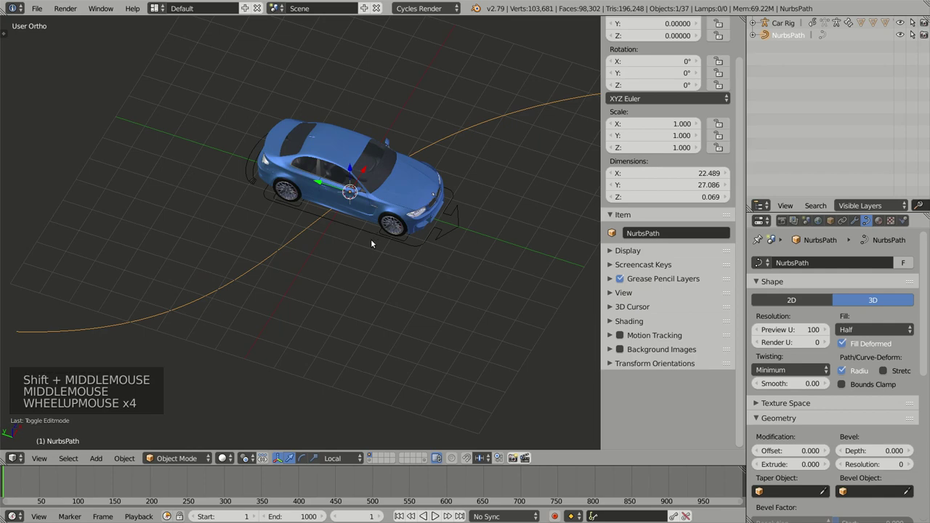
{"action": "right_click", "coordinate": [379, 235]}
{"action": "middle_click", "coordinate": [410, 243]}
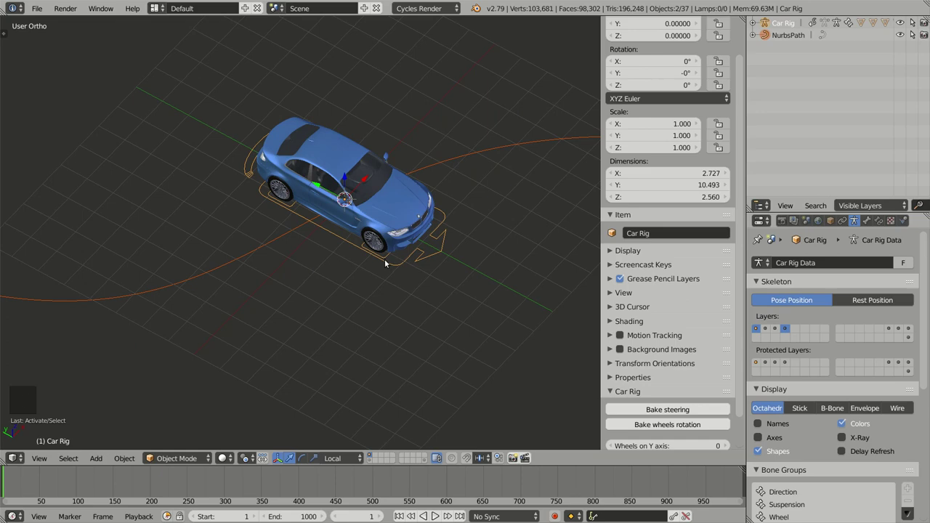
{"action": "key", "text": "ctrl+Tab"}
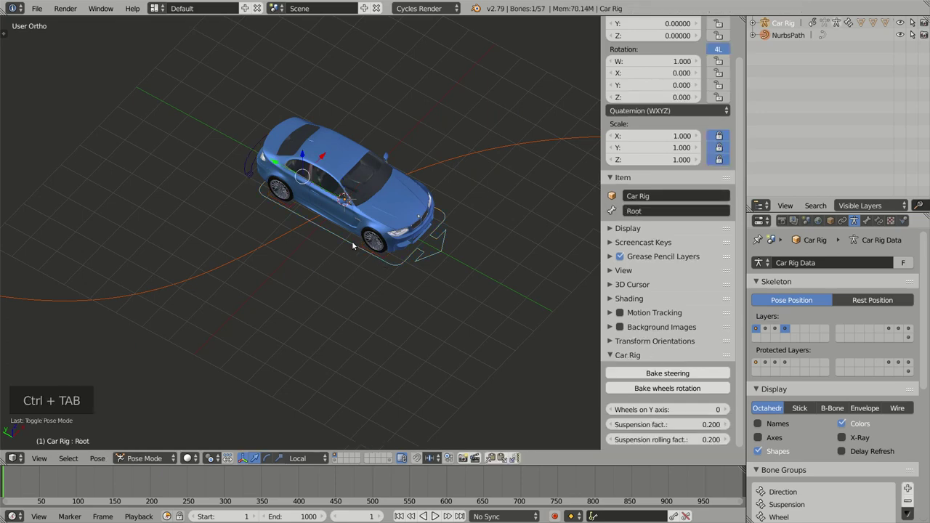
{"action": "right_click", "coordinate": [354, 242]}
{"action": "middle_click", "coordinate": [357, 249]}
{"action": "middle_click", "coordinate": [350, 244]}
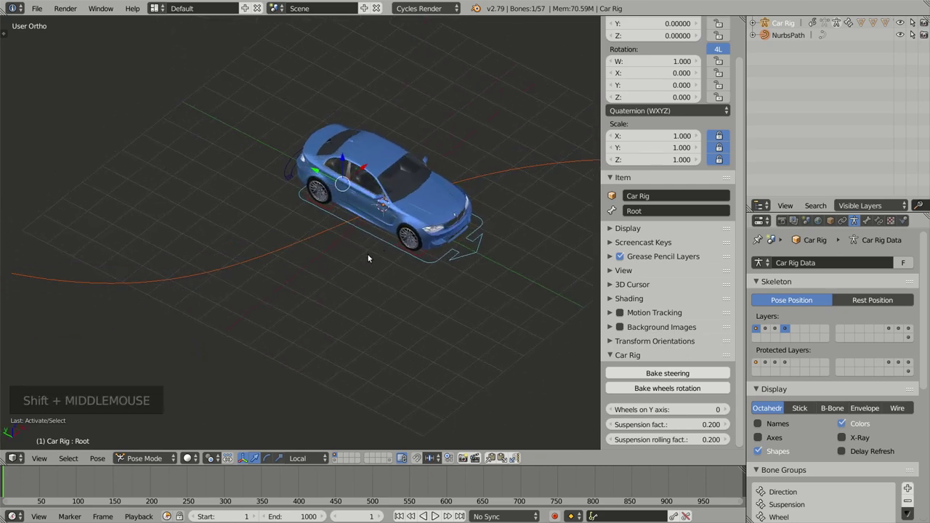
- Add a Follow Path constraint to the Root bone via Shift+Ctrl+C and inspect along the path
{"action": "key", "text": "ctrl+shift+c"}
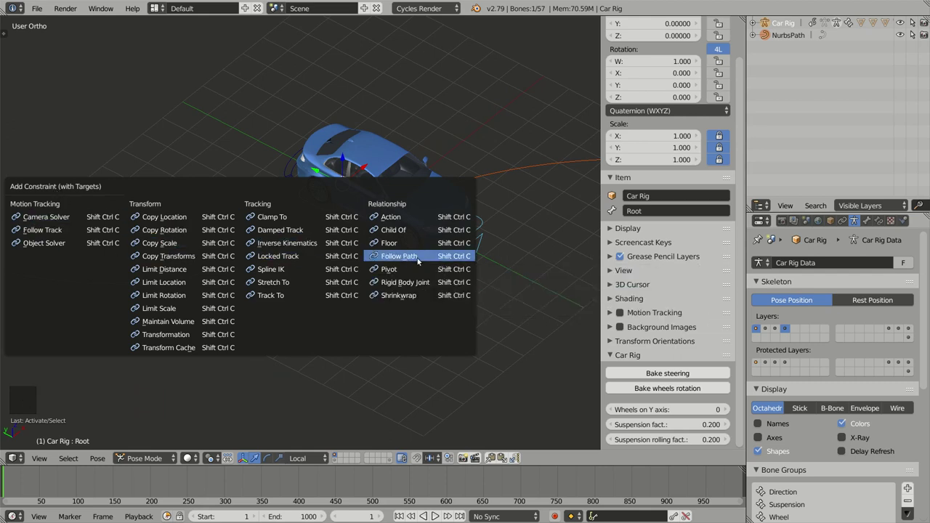
{"action": "middle_click", "coordinate": [333, 258]}
{"action": "middle_click", "coordinate": [397, 251]}
{"action": "middle_click", "coordinate": [362, 298]}
{"action": "middle_click", "coordinate": [337, 297]}
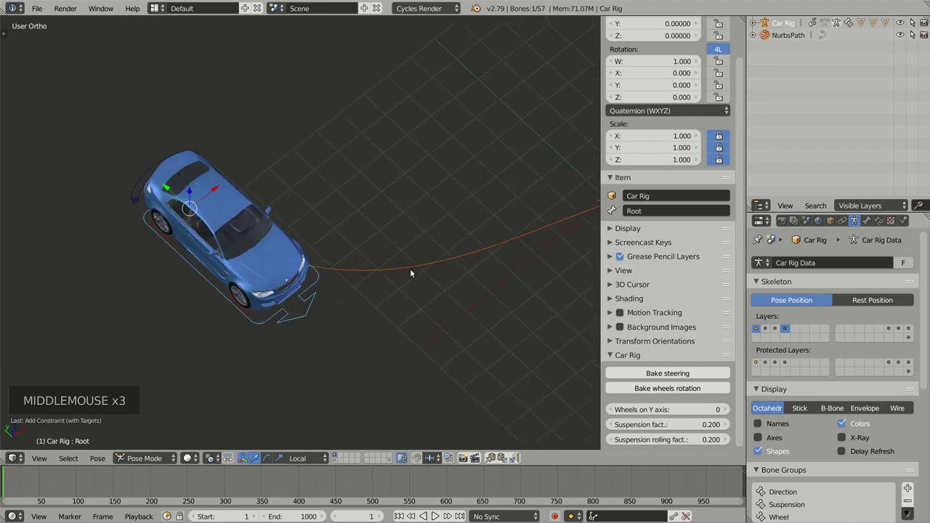
{"action": "middle_click", "coordinate": [412, 284]}
- In Bone Constraints, enable Fixed Position on the Root's Follow Path constraint targeting NurbsPath
{"action": "middle_click", "coordinate": [357, 247]}
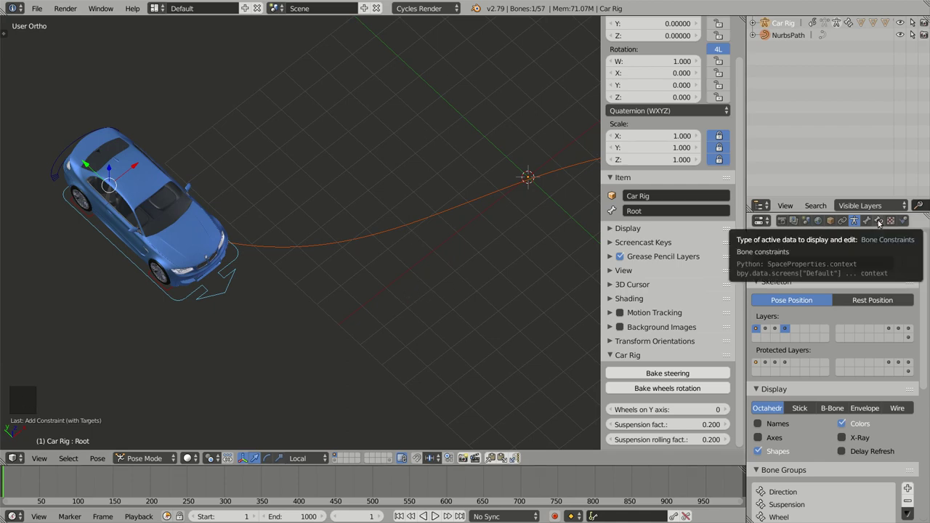
{"action": "left_click", "coordinate": [881, 221]}
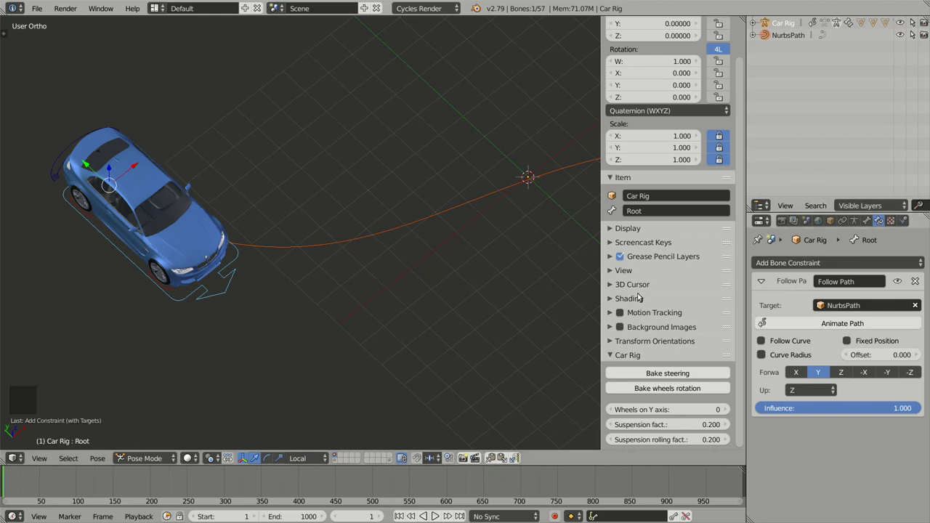
{"action": "middle_click", "coordinate": [456, 266]}
{"action": "middle_click", "coordinate": [447, 262]}
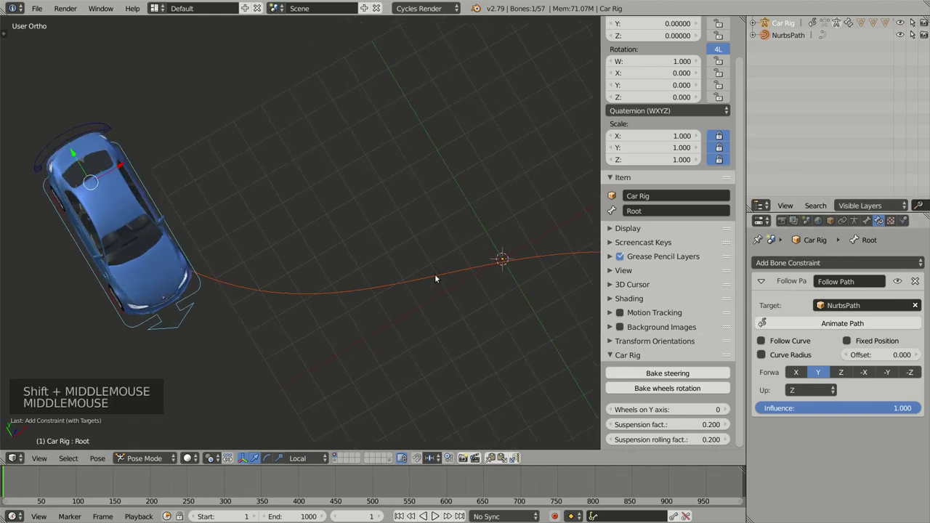
{"action": "key", "text": "KP_7"}
{"action": "scroll", "scroll_direction": "down", "scroll_amount": 3}
{"action": "middle_click", "coordinate": [397, 317]}
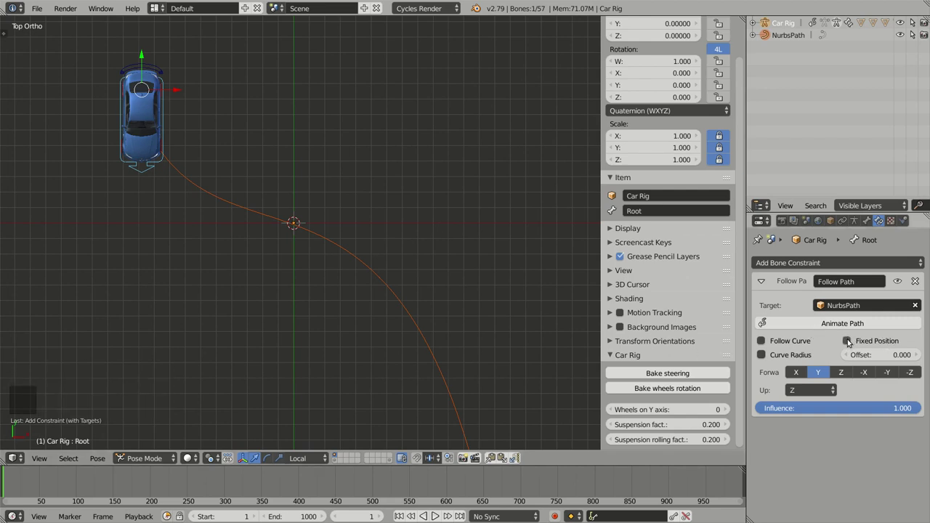
{"action": "left_click", "coordinate": [850, 341]}
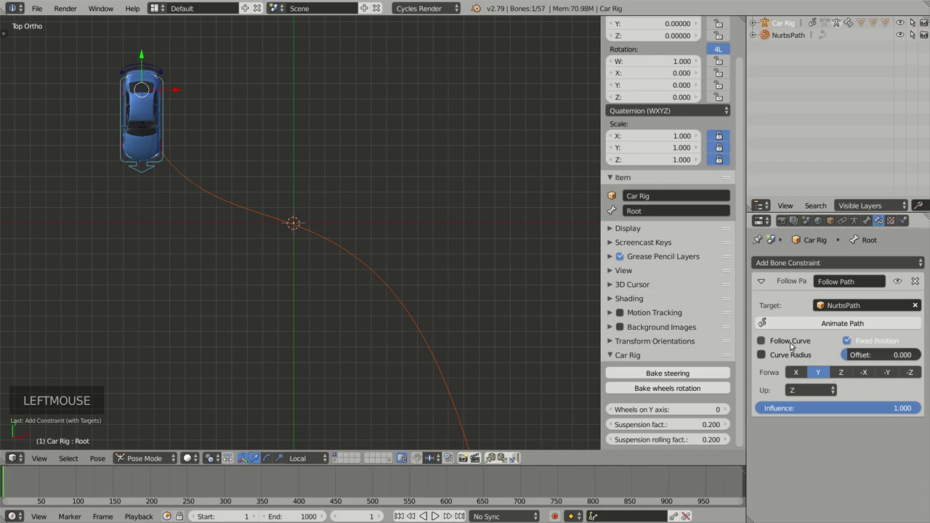
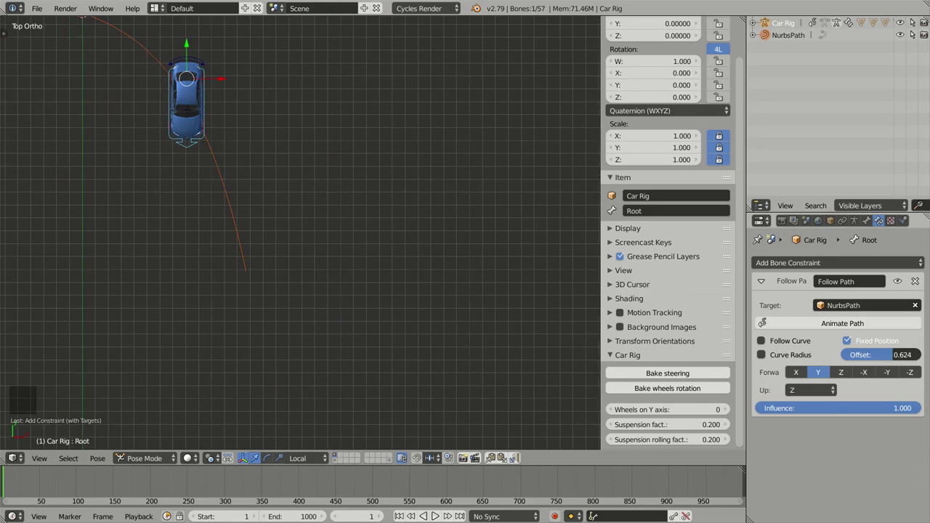
{"action": "middle_click", "coordinate": [394, 209]}
{"action": "scroll", "scroll_direction": "up", "scroll_amount": 3}
{"action": "middle_click", "coordinate": [422, 265]}
{"action": "middle_click", "coordinate": [423, 272]}
{"action": "scroll", "scroll_direction": "down", "scroll_amount": 3}
{"action": "key", "text": "z"}
{"action": "middle_click", "coordinate": [450, 263]}
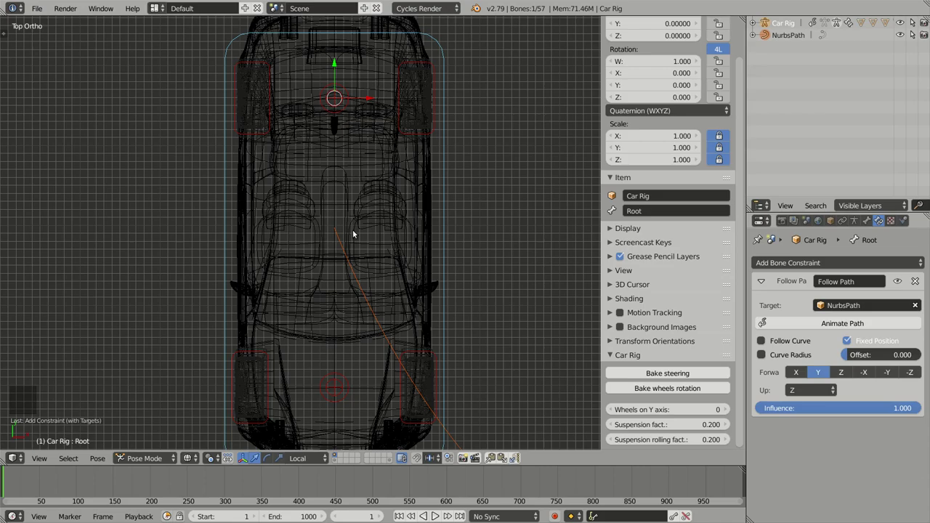
{"action": "key", "text": "ctrl+Tab"}
{"action": "middle_click", "coordinate": [366, 260]}
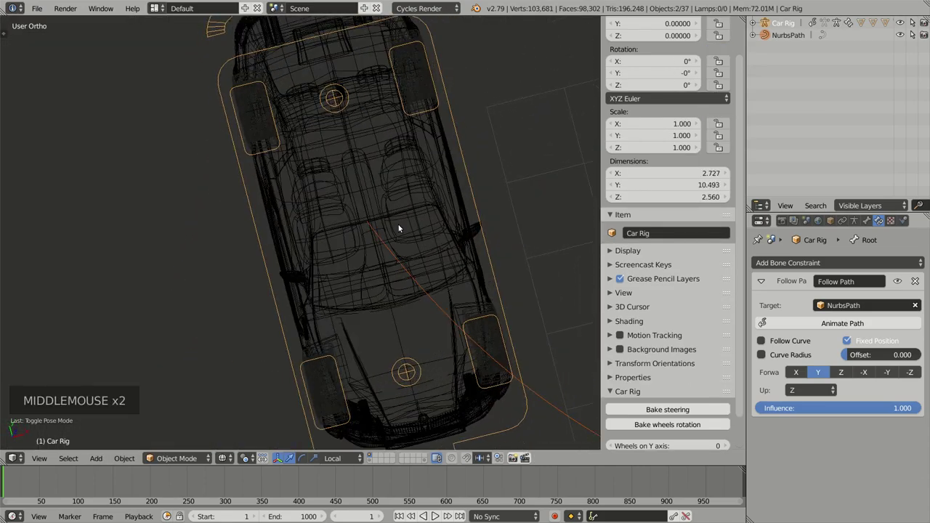
{"action": "key", "text": "ctrl+Tab"}
{"action": "key", "text": "KP_7"}
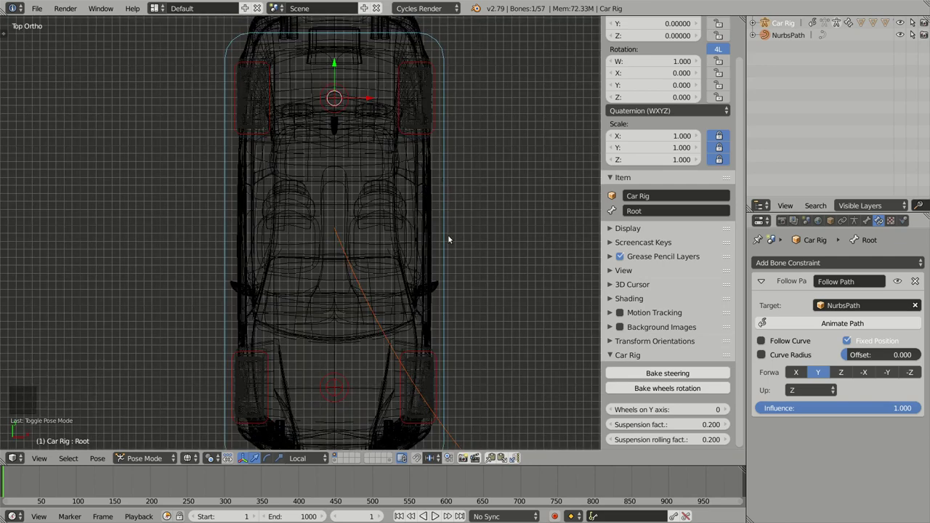
{"action": "middle_click", "coordinate": [465, 264]}
{"action": "middle_click", "coordinate": [391, 150]}
{"action": "scroll", "scroll_direction": "up", "scroll_amount": 3}
{"action": "middle_click", "coordinate": [366, 209]}
{"action": "scroll", "scroll_direction": "up", "scroll_amount": 3}
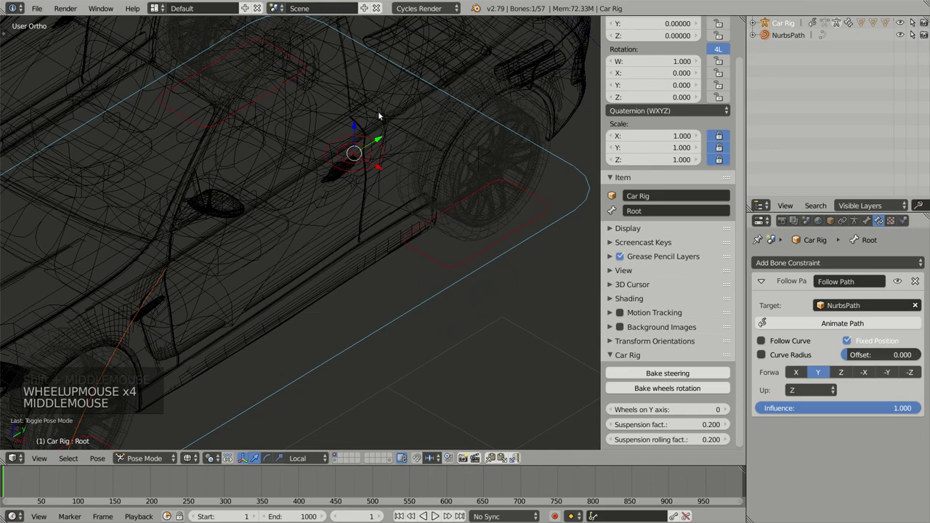
{"action": "middle_click", "coordinate": [336, 174]}
{"action": "middle_click", "coordinate": [345, 188]}
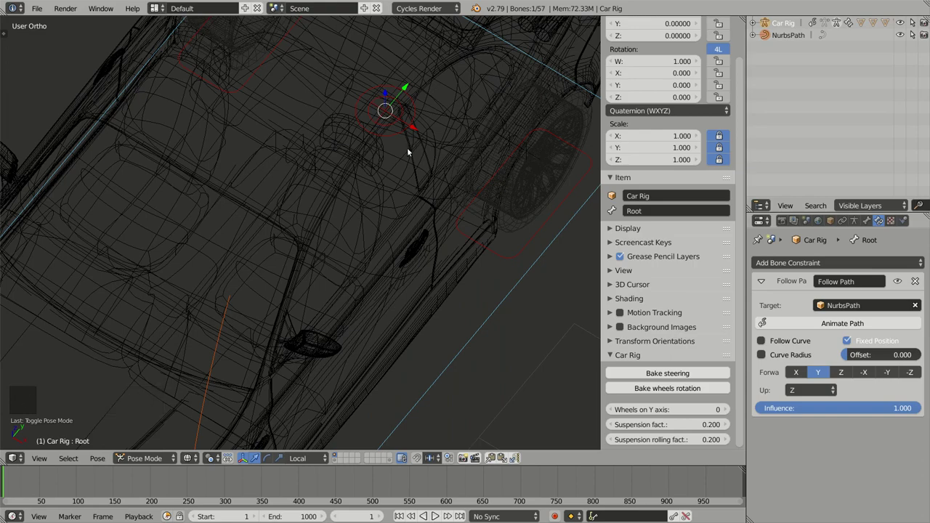
{"action": "key", "text": "KP_7"}
{"action": "scroll", "scroll_direction": "down", "scroll_amount": 3}
{"action": "middle_click", "coordinate": [421, 207]}
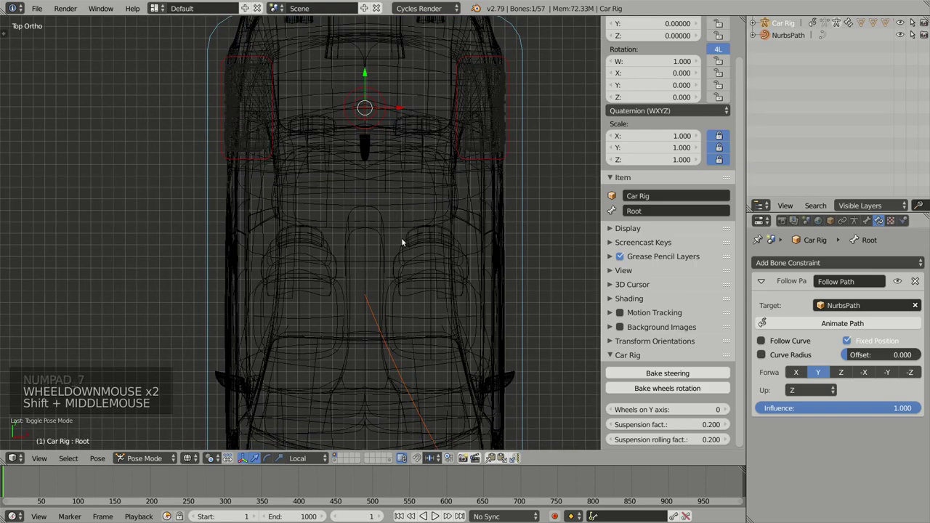
{"action": "middle_click", "coordinate": [410, 248]}
{"action": "middle_click", "coordinate": [415, 294]}
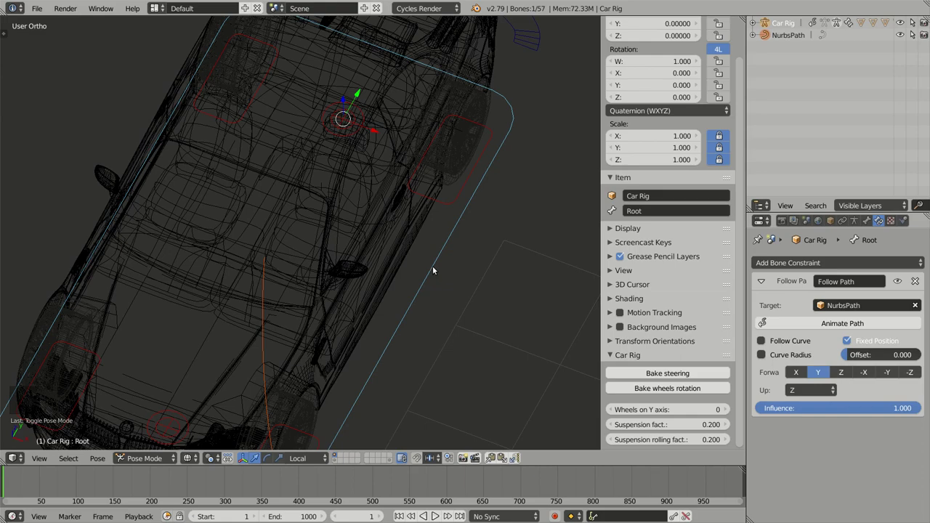
{"action": "key", "text": "KP_7"}
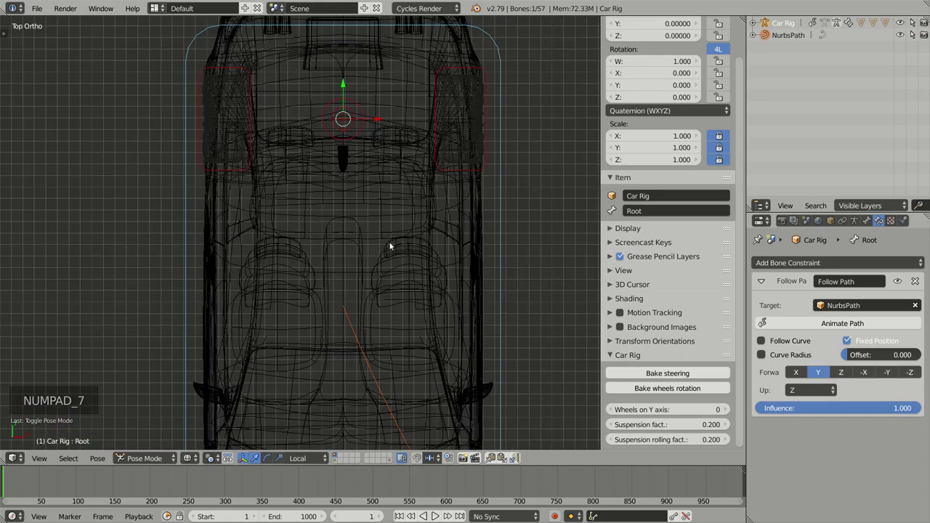
{"action": "middle_click", "coordinate": [423, 208]}
{"action": "middle_click", "coordinate": [391, 282]}
{"action": "middle_click", "coordinate": [386, 253]}
{"action": "middle_click", "coordinate": [391, 220]}
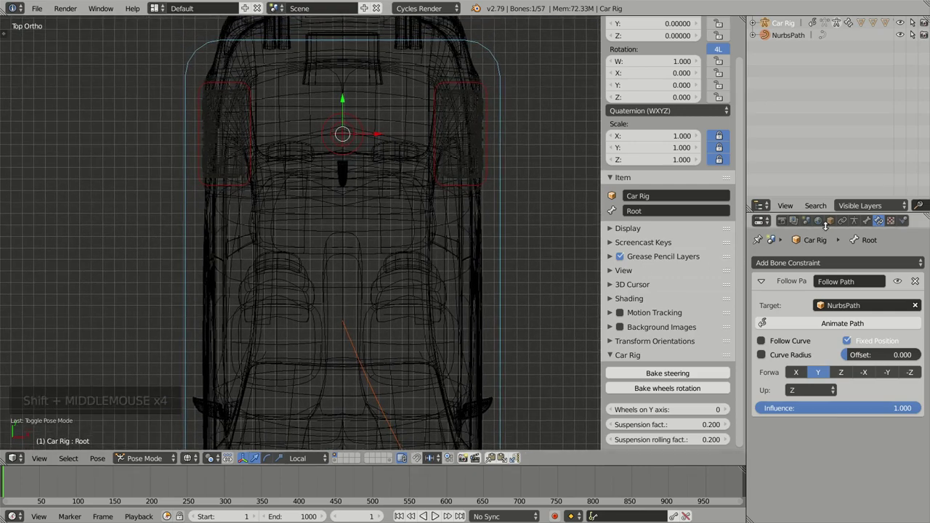
- In the Object tab, set the Car Rig's Delta Location Y to -1.625
{"action": "left_click", "coordinate": [834, 222]}
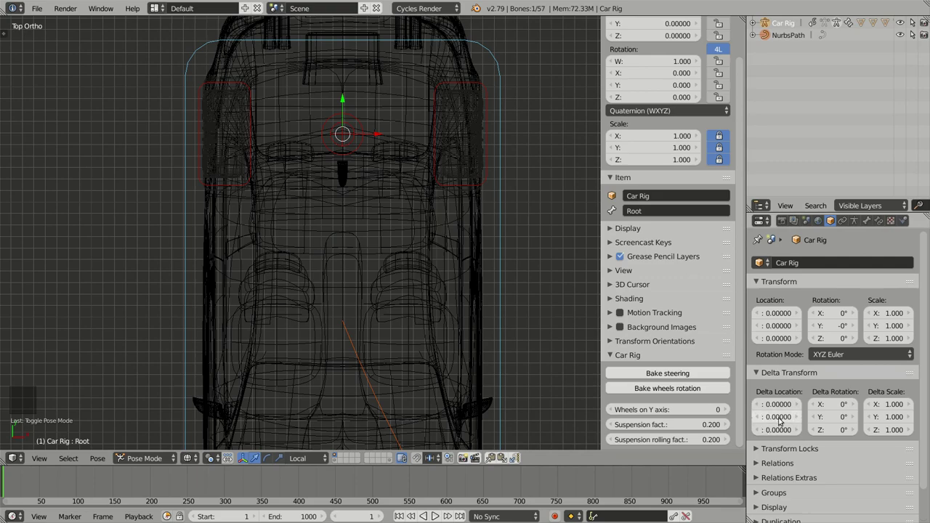
{"action": "left_click", "coordinate": [780, 420]}
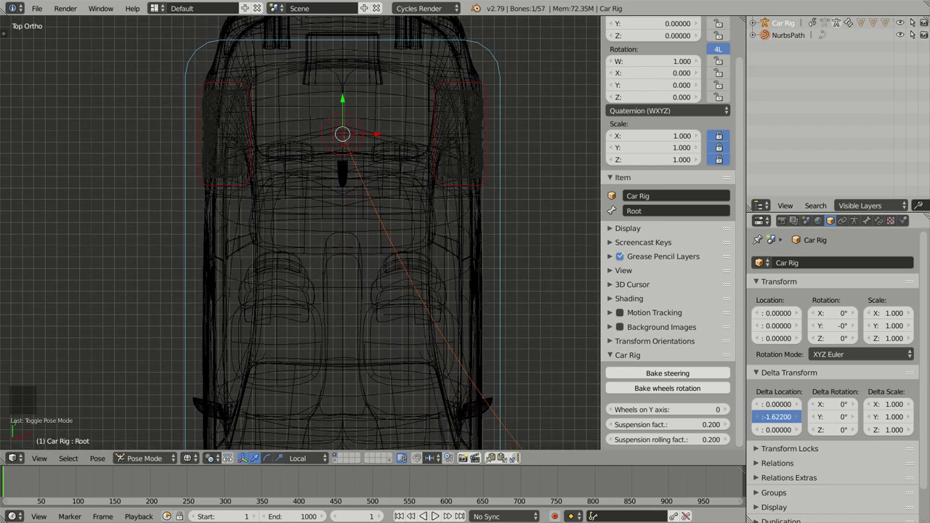
{"action": "scroll", "scroll_direction": "up", "scroll_amount": 3}
{"action": "middle_click", "coordinate": [396, 188]}
{"action": "scroll", "scroll_direction": "down", "scroll_amount": 3}
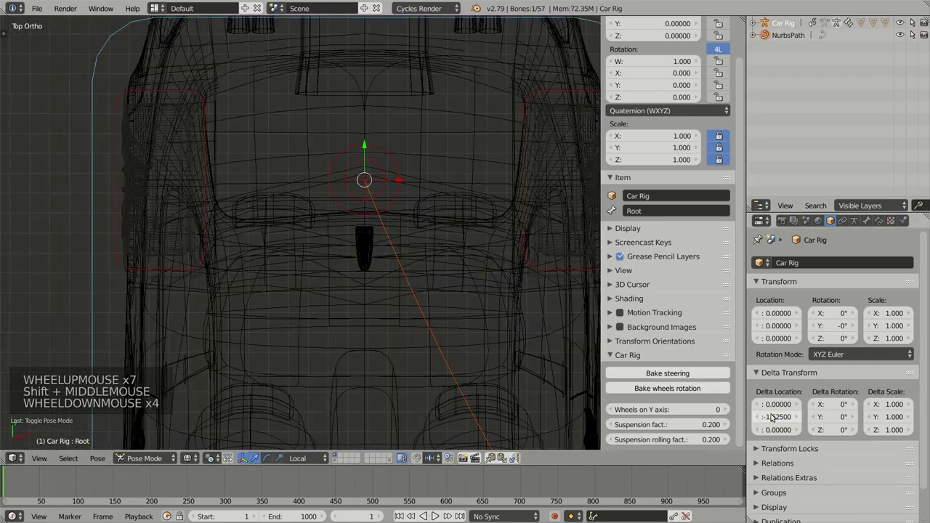
{"action": "left_click", "coordinate": [782, 418]}
- Pull the view back to check the car sitting at the path's start
{"action": "scroll", "scroll_direction": "down", "scroll_amount": 3}
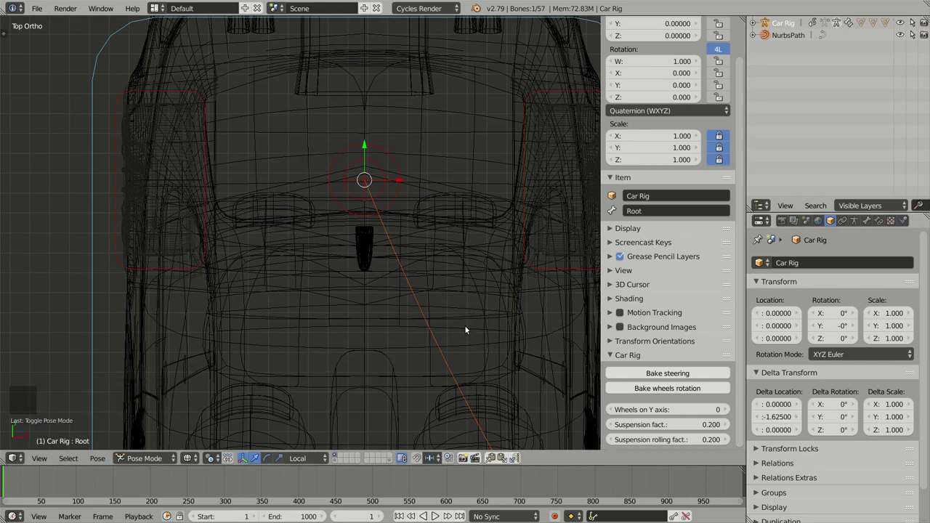
{"action": "middle_click", "coordinate": [476, 354]}
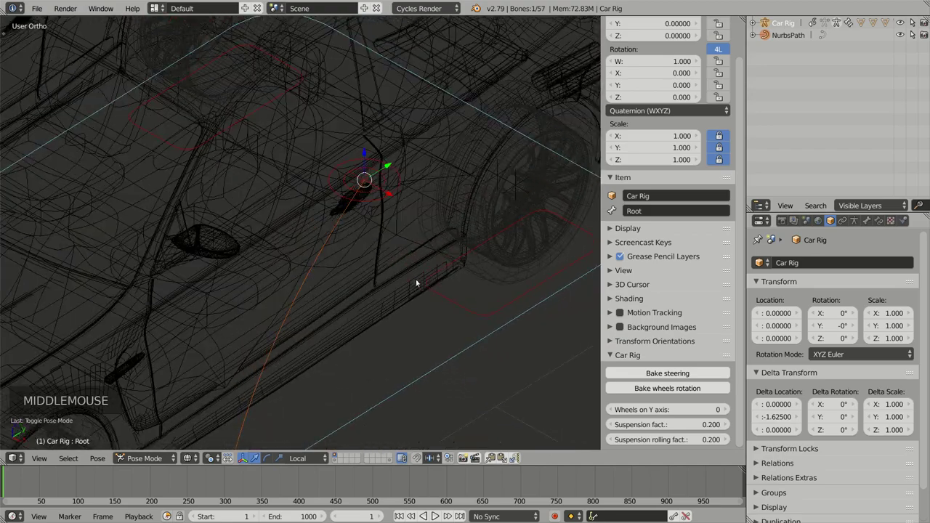
{"action": "scroll", "scroll_direction": "down", "scroll_amount": 3}
{"action": "middle_click", "coordinate": [420, 272]}
{"action": "middle_click", "coordinate": [435, 250]}
{"action": "scroll", "scroll_direction": "down", "scroll_amount": 3}
- Run Animate Path on the Root bone's Follow Path constraint
{"action": "middle_click", "coordinate": [427, 261]}
{"action": "scroll", "scroll_direction": "down", "scroll_amount": 3}
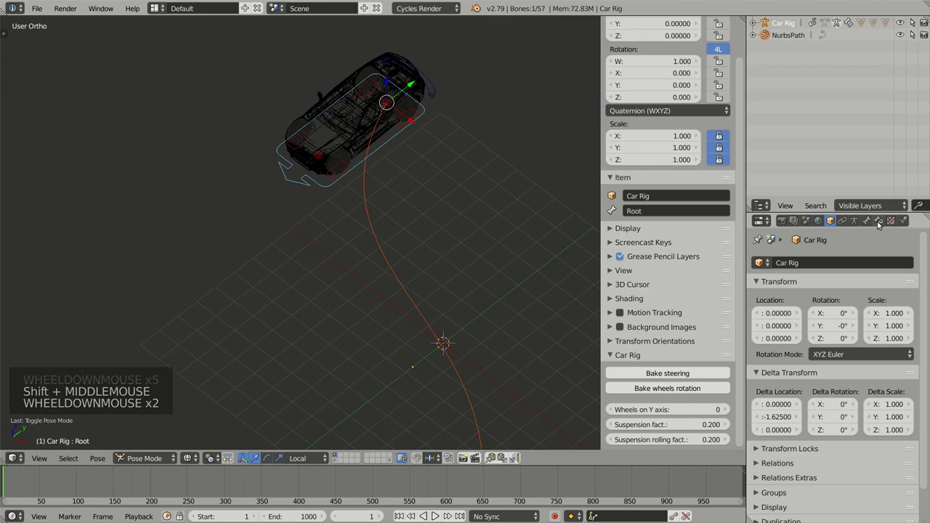
{"action": "left_click", "coordinate": [882, 222]}
{"action": "middle_click", "coordinate": [513, 261]}
{"action": "scroll", "scroll_direction": "down", "scroll_amount": 3}
{"action": "middle_click", "coordinate": [516, 296]}
{"action": "middle_click", "coordinate": [474, 282]}
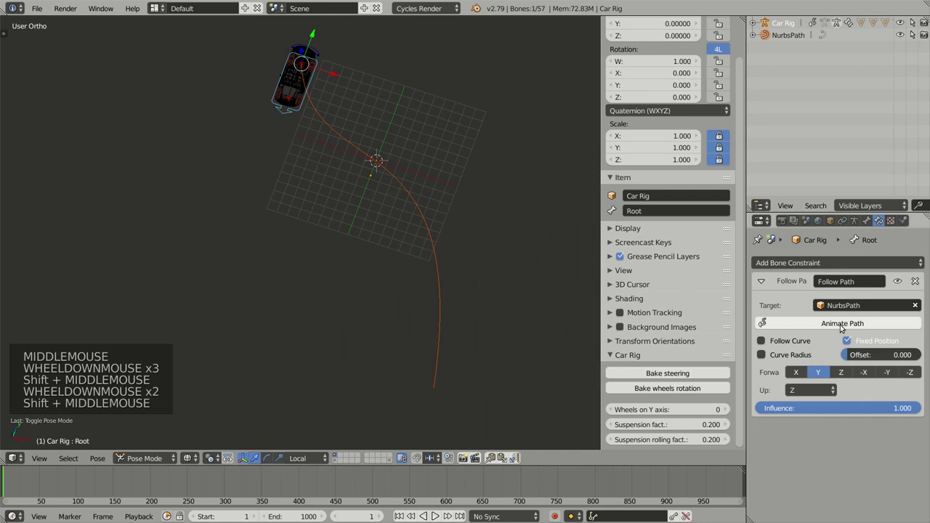
{"action": "left_click", "coordinate": [851, 355]}
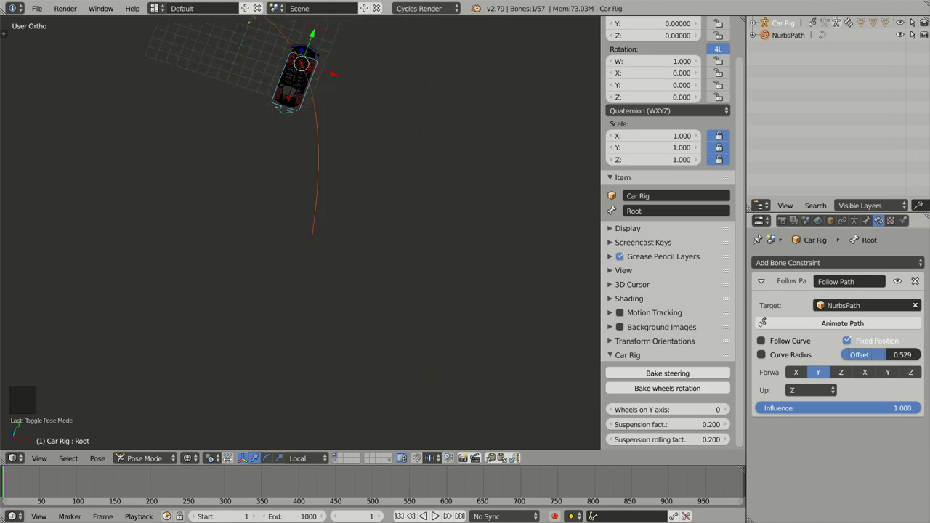
- Enable Follow Curve with Forward axis -Y so the car turns along the curve
{"action": "key", "text": "KP_7"}
{"action": "middle_click", "coordinate": [522, 200]}
{"action": "scroll", "scroll_direction": "up", "scroll_amount": 3}
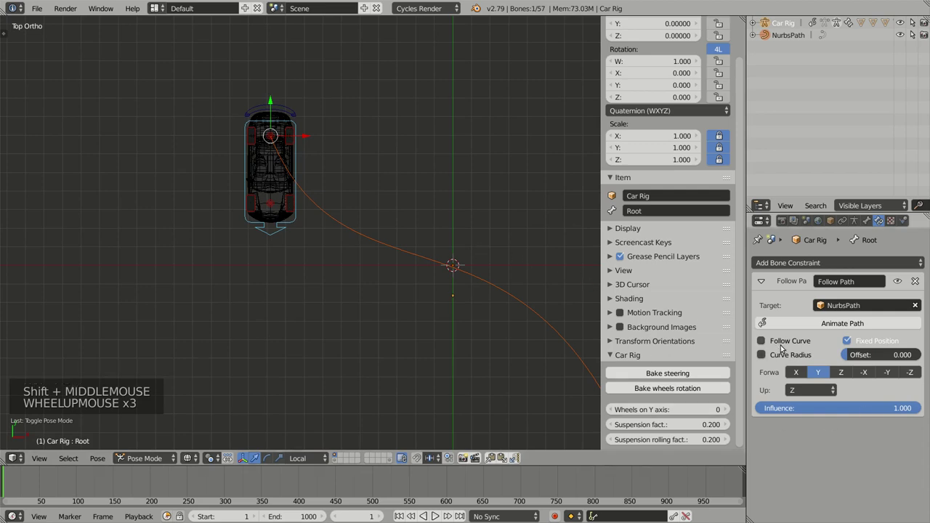
{"action": "left_click", "coordinate": [763, 340]}
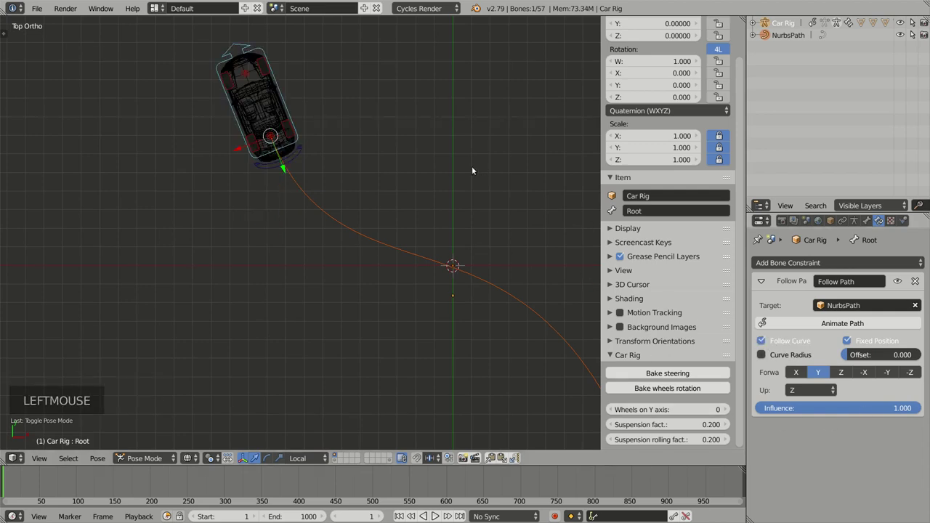
{"action": "middle_click", "coordinate": [449, 205]}
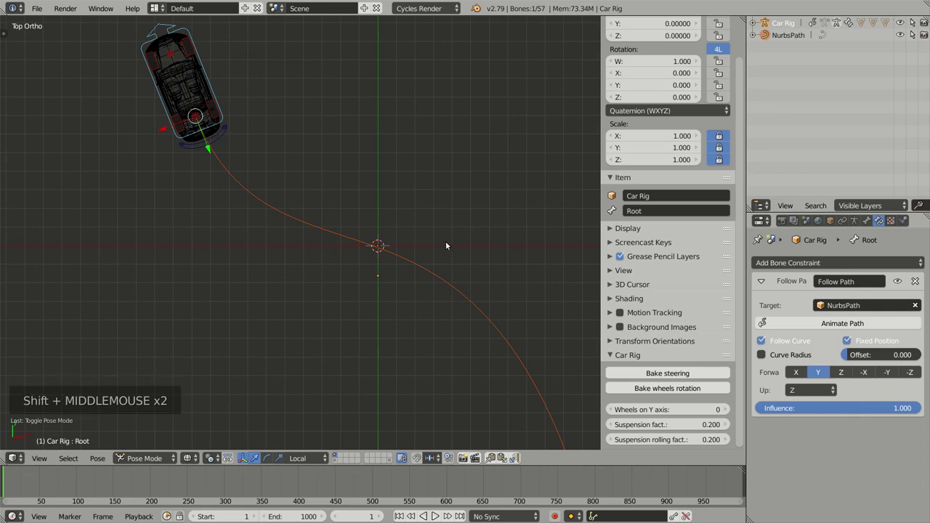
{"action": "middle_click", "coordinate": [464, 286]}
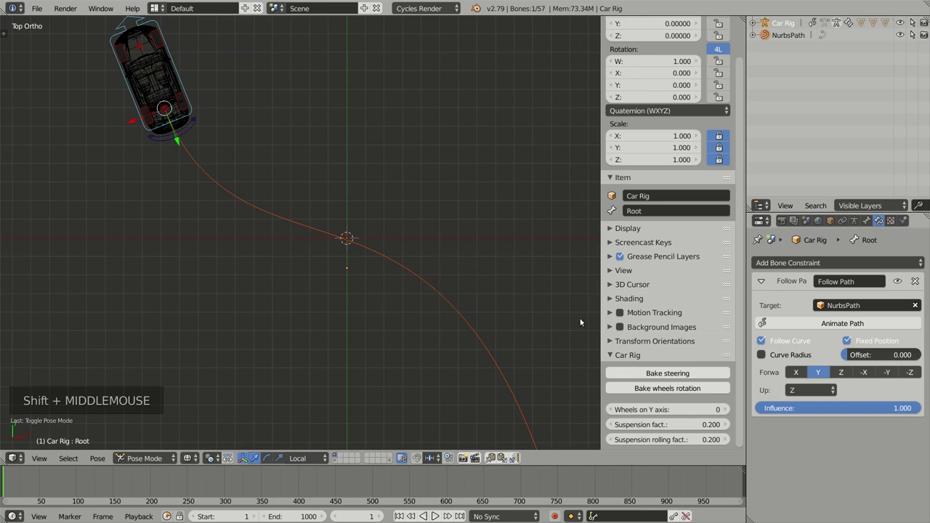
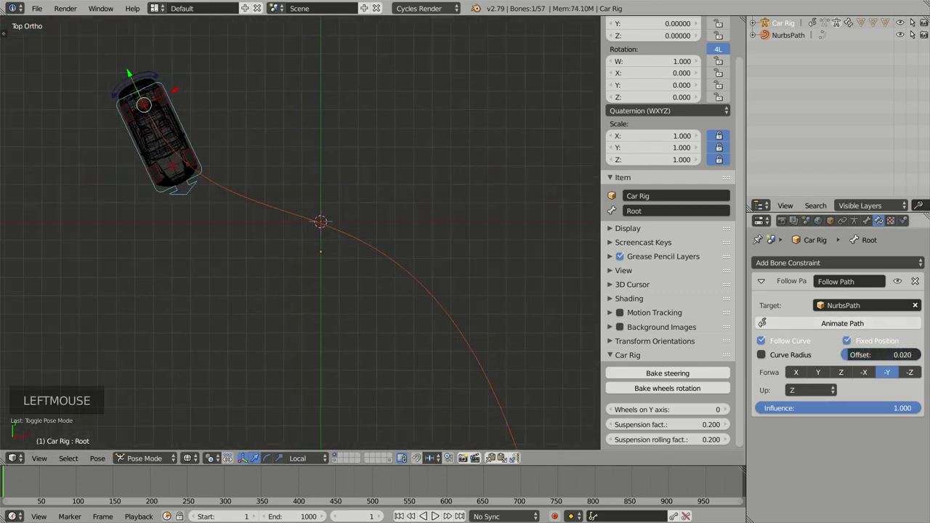
{"action": "middle_click", "coordinate": [438, 324]}
{"action": "middle_click", "coordinate": [444, 283]}
{"action": "middle_click", "coordinate": [431, 284]}
{"action": "middle_click", "coordinate": [437, 267]}
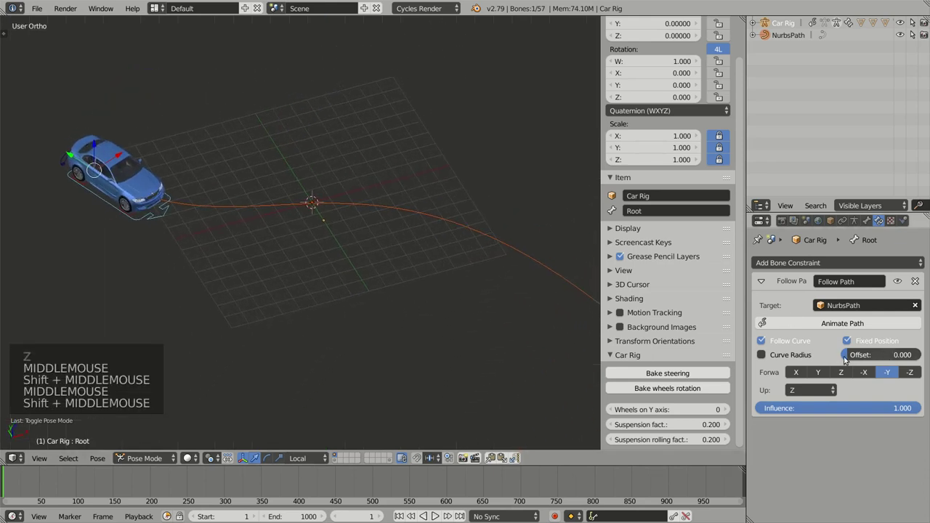
- Test the Offset slider, keyframe the path offset at the start and jump to the last frame
{"action": "left_click", "coordinate": [847, 358]}
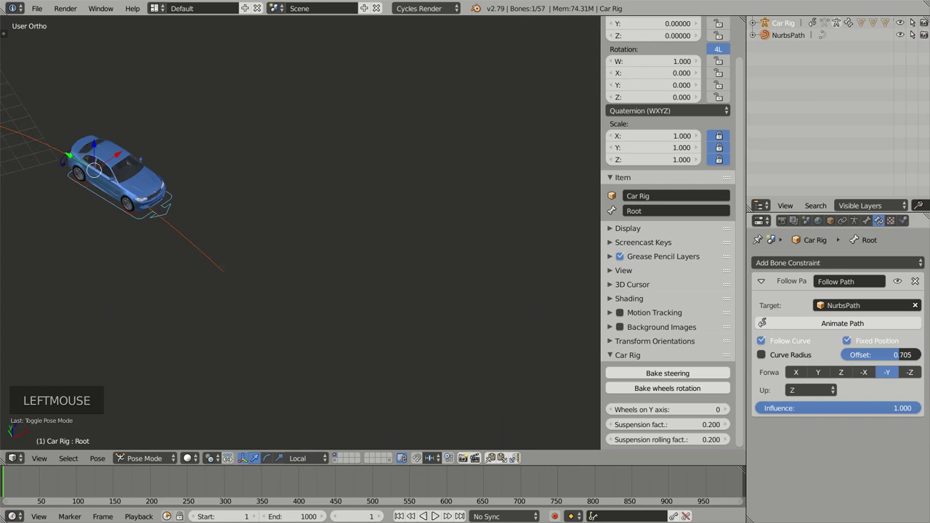
{"action": "left_click", "coordinate": [857, 356]}
{"action": "middle_click", "coordinate": [316, 254]}
{"action": "middle_click", "coordinate": [368, 259]}
{"action": "middle_click", "coordinate": [353, 271]}
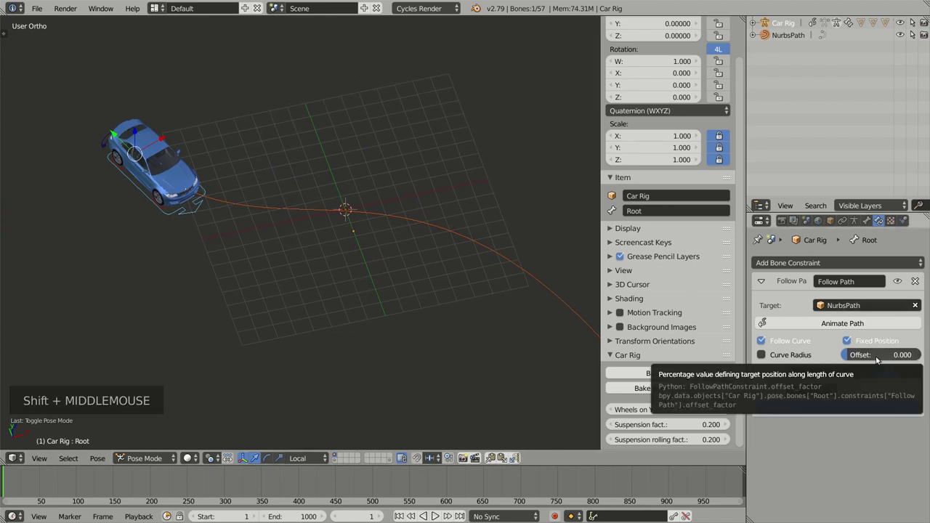
{"action": "key", "text": "i"}
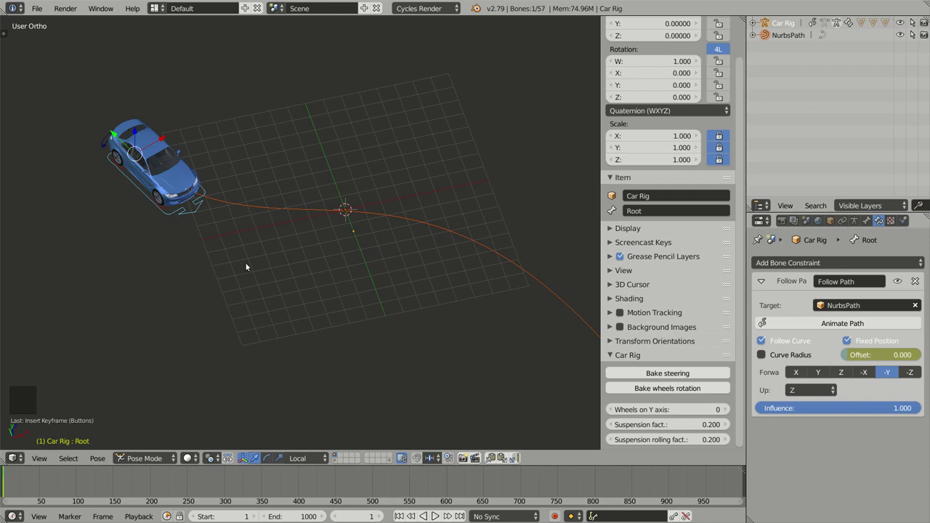
{"action": "key", "text": "shift+Right"}
{"action": "scroll", "scroll_direction": "down", "scroll_amount": 3}
{"action": "middle_click", "coordinate": [442, 312]}
{"action": "middle_click", "coordinate": [313, 259]}
{"action": "middle_click", "coordinate": [360, 283]}
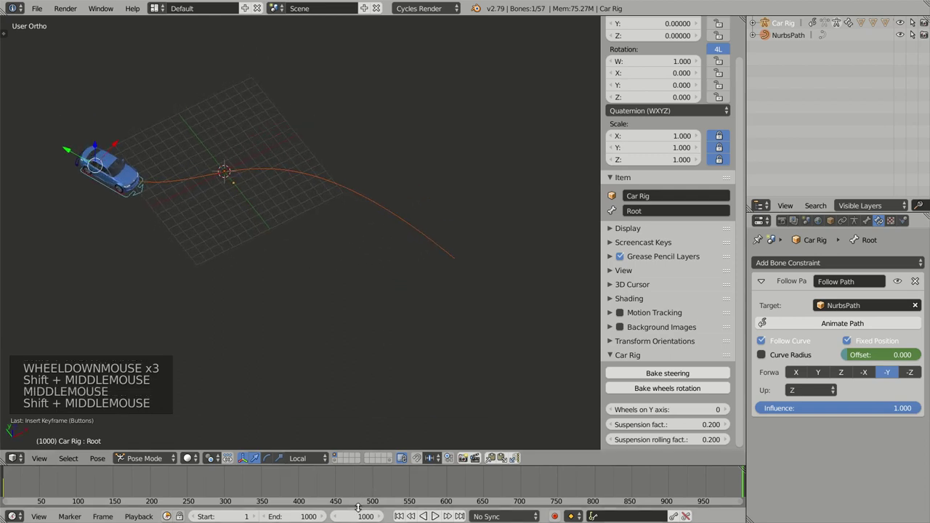
{"action": "middle_click", "coordinate": [395, 320]}
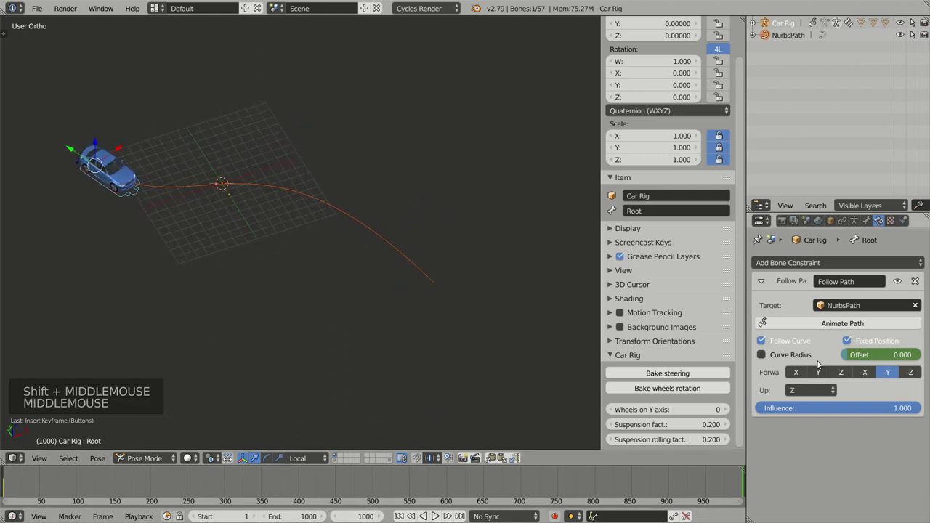
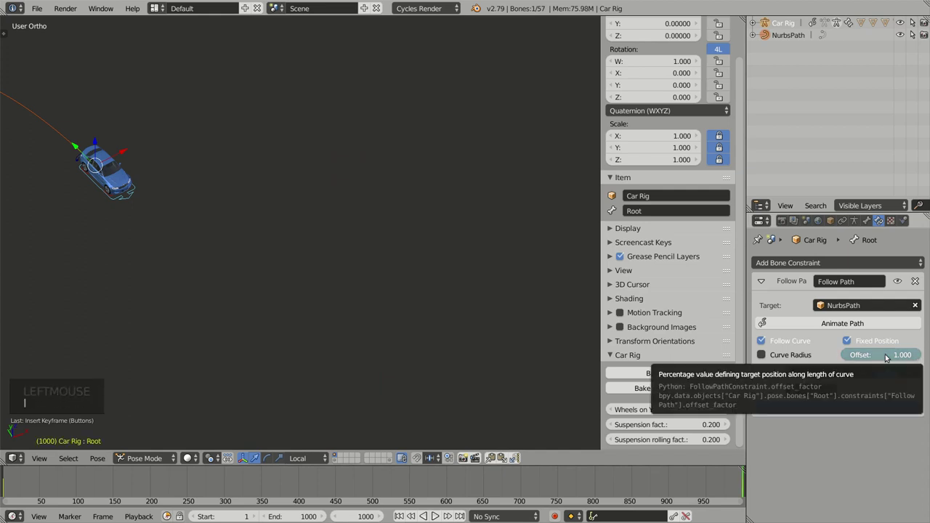
- Play the animation to watch the car drive the path, then stop back at frame 0
{"action": "middle_click", "coordinate": [180, 248]}
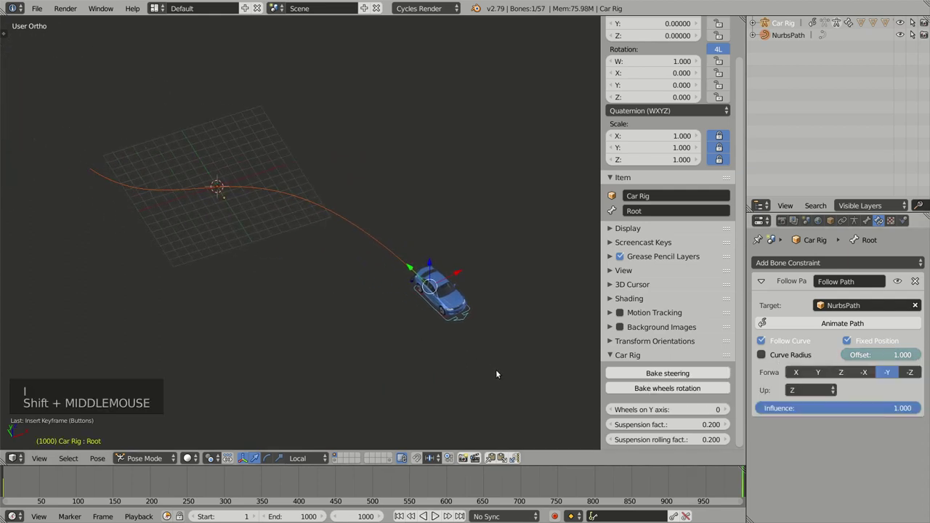
{"action": "key", "text": "alt+a"}
{"action": "middle_click", "coordinate": [438, 361]}
{"action": "middle_click", "coordinate": [257, 288]}
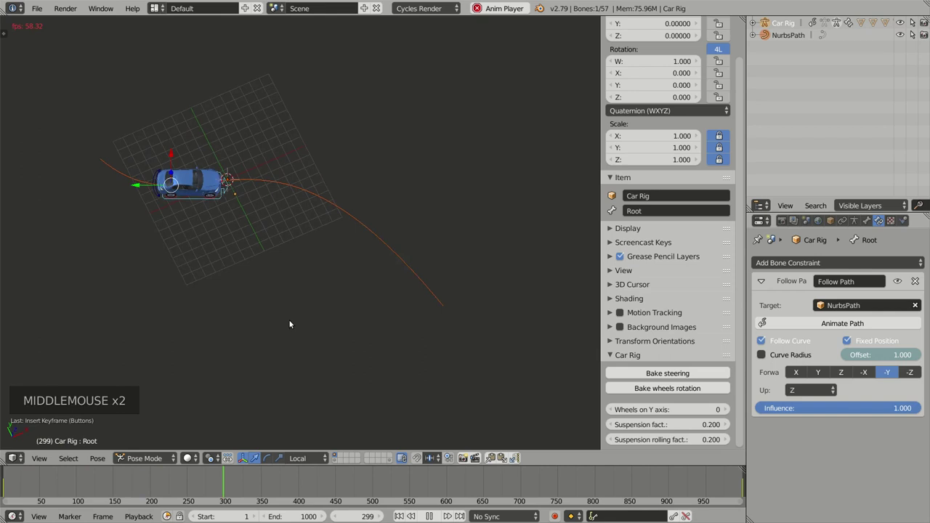
{"action": "scroll", "scroll_direction": "up", "scroll_amount": 3}
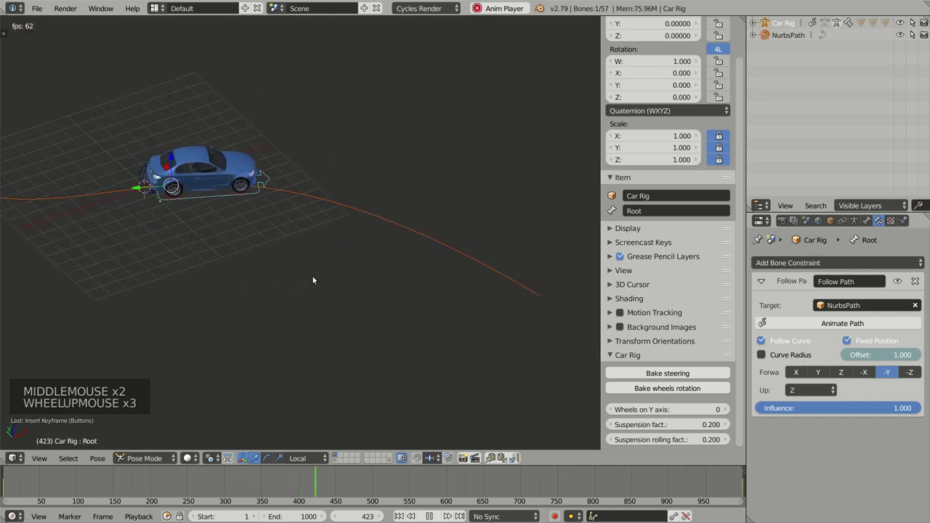
{"action": "scroll", "scroll_direction": "up", "scroll_amount": 3}
{"action": "middle_click", "coordinate": [317, 268]}
{"action": "middle_click", "coordinate": [274, 282]}
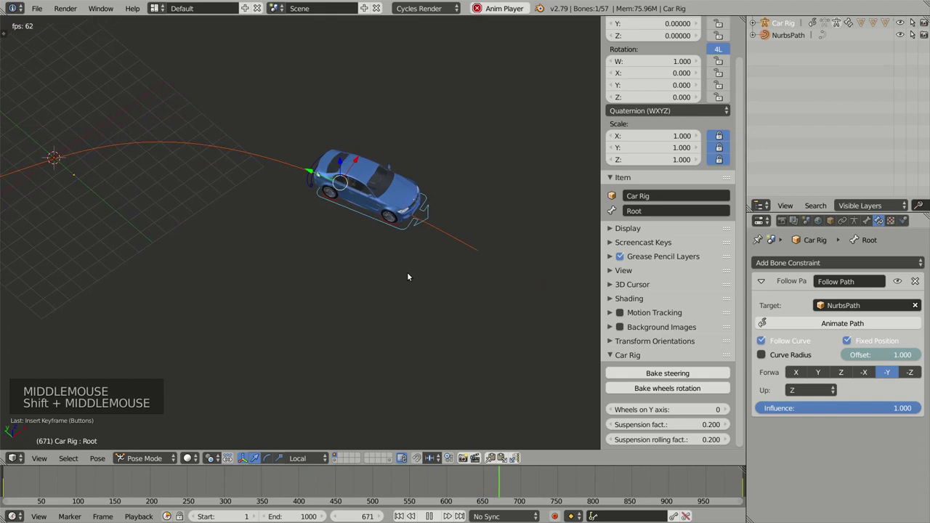
{"action": "key", "text": "alt+a"}
{"action": "middle_click", "coordinate": [357, 284]}
{"action": "left_click", "coordinate": [475, 490]}
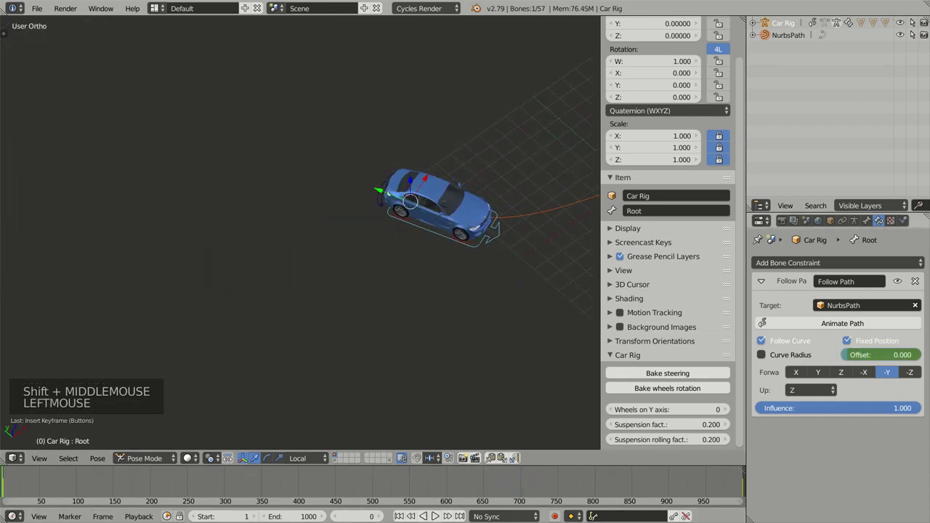
- Inspect the car, then Bake steering in the Car Rig sidebar panel for frames 1-1000
{"action": "key", "text": "shift+Left"}
{"action": "middle_click", "coordinate": [432, 298]}
{"action": "scroll", "scroll_direction": "up", "scroll_amount": 3}
{"action": "middle_click", "coordinate": [395, 355]}
{"action": "middle_click", "coordinate": [405, 313]}
{"action": "middle_click", "coordinate": [382, 268]}
{"action": "scroll", "scroll_direction": "up", "scroll_amount": 3}
{"action": "middle_click", "coordinate": [378, 283]}
{"action": "middle_click", "coordinate": [362, 257]}
{"action": "middle_click", "coordinate": [429, 287]}
{"action": "middle_click", "coordinate": [411, 252]}
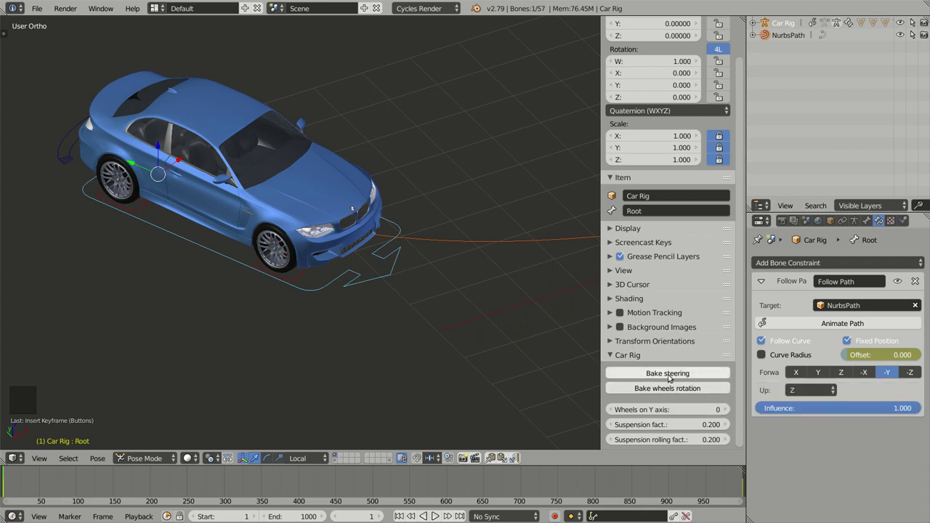
{"action": "middle_click", "coordinate": [422, 279]}
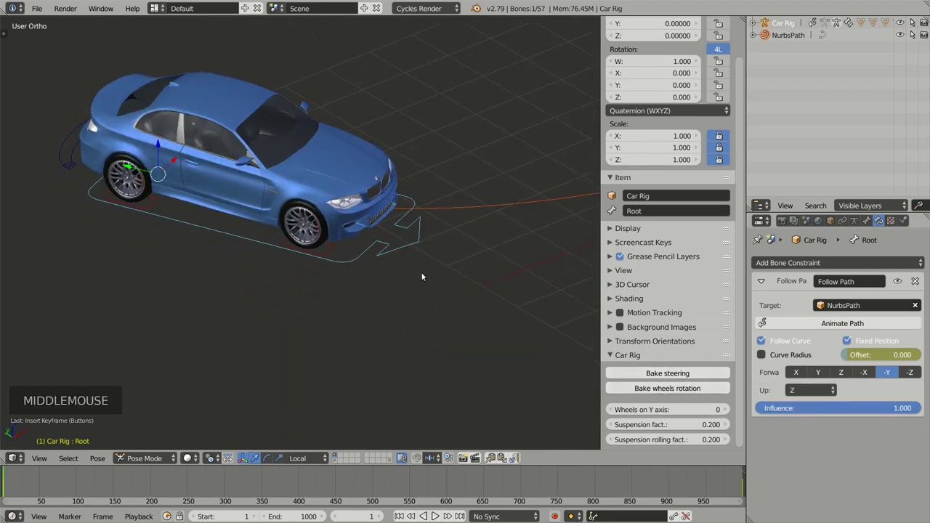
{"action": "middle_click", "coordinate": [422, 287]}
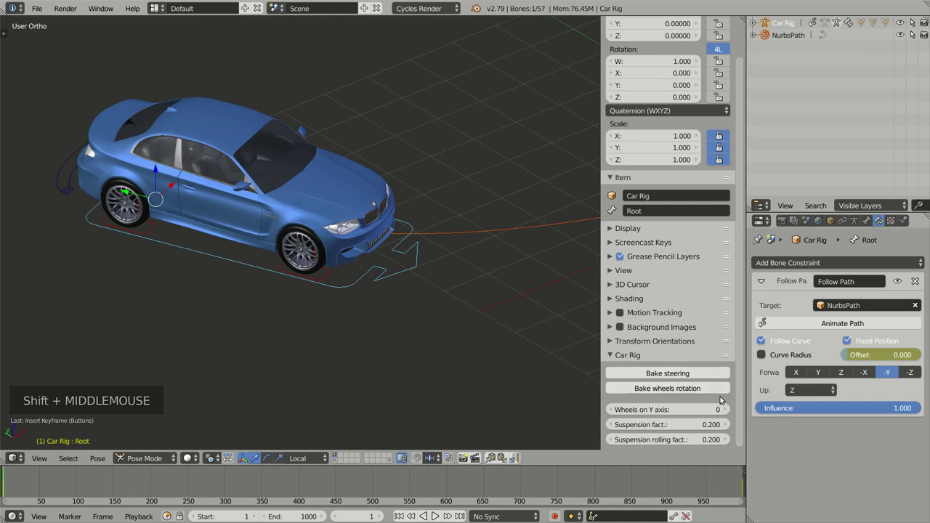
{"action": "middle_click", "coordinate": [431, 287]}
{"action": "middle_click", "coordinate": [449, 309]}
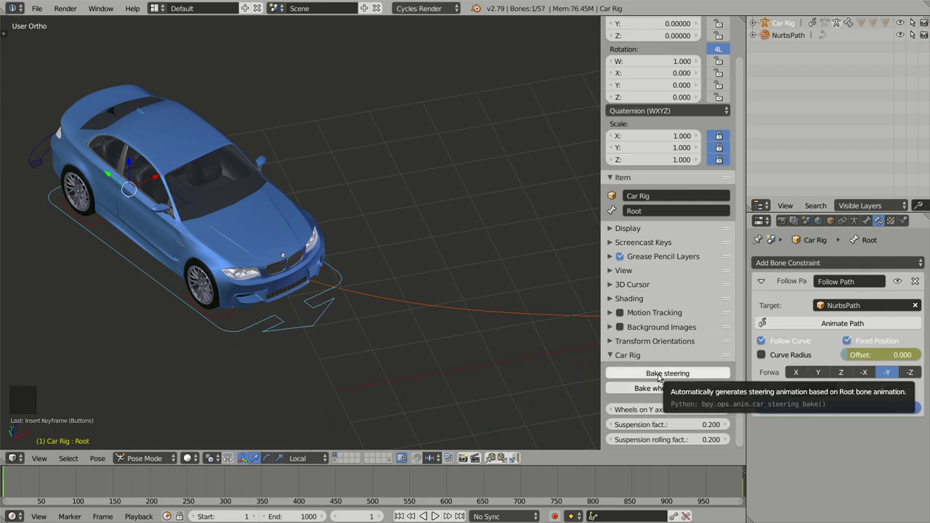
{"action": "left_click", "coordinate": [660, 375]}
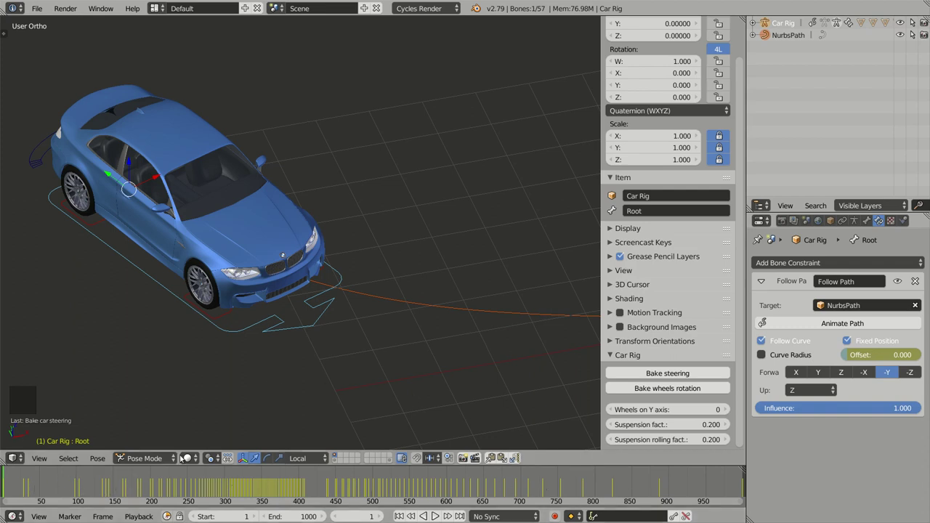
- Scrub forward, switch to wireframe top view and play the car driving the path
{"action": "left_click", "coordinate": [60, 483]}
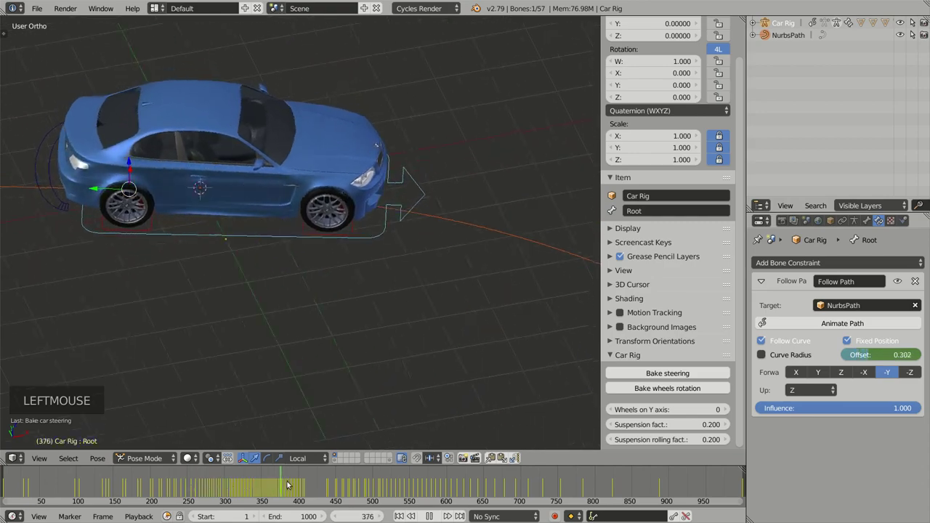
{"action": "key", "text": "z"}
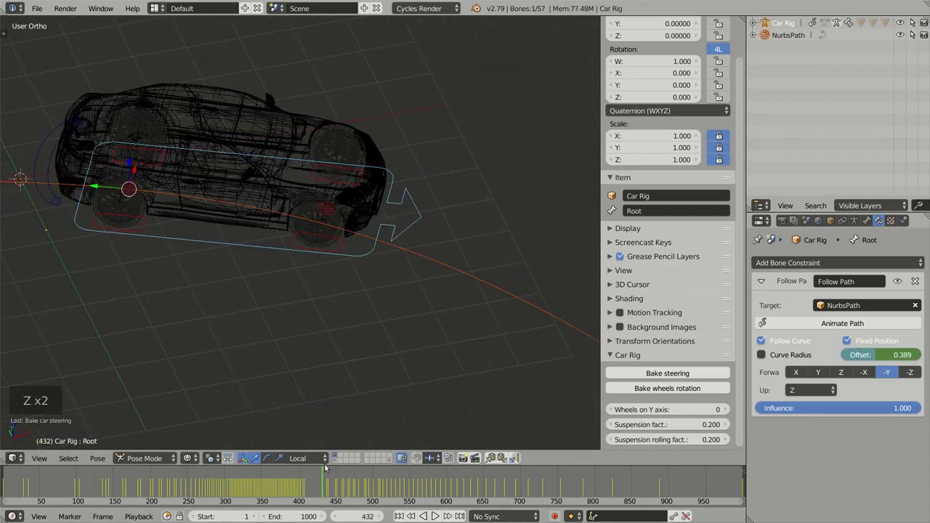
{"action": "middle_click", "coordinate": [354, 292]}
{"action": "key", "text": "KP_7"}
{"action": "scroll", "scroll_direction": "down", "scroll_amount": 3}
{"action": "middle_click", "coordinate": [257, 295]}
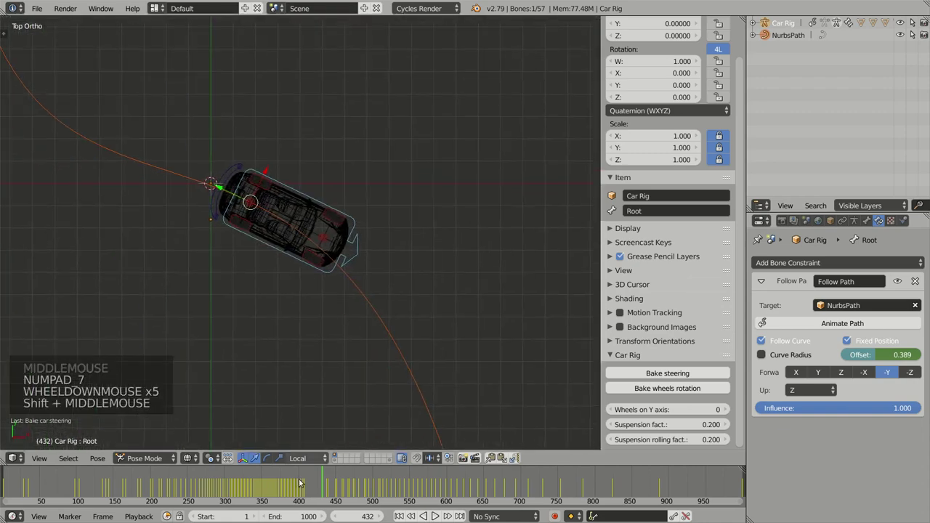
{"action": "left_click", "coordinate": [319, 485]}
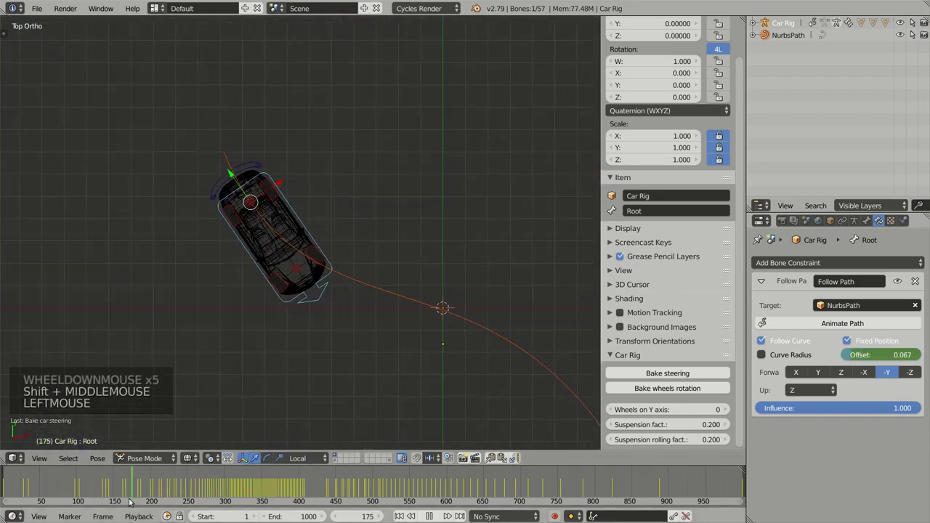
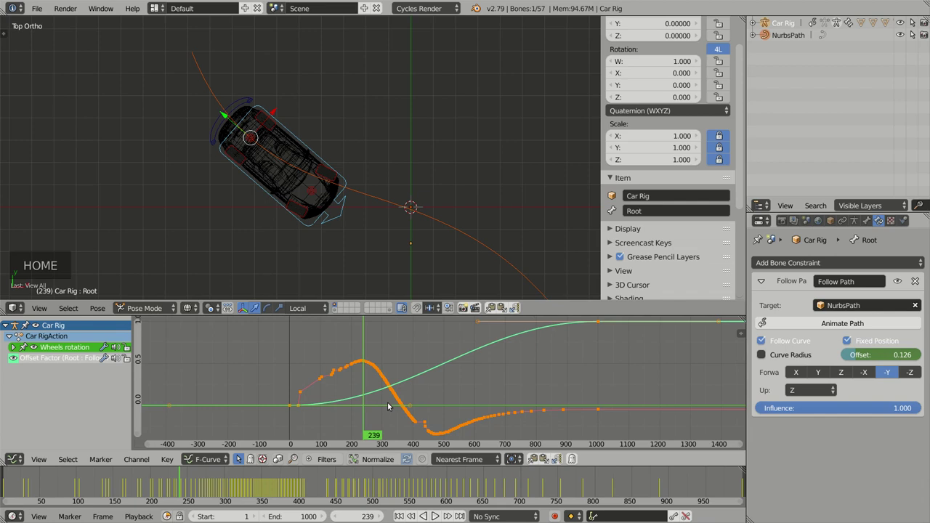
- Pan and zoom along the baked steering F-curve in the Graph Editor to examine its shape
{"action": "middle_click", "coordinate": [451, 411]}
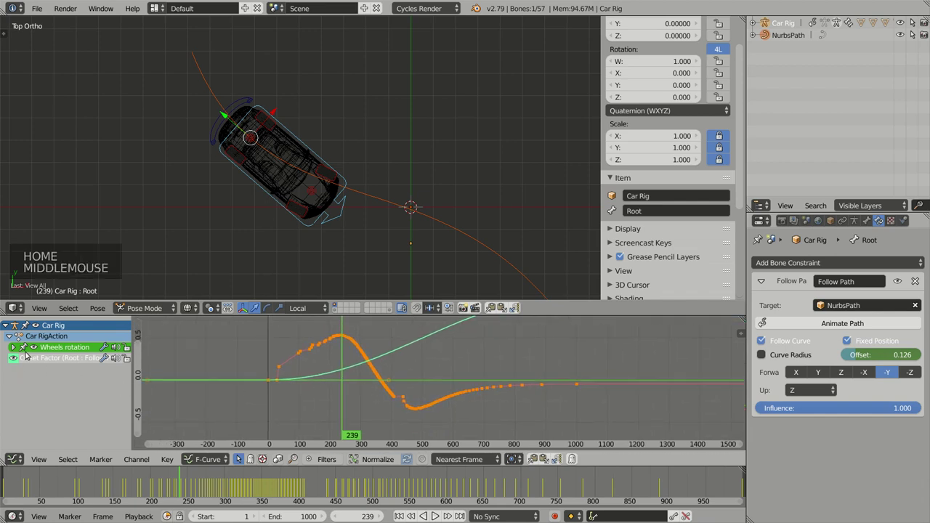
{"action": "left_click", "coordinate": [15, 361]}
{"action": "scroll", "scroll_direction": "up", "scroll_amount": 3}
{"action": "middle_click", "coordinate": [406, 369]}
{"action": "scroll", "scroll_direction": "up", "scroll_amount": 3}
{"action": "middle_click", "coordinate": [351, 366]}
{"action": "scroll", "scroll_direction": "up", "scroll_amount": 3}
{"action": "middle_click", "coordinate": [421, 405]}
{"action": "scroll", "scroll_direction": "down", "scroll_amount": 3}
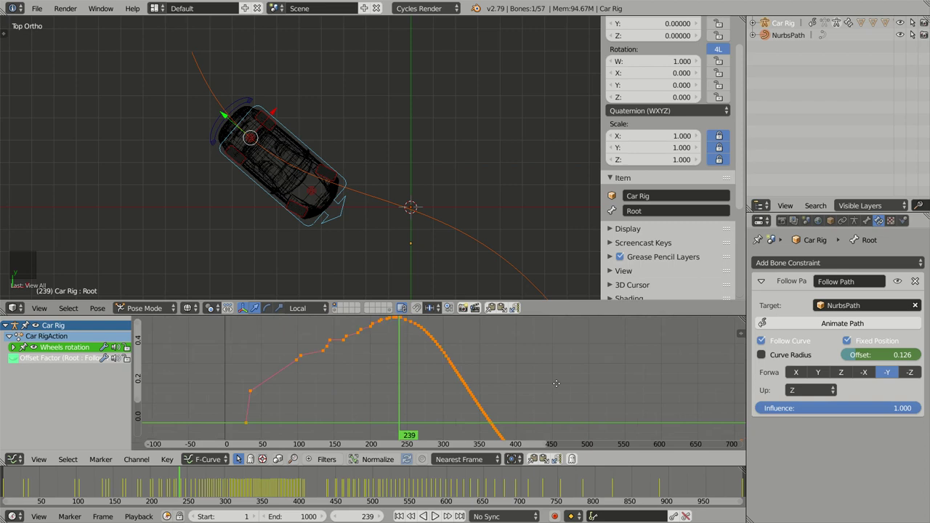
{"action": "middle_click", "coordinate": [557, 373]}
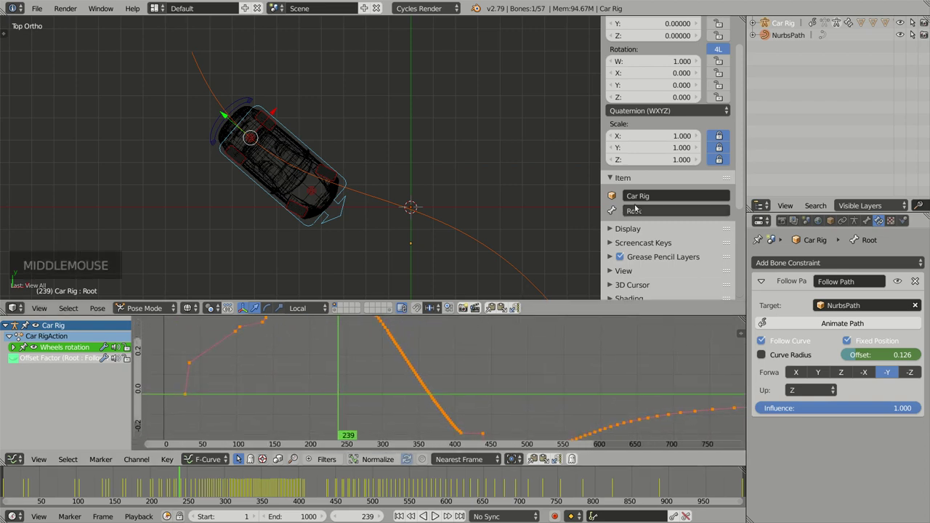
{"action": "scroll", "scroll_direction": "down", "scroll_amount": 3}
{"action": "middle_click", "coordinate": [422, 360]}
{"action": "scroll", "scroll_direction": "down", "scroll_amount": 3}
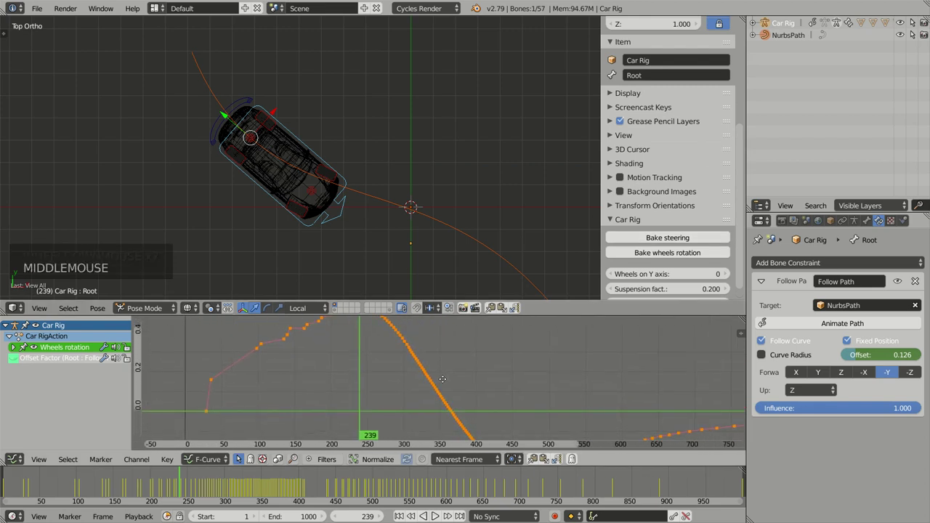
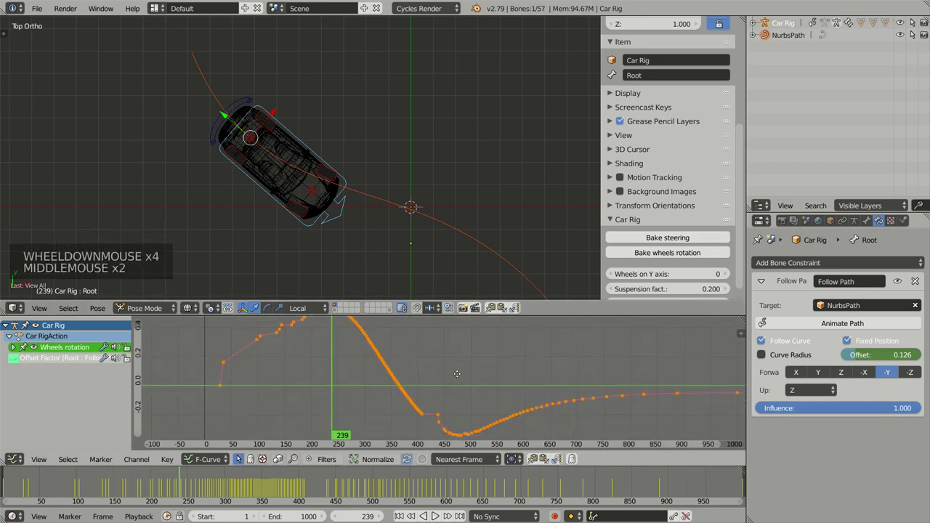
- Rebake steering with a higher keyframe tolerance, leaving a sparse set of angular keyframes
{"action": "left_click", "coordinate": [680, 238]}
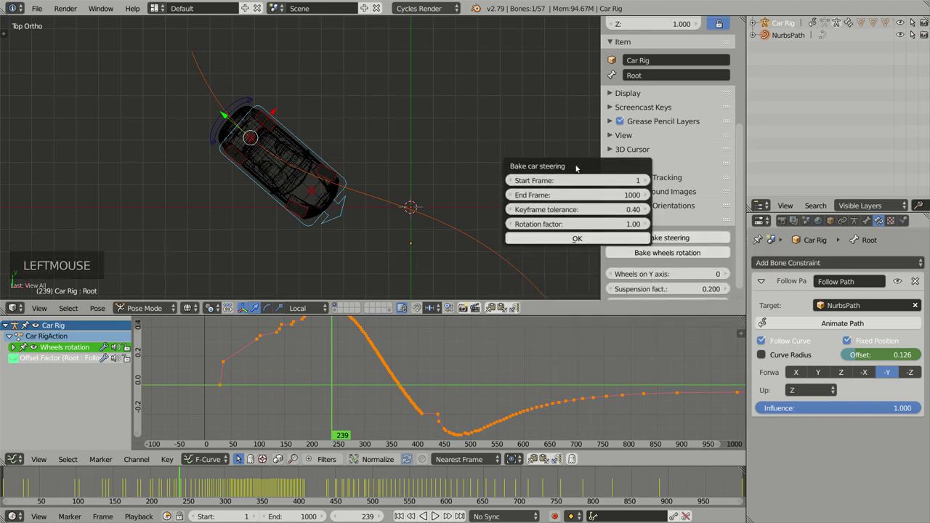
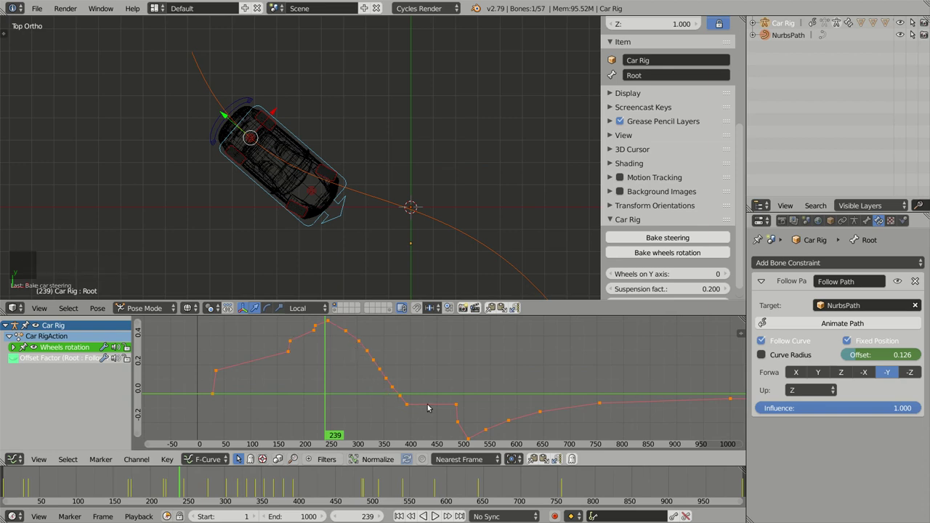
{"action": "middle_click", "coordinate": [510, 398]}
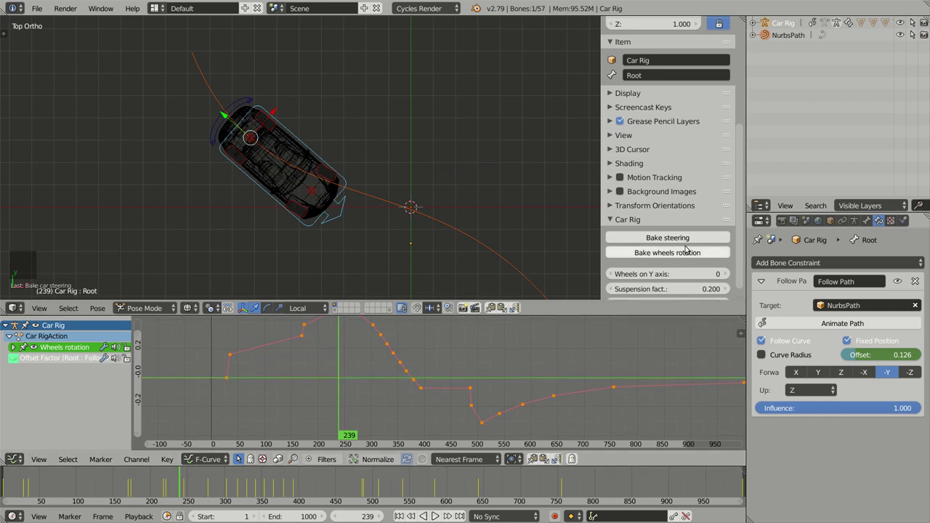
- Rebake steering with keyframe tolerance 0 for a dense smooth curve, scrubbing to frames 641 and 286
{"action": "left_click", "coordinate": [672, 239]}
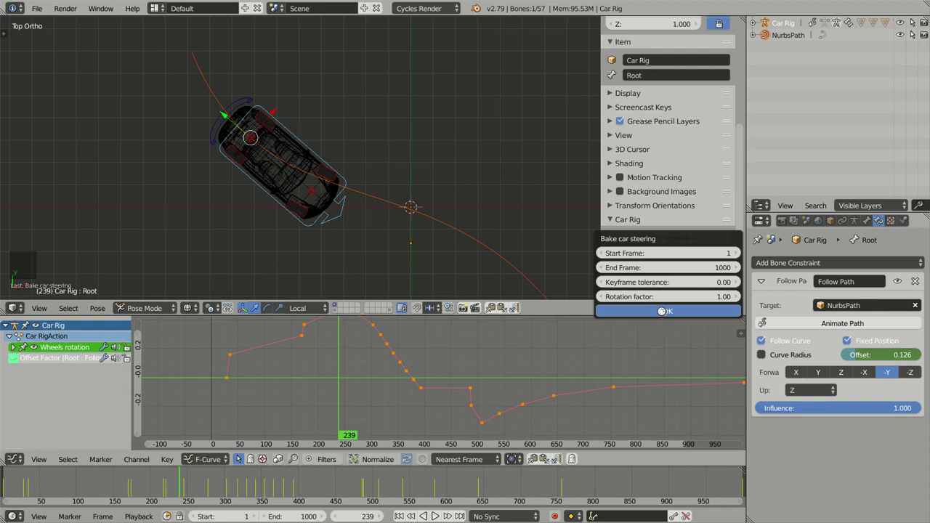
{"action": "scroll", "scroll_direction": "down", "scroll_amount": 3}
{"action": "middle_click", "coordinate": [442, 363]}
{"action": "scroll", "scroll_direction": "up", "scroll_amount": 3}
{"action": "middle_click", "coordinate": [362, 349]}
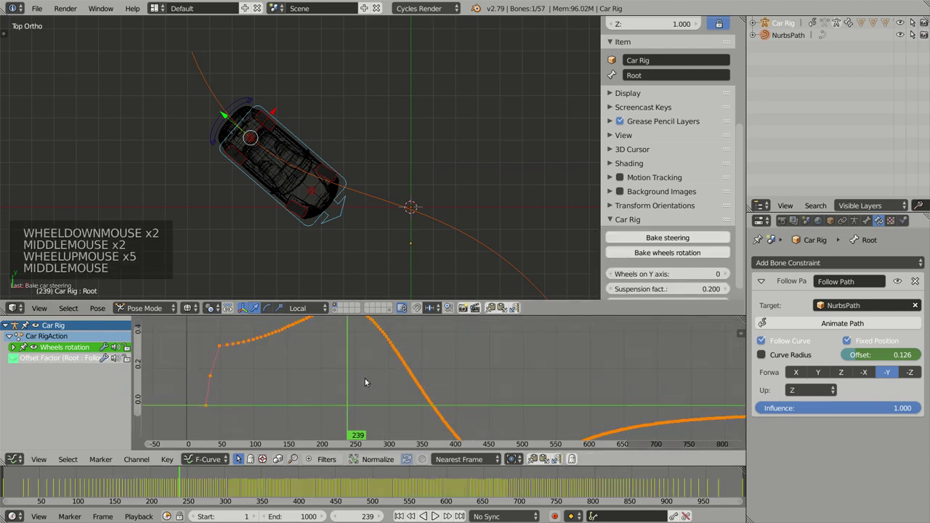
{"action": "left_click", "coordinate": [319, 379]}
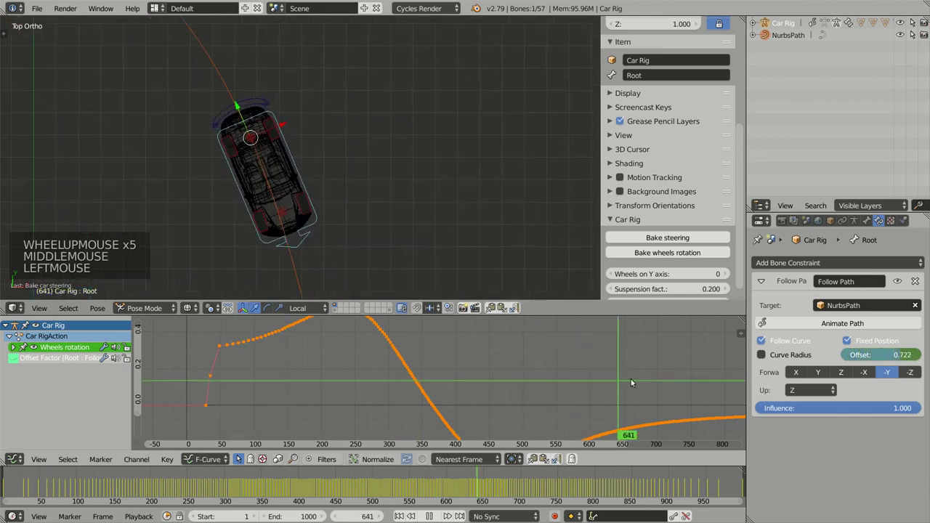
{"action": "scroll", "scroll_direction": "down", "scroll_amount": 3}
{"action": "middle_click", "coordinate": [472, 372]}
{"action": "left_click", "coordinate": [461, 363]}
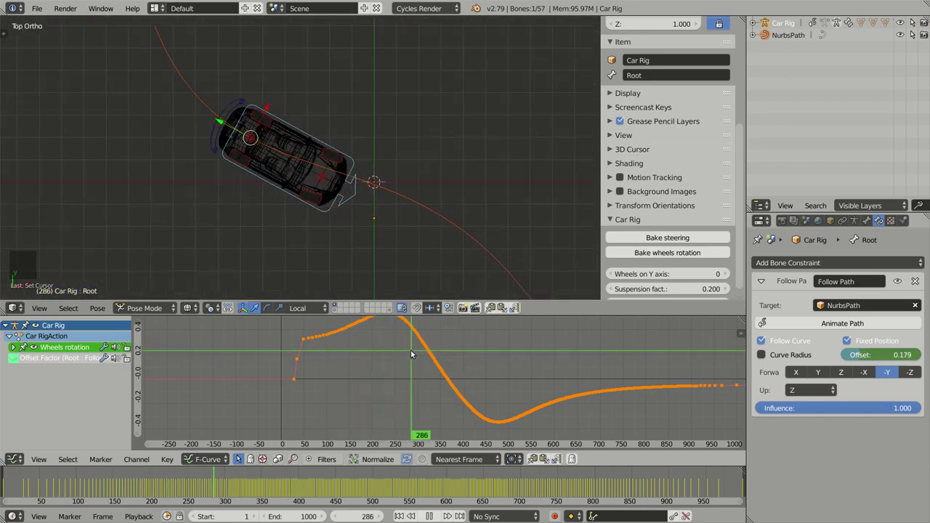
- Raise the steering rotation factor and check the resulting curve in the graph
{"action": "left_click", "coordinate": [637, 235]}
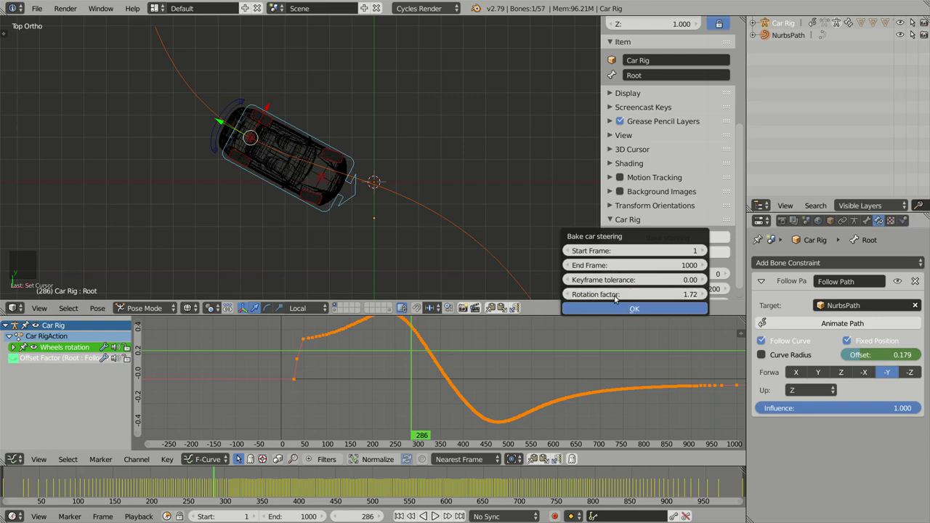
{"action": "scroll", "scroll_direction": "down", "scroll_amount": 3}
{"action": "middle_click", "coordinate": [510, 355]}
{"action": "scroll", "scroll_direction": "down", "scroll_amount": 3}
{"action": "scroll", "scroll_direction": "down", "scroll_amount": 3}
{"action": "middle_click", "coordinate": [482, 374]}
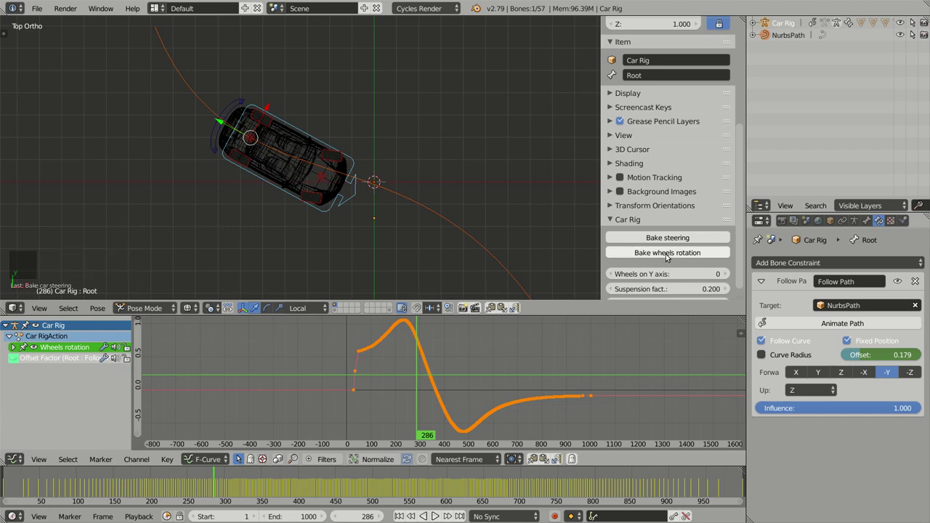
- Reopen the steering bake settings and lower the rotation factor again
{"action": "left_click", "coordinate": [672, 239]}
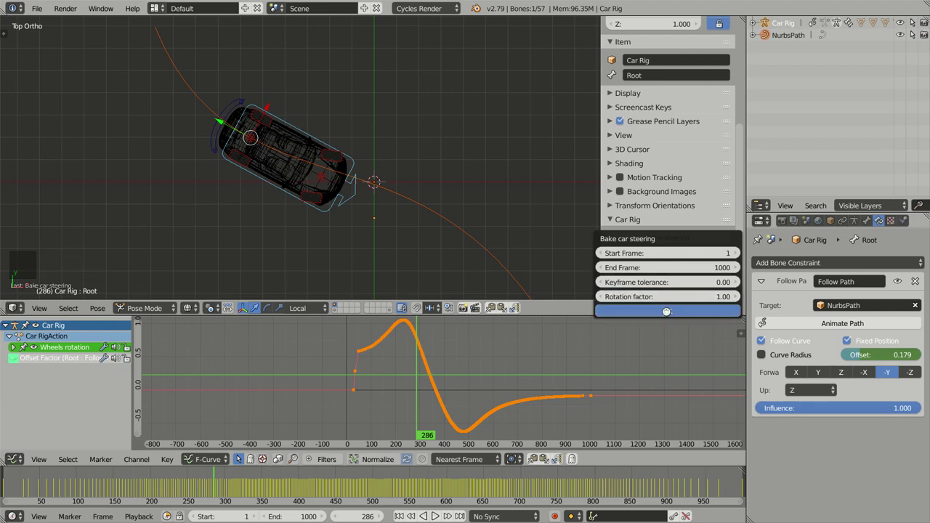
{"action": "left_click", "coordinate": [669, 238]}
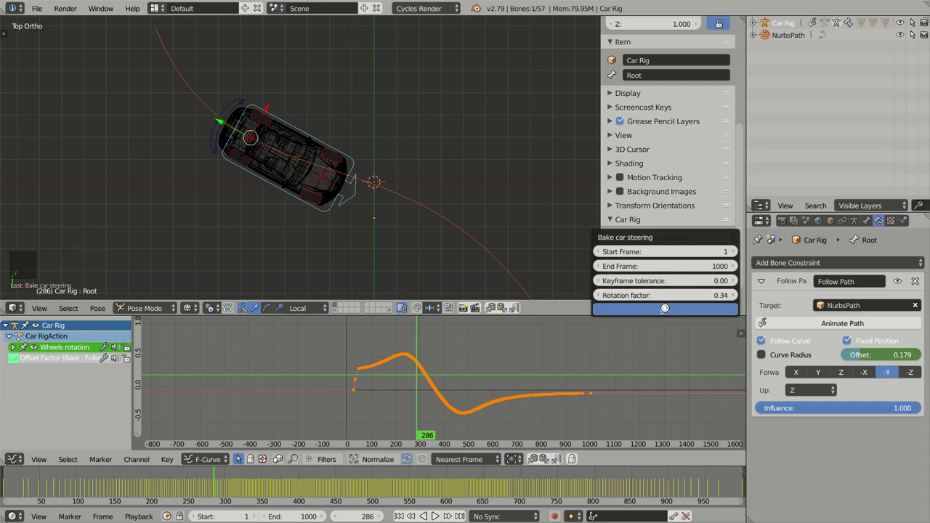
{"action": "scroll", "scroll_direction": "up", "scroll_amount": 3}
{"action": "middle_click", "coordinate": [380, 361]}
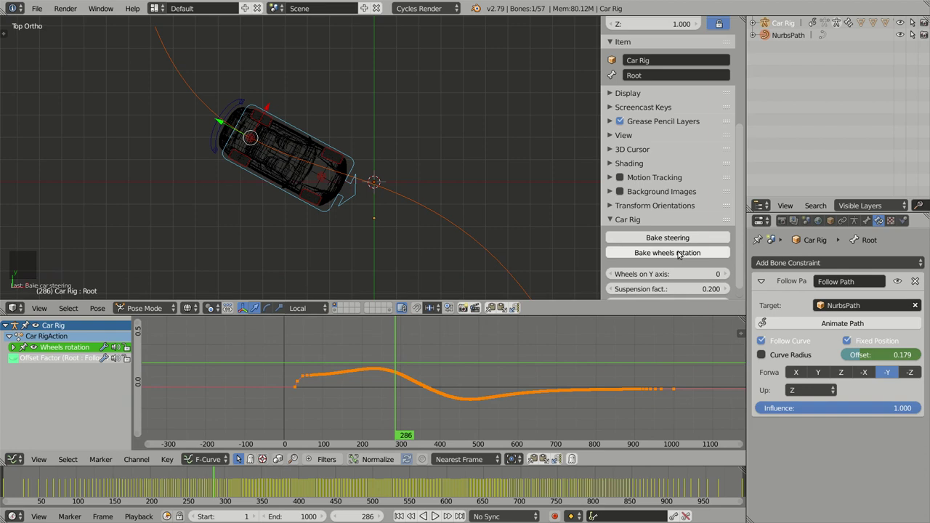
- Run the bake from the Car Rig panel once more and confirm the dialog with OK
{"action": "left_click", "coordinate": [679, 252]}
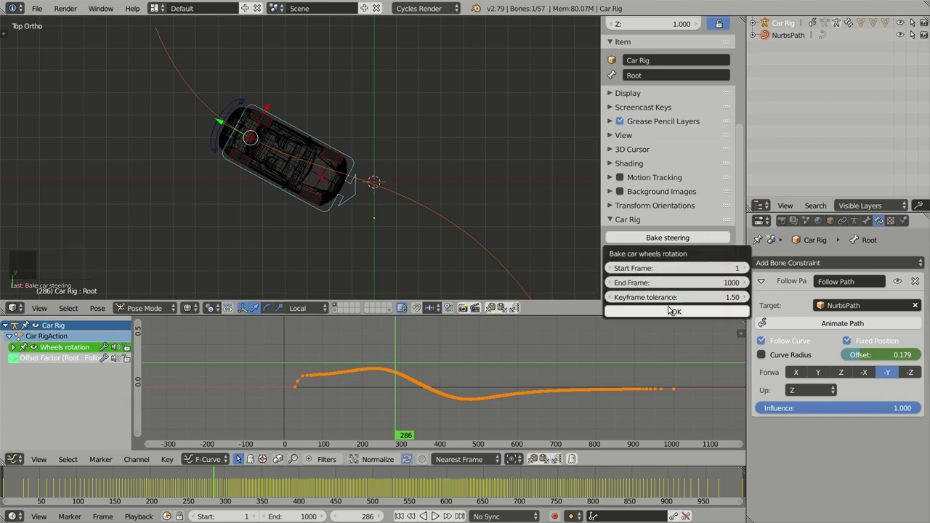
{"action": "left_click", "coordinate": [667, 239]}
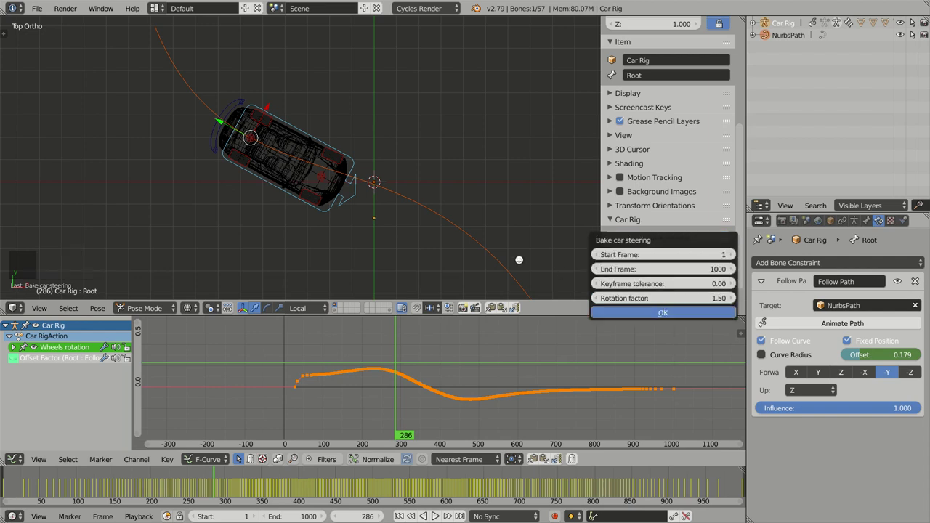
{"action": "middle_click", "coordinate": [448, 219]}
{"action": "left_click", "coordinate": [402, 396]}
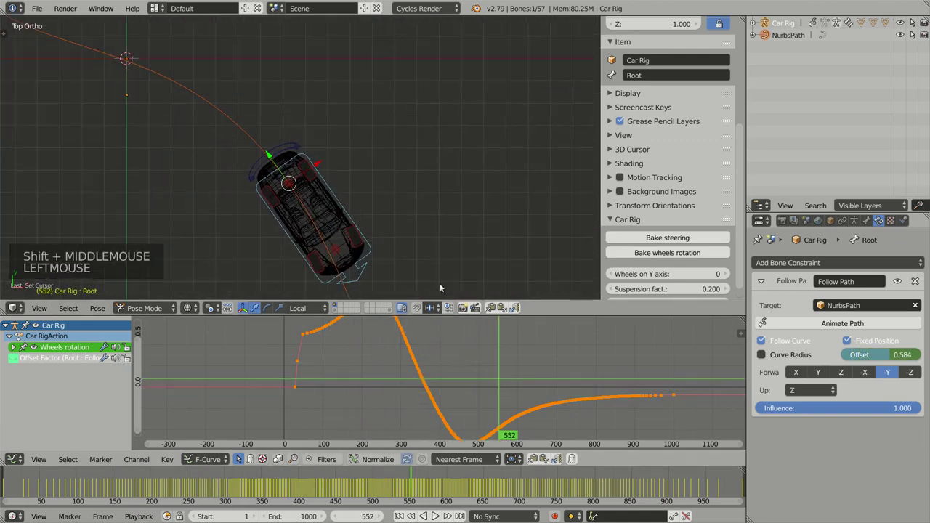
- Play the animation with Alt+A and orbit around the car as it steers along the path
{"action": "middle_click", "coordinate": [407, 198]}
{"action": "key", "text": "z"}
{"action": "middle_click", "coordinate": [395, 191]}
{"action": "middle_click", "coordinate": [381, 171]}
{"action": "left_click", "coordinate": [460, 375]}
{"action": "middle_click", "coordinate": [490, 207]}
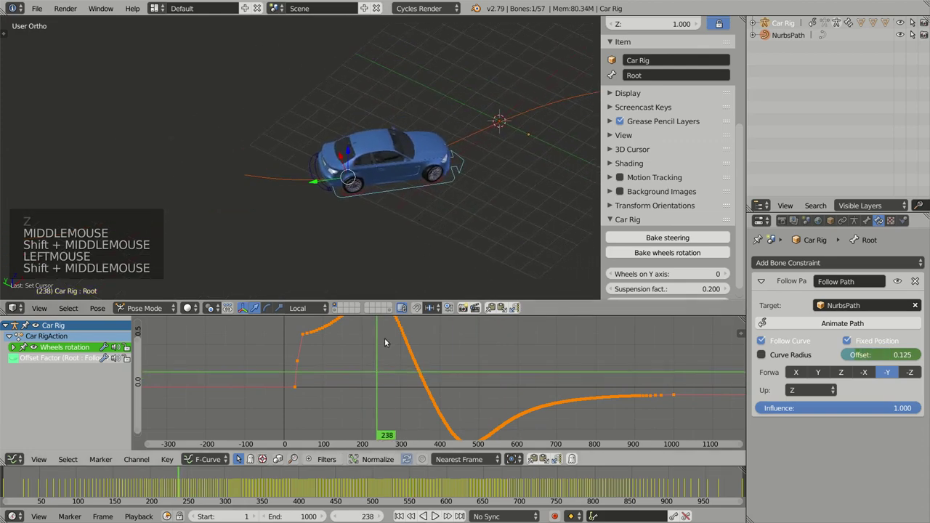
{"action": "left_click", "coordinate": [330, 359]}
{"action": "key", "text": "alt+a"}
{"action": "middle_click", "coordinate": [440, 226]}
{"action": "scroll", "scroll_direction": "up", "scroll_amount": 3}
{"action": "middle_click", "coordinate": [481, 237]}
{"action": "middle_click", "coordinate": [424, 218]}
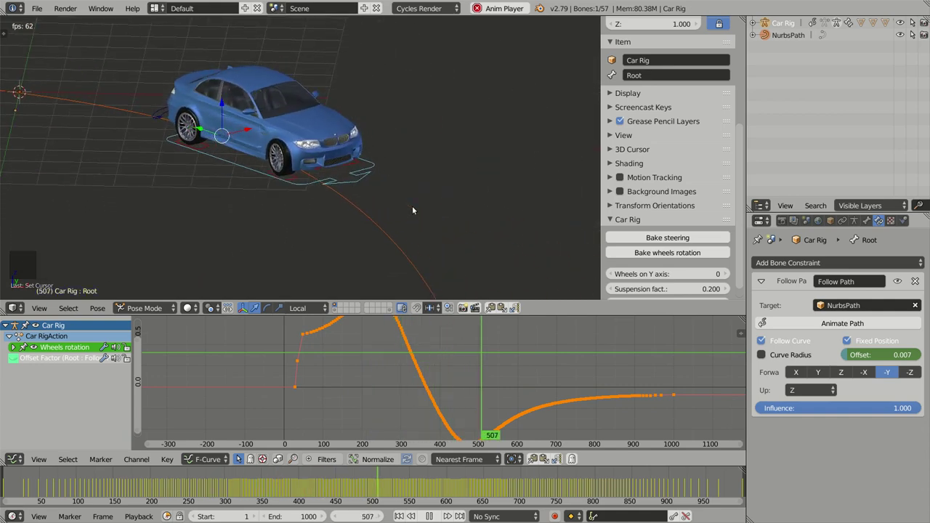
{"action": "middle_click", "coordinate": [323, 179]}
- Orbit in on the wheels and bake the wheels rotation from the Car Rig panel
{"action": "scroll", "scroll_direction": "down", "scroll_amount": 3}
{"action": "middle_click", "coordinate": [324, 190]}
{"action": "scroll", "scroll_direction": "up", "scroll_amount": 3}
{"action": "middle_click", "coordinate": [389, 182]}
{"action": "scroll", "scroll_direction": "up", "scroll_amount": 3}
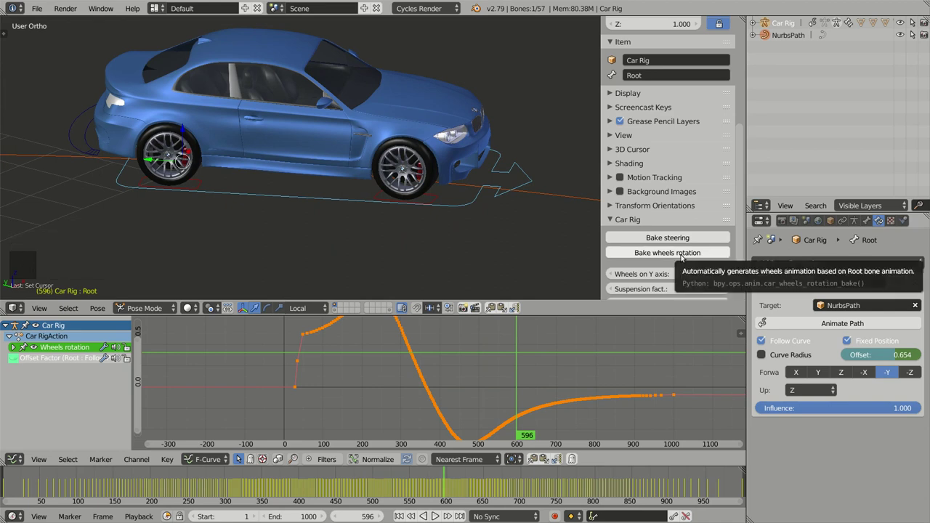
{"action": "left_click", "coordinate": [682, 255]}
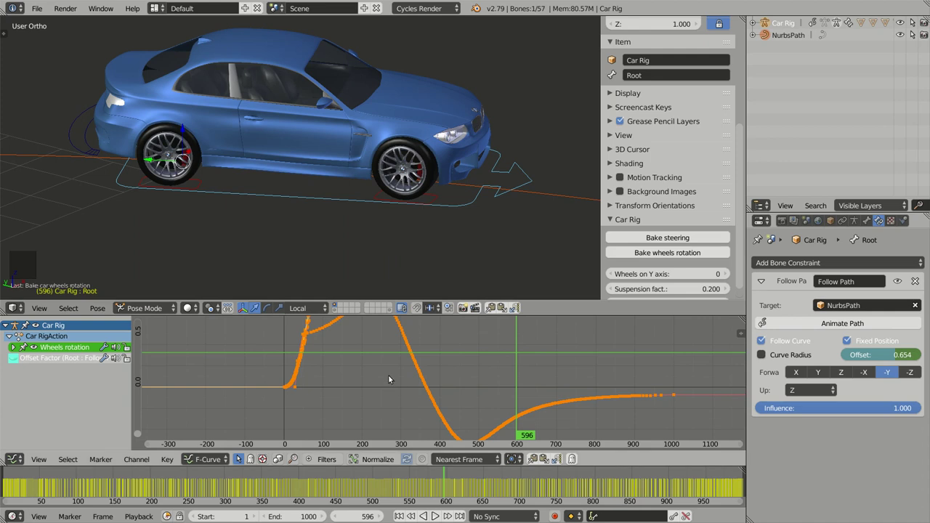
- Frame the baked wheel curve, watch the wheels turn during playback, then switch to top view
{"action": "scroll", "scroll_direction": "down", "scroll_amount": 3}
{"action": "middle_click", "coordinate": [433, 322]}
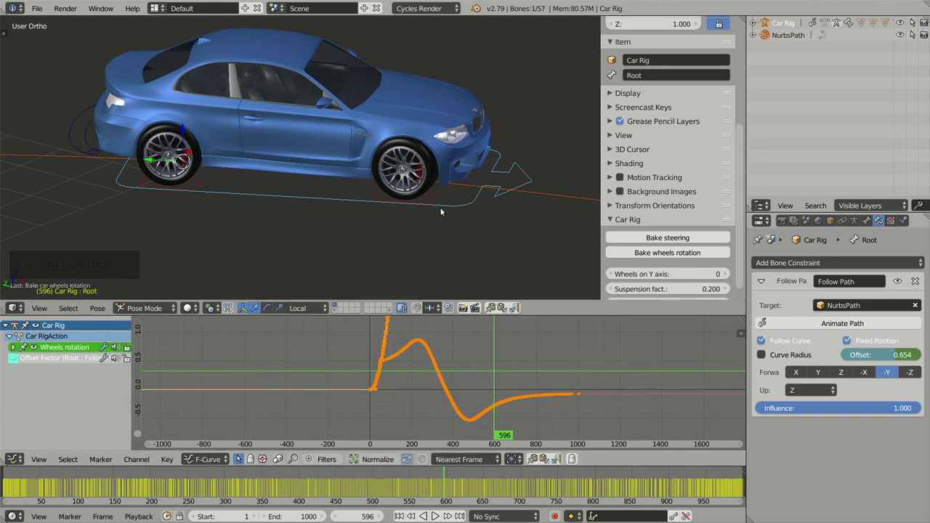
{"action": "middle_click", "coordinate": [424, 218]}
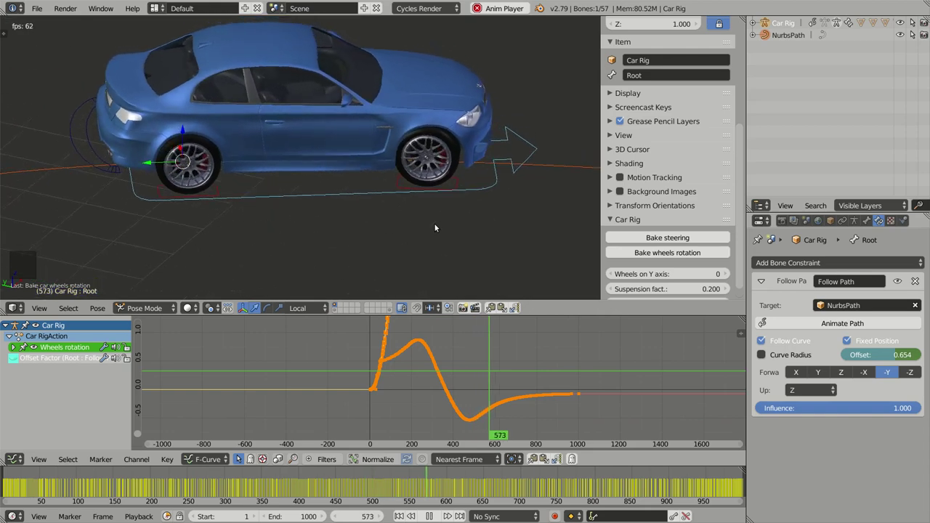
{"action": "scroll", "scroll_direction": "down", "scroll_amount": 3}
{"action": "middle_click", "coordinate": [441, 211]}
{"action": "scroll", "scroll_direction": "down", "scroll_amount": 3}
{"action": "middle_click", "coordinate": [330, 197]}
{"action": "key", "text": "KP_7"}
{"action": "middle_click", "coordinate": [276, 140]}
{"action": "scroll", "scroll_direction": "up", "scroll_amount": 3}
{"action": "middle_click", "coordinate": [331, 121]}
{"action": "scroll", "scroll_direction": "up", "scroll_amount": 3}
- Add a Plane and give it an Array modifier with count 32 and Merge enabled
{"action": "key", "text": "shift+a"}
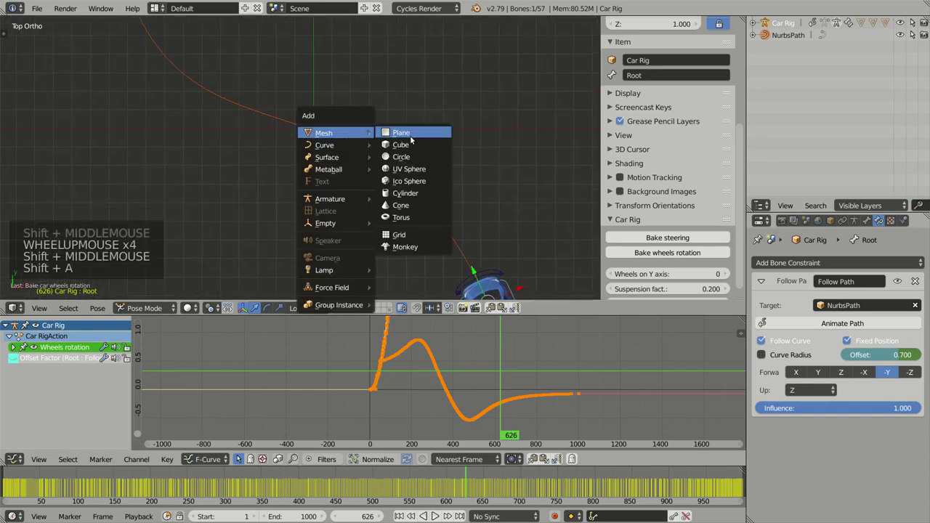
{"action": "key", "text": "Tab"}
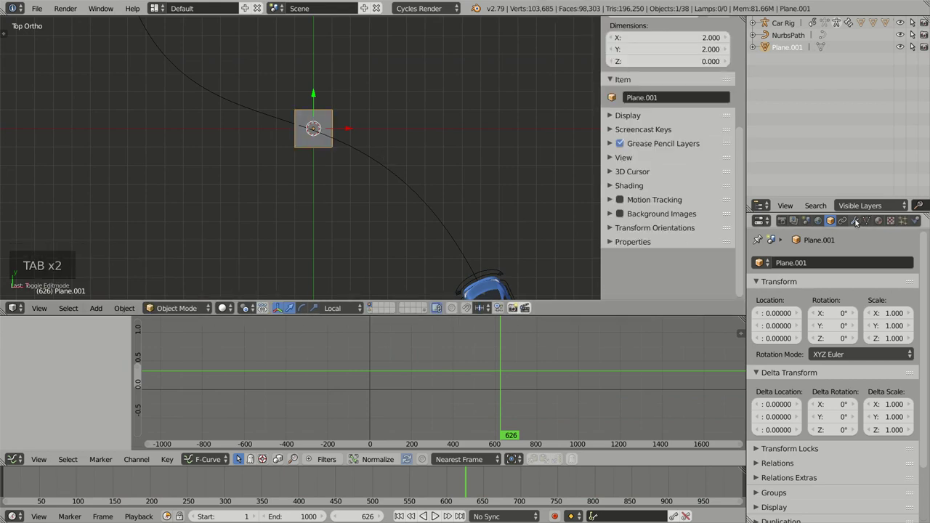
{"action": "left_click", "coordinate": [857, 220]}
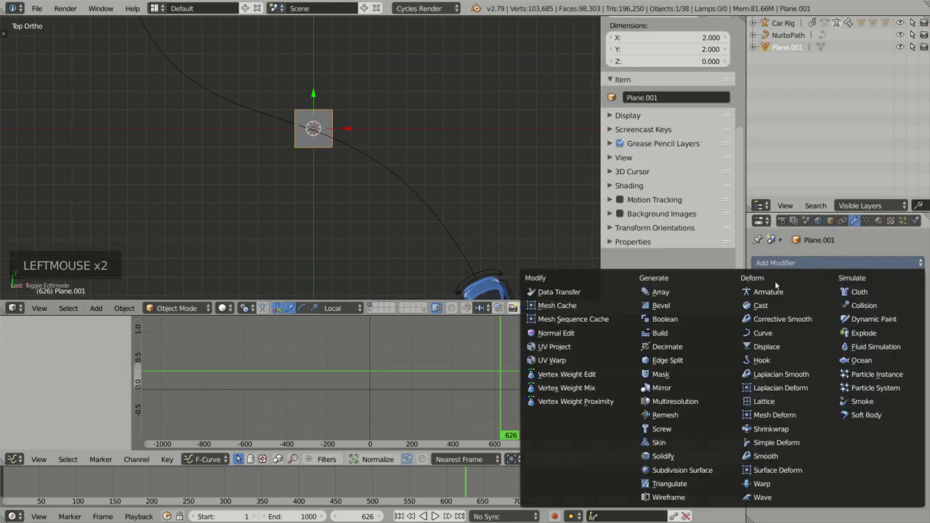
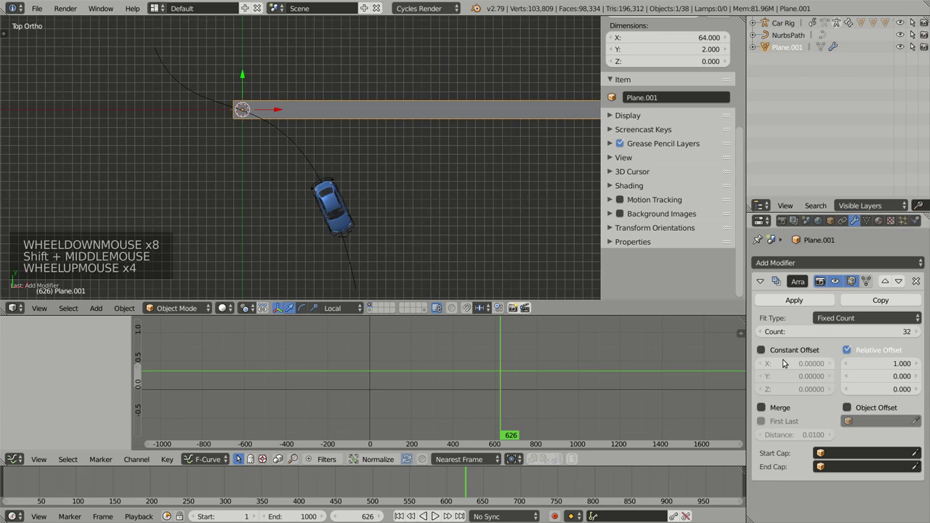
{"action": "scroll", "scroll_direction": "up", "scroll_amount": 3}
{"action": "left_click", "coordinate": [777, 406]}
{"action": "middle_click", "coordinate": [531, 207]}
- Add a Curve modifier using NurbsPath so the arrayed strip bends along the car's path
{"action": "left_click", "coordinate": [825, 266]}
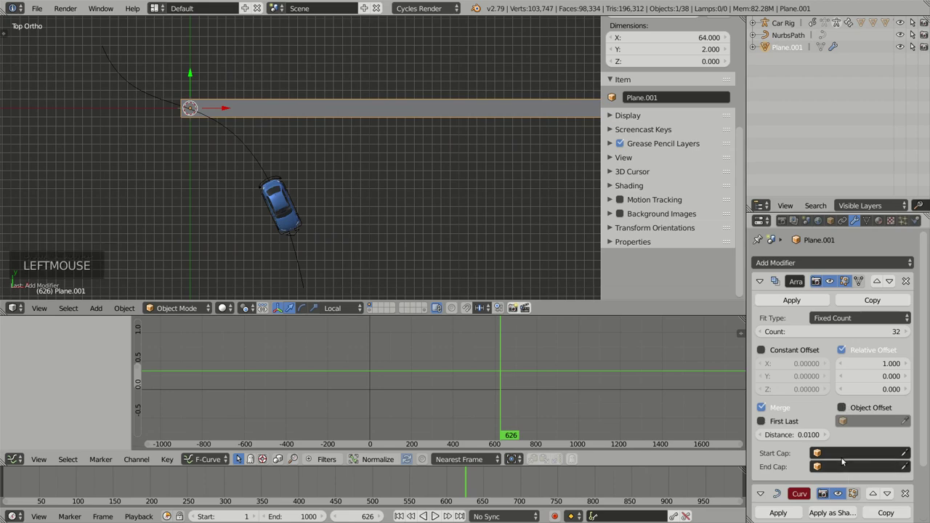
{"action": "scroll", "scroll_direction": "down", "scroll_amount": 3}
{"action": "left_click", "coordinate": [779, 478]}
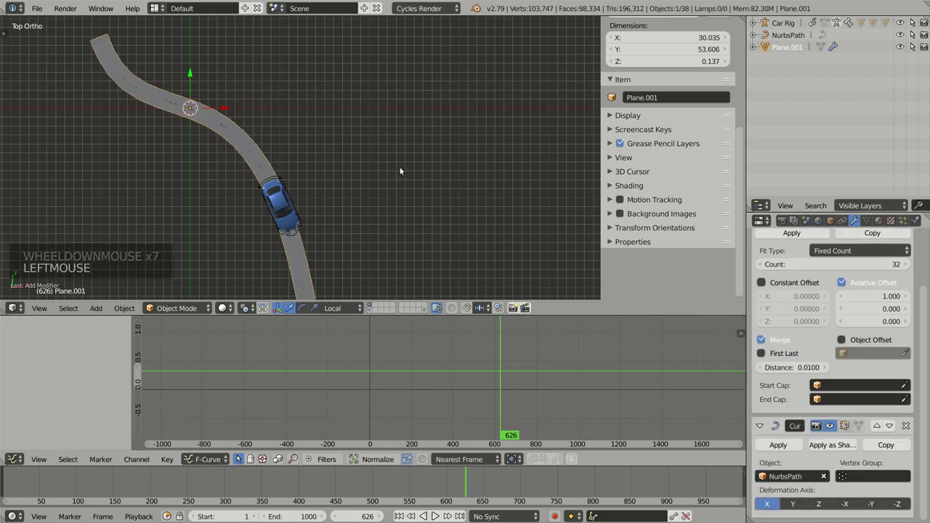
{"action": "middle_click", "coordinate": [384, 173]}
{"action": "middle_click", "coordinate": [365, 188]}
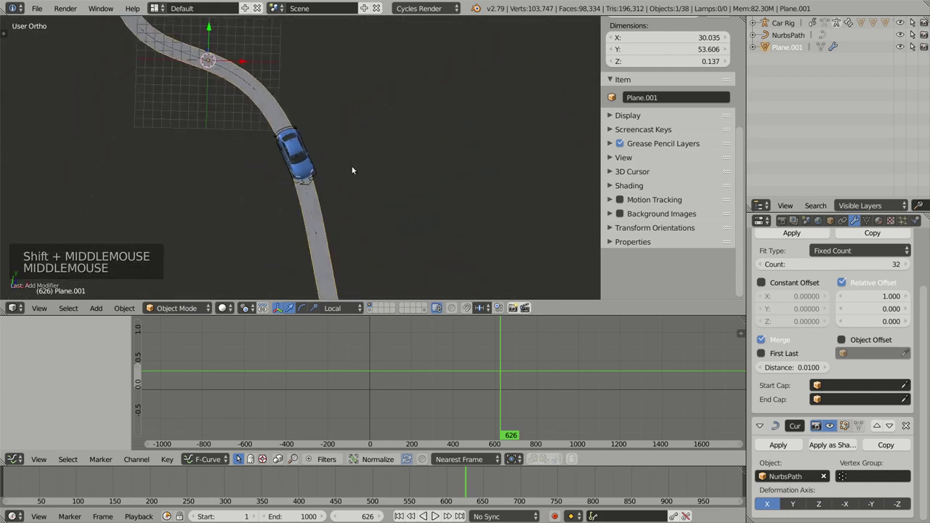
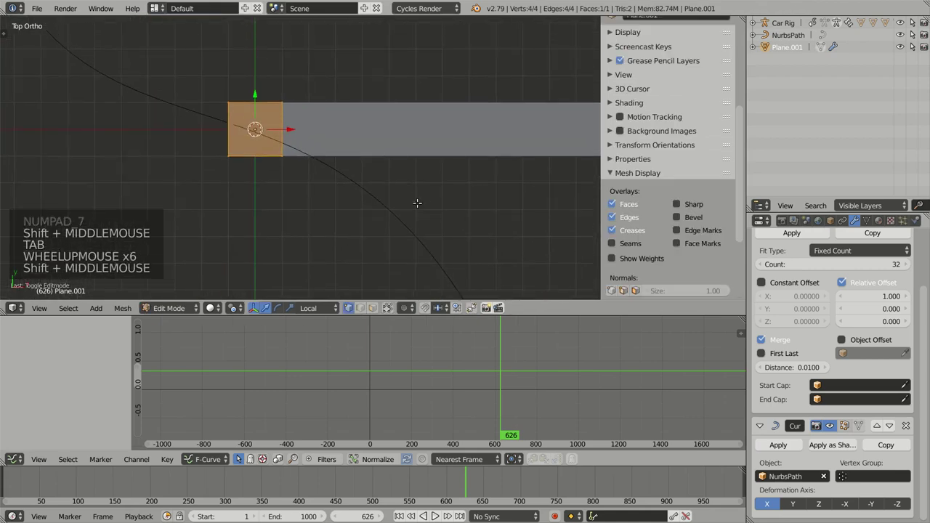
- Scale and move the plane's vertices in Edit Mode until the road strip lies centred under the path
{"action": "scroll", "scroll_direction": "down", "scroll_amount": 3}
{"action": "key", "text": "s"}
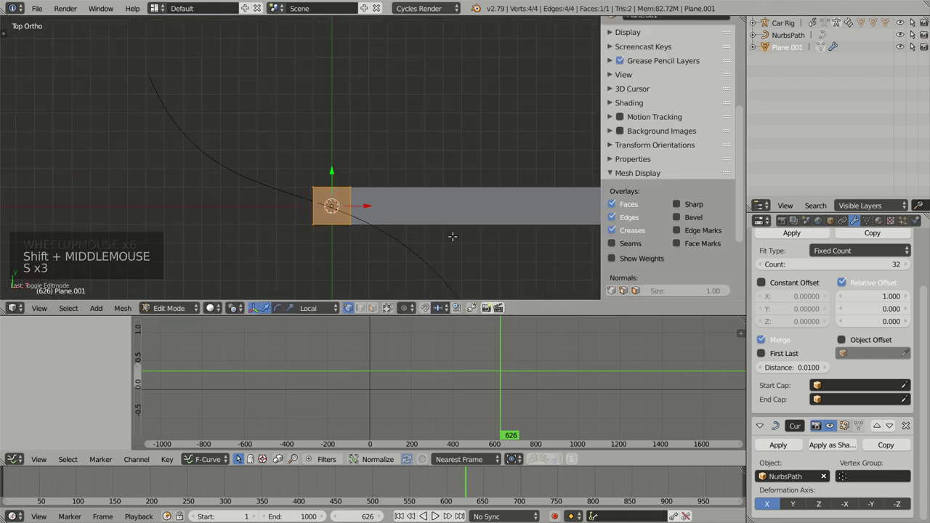
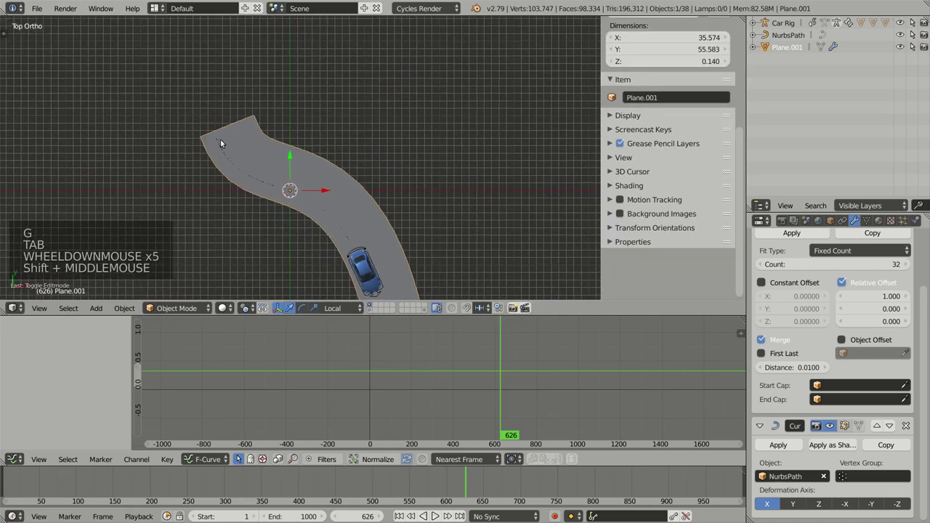
{"action": "key", "text": "Tab"}
{"action": "scroll", "scroll_direction": "up", "scroll_amount": 3}
{"action": "key", "text": "g"}
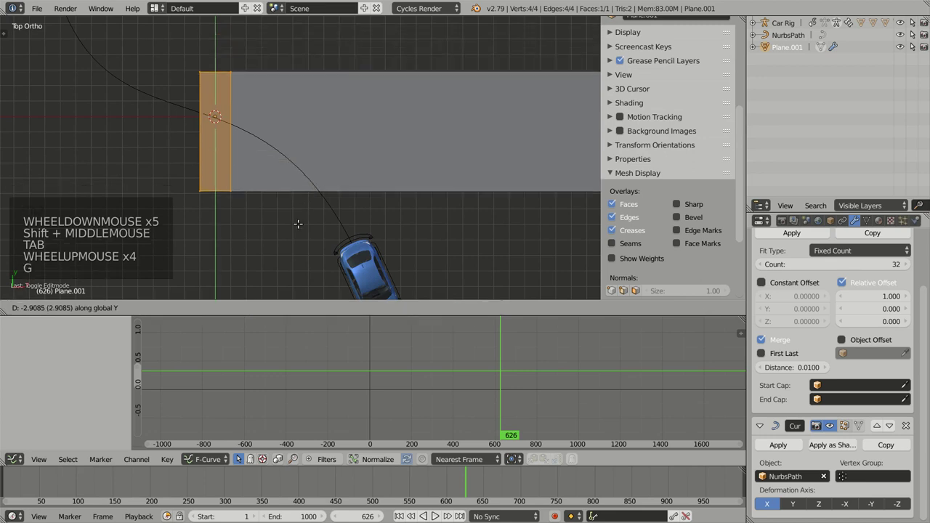
{"action": "key", "text": "Tab"}
{"action": "middle_click", "coordinate": [288, 187]}
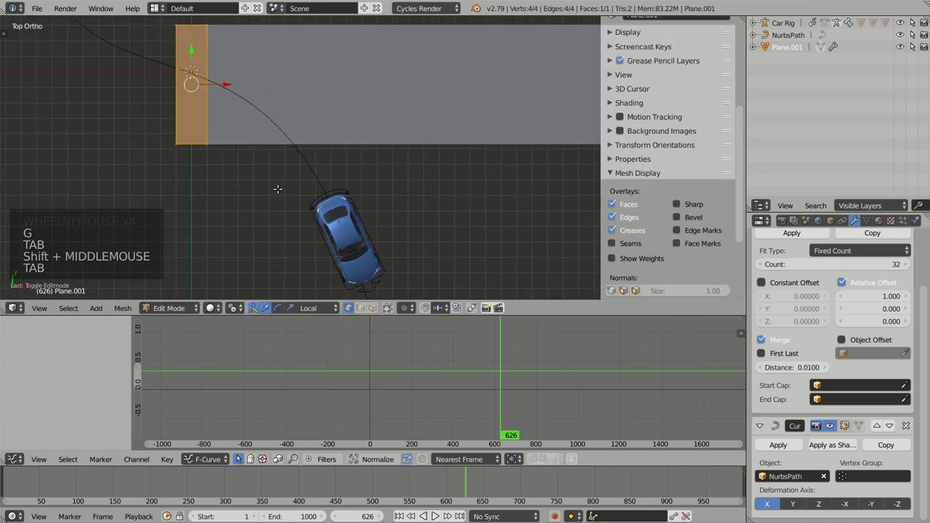
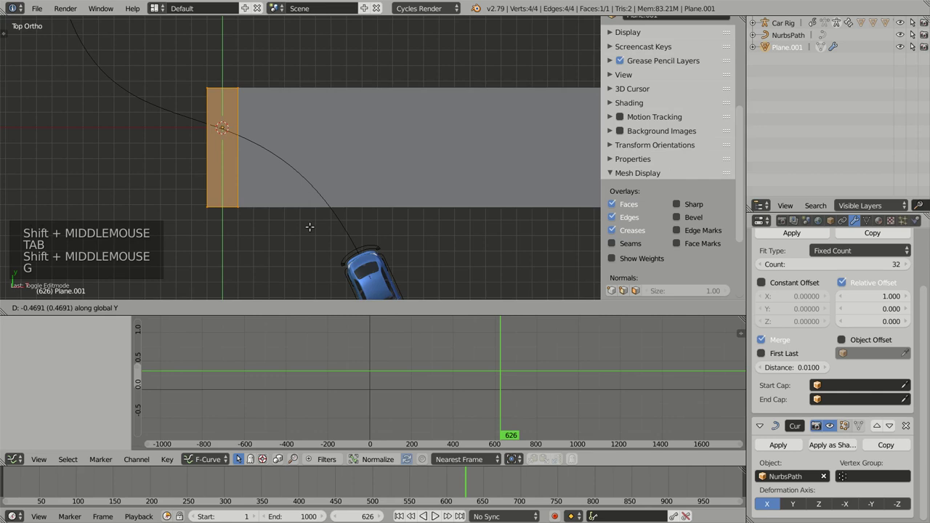
{"action": "key", "text": "ctrl+r"}
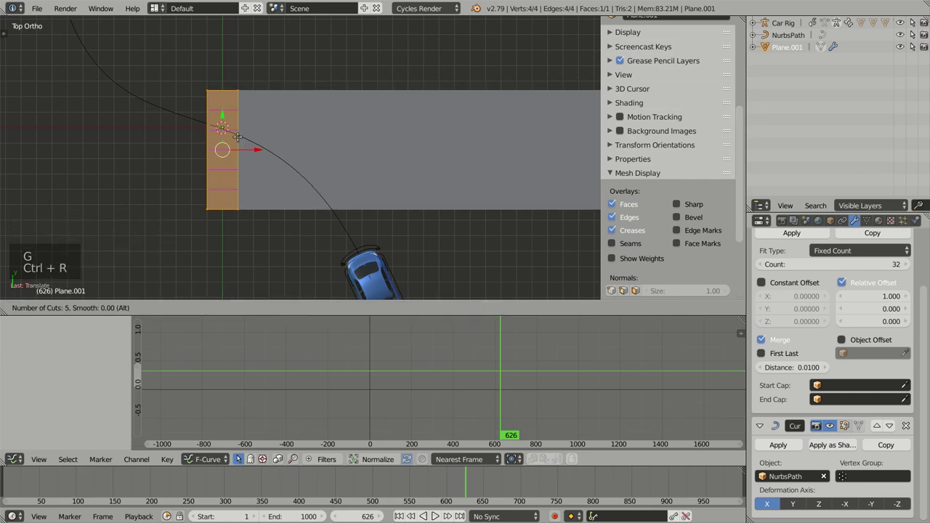
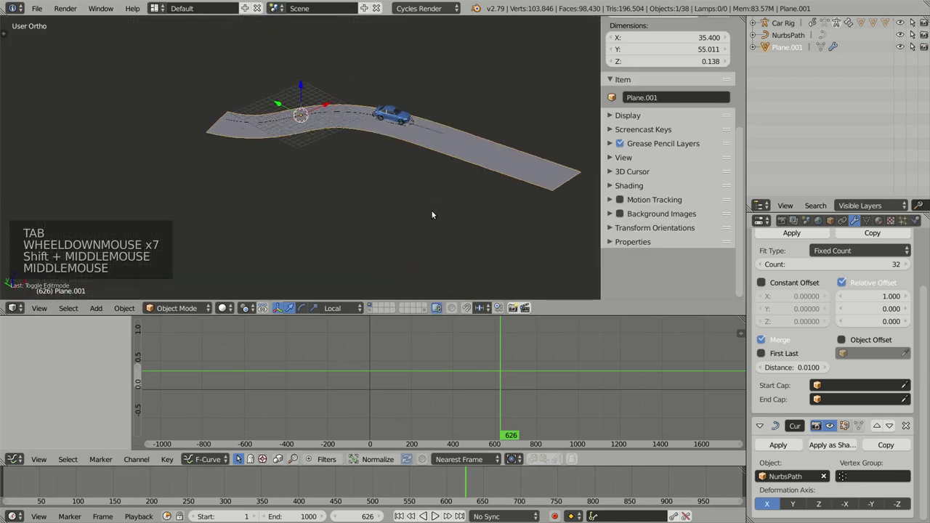
- Play the animation with Alt+A and orbit to follow the car driving along the bent road
{"action": "middle_click", "coordinate": [428, 194]}
{"action": "scroll", "scroll_direction": "up", "scroll_amount": 3}
{"action": "middle_click", "coordinate": [384, 214]}
{"action": "middle_click", "coordinate": [390, 218]}
{"action": "key", "text": "alt+a"}
{"action": "scroll", "scroll_direction": "up", "scroll_amount": 3}
{"action": "middle_click", "coordinate": [369, 216]}
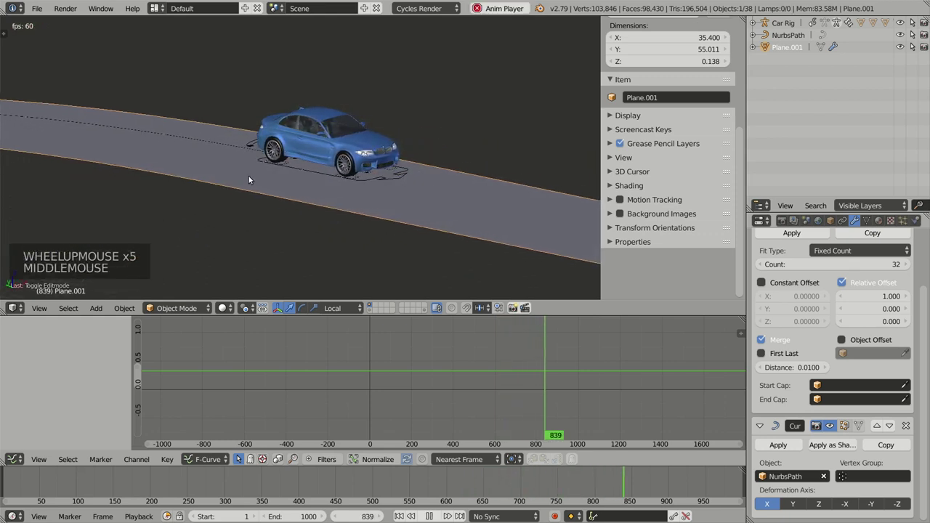
{"action": "middle_click", "coordinate": [220, 165]}
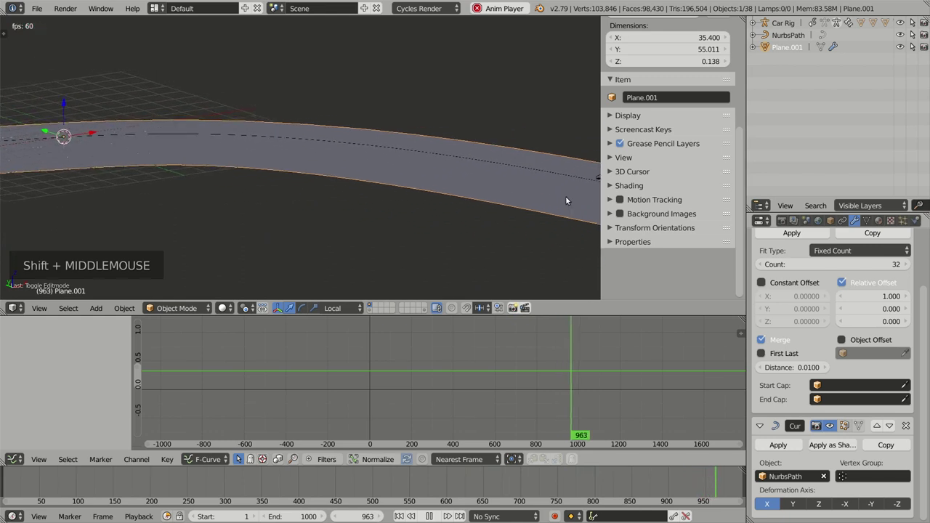
{"action": "left_click", "coordinate": [266, 358]}
{"action": "scroll", "scroll_direction": "down", "scroll_amount": 3}
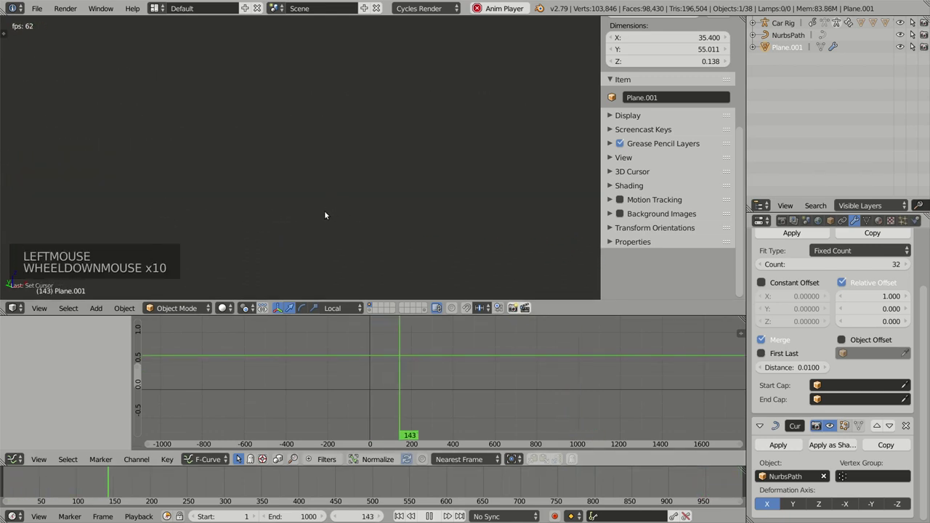
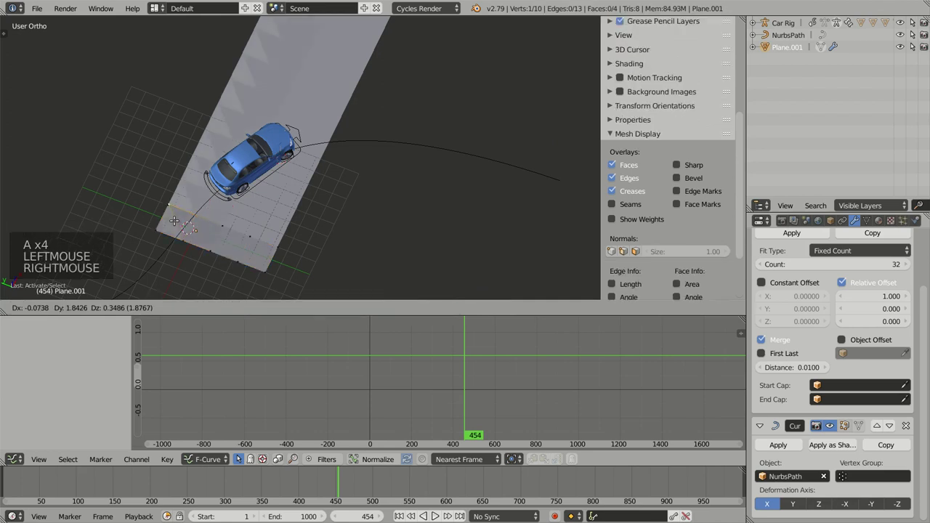
- Undo, adjust the road plane's geometry in Edit Mode and orbit to inspect the deformed strip
{"action": "key", "text": "ctrl+z"}
{"action": "key", "text": "a"}
{"action": "key", "text": "g"}
{"action": "key", "text": "Tab"}
{"action": "middle_click", "coordinate": [283, 250]}
{"action": "scroll", "scroll_direction": "up", "scroll_amount": 3}
{"action": "middle_click", "coordinate": [335, 217]}
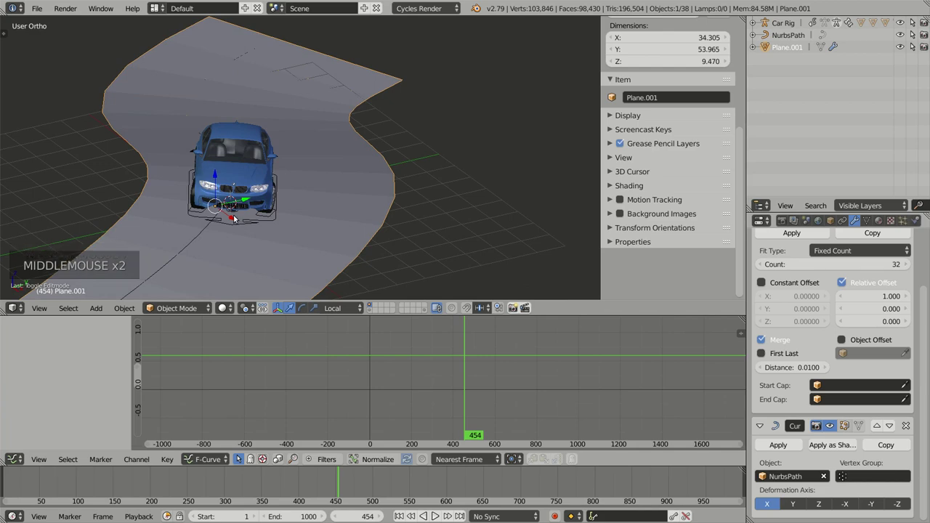
{"action": "middle_click", "coordinate": [316, 234]}
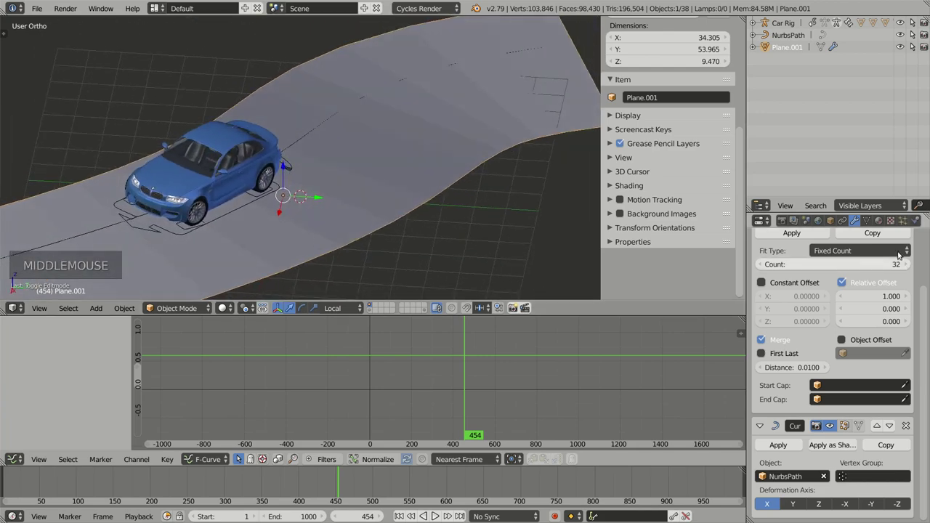
{"action": "scroll", "scroll_direction": "up", "scroll_amount": 3}
- Add a Subdivision Surface modifier, try it earlier in the stack, then keep it after the Array
{"action": "left_click", "coordinate": [785, 265]}
{"action": "scroll", "scroll_direction": "up", "scroll_amount": 3}
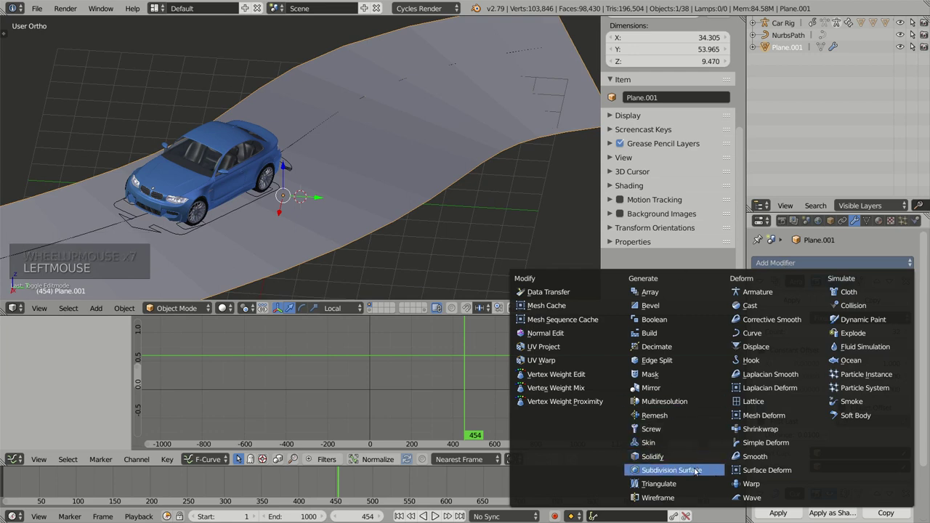
{"action": "scroll", "scroll_direction": "down", "scroll_amount": 3}
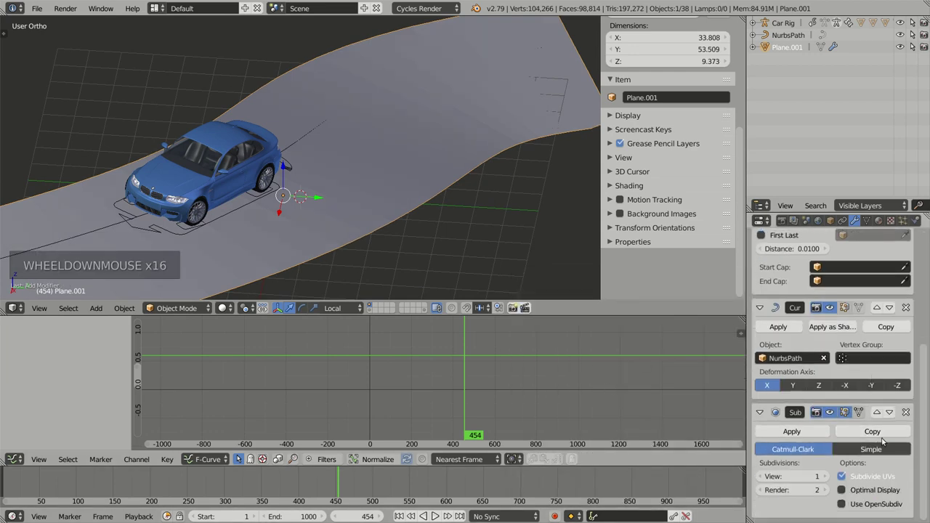
{"action": "left_click", "coordinate": [882, 413]}
{"action": "scroll", "scroll_direction": "down", "scroll_amount": 3}
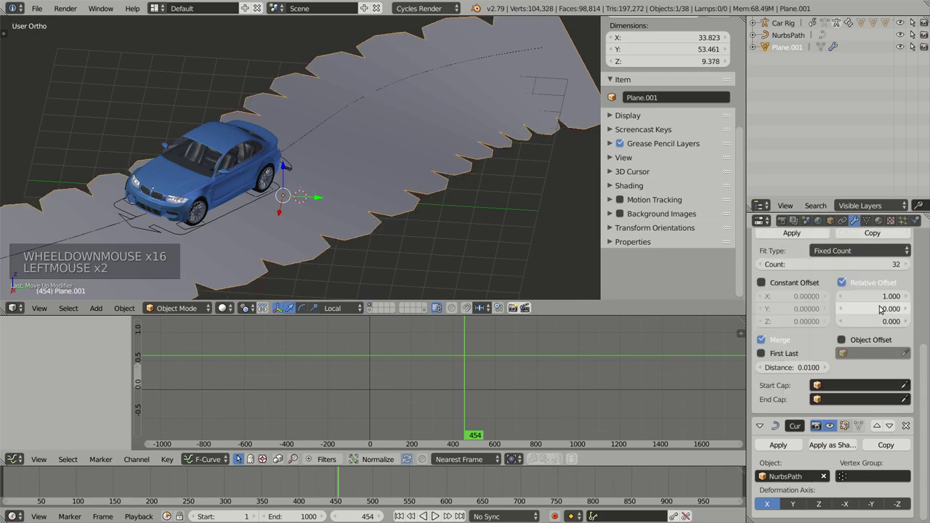
{"action": "scroll", "scroll_direction": "up", "scroll_amount": 3}
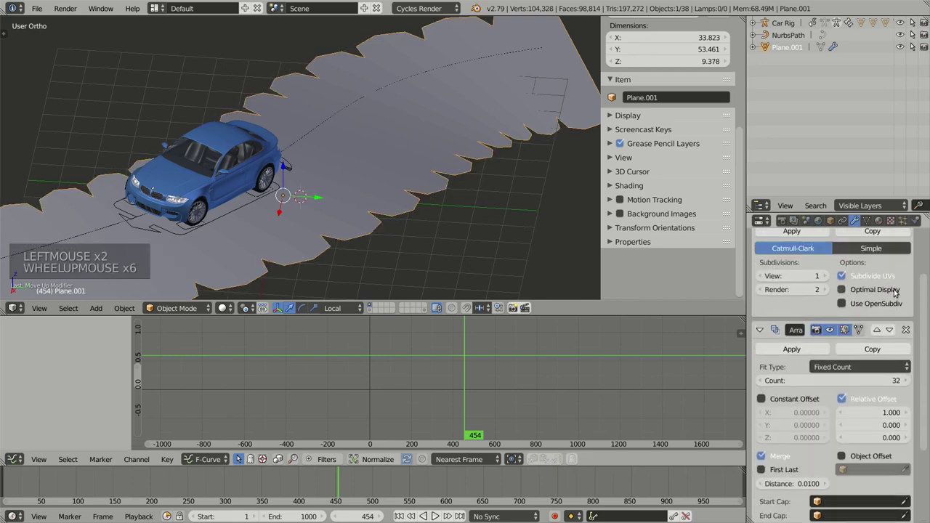
{"action": "left_click", "coordinate": [892, 283]}
{"action": "scroll", "scroll_direction": "up", "scroll_amount": 3}
{"action": "middle_click", "coordinate": [420, 185]}
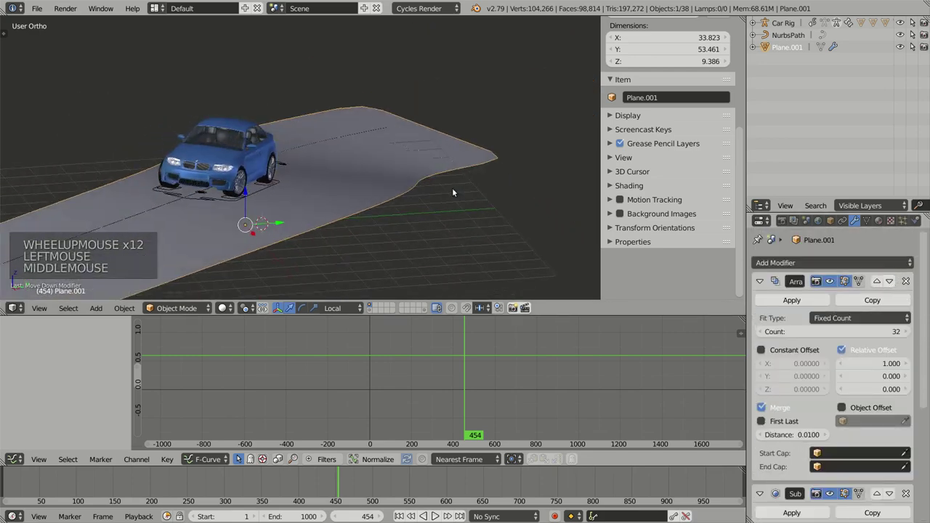
{"action": "middle_click", "coordinate": [348, 244]}
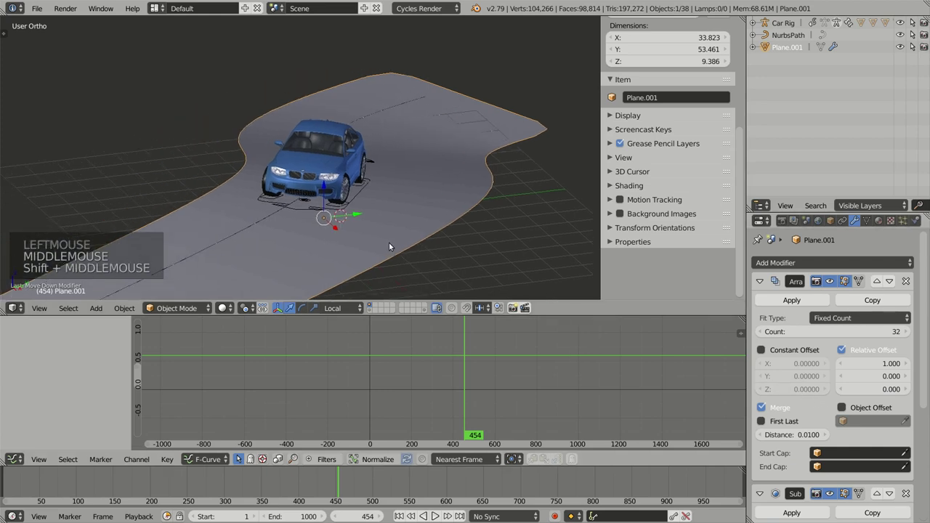
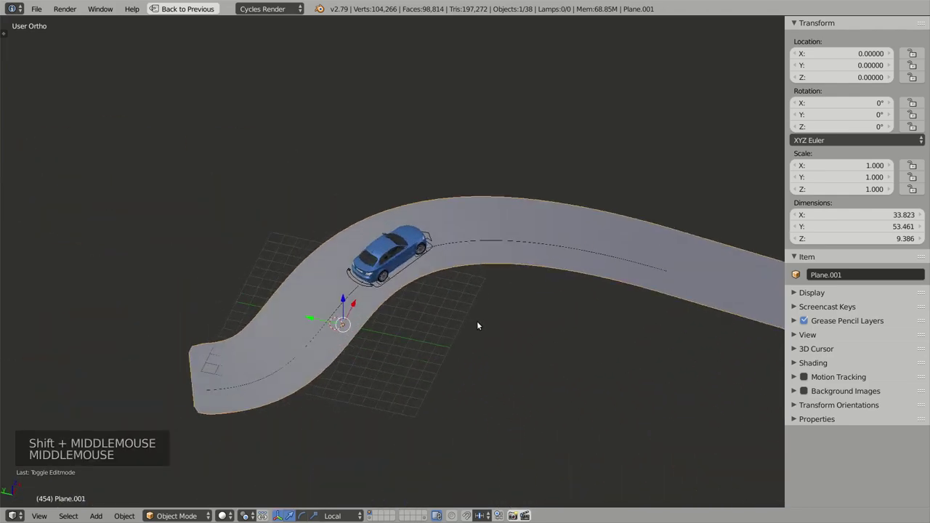
{"action": "scroll", "scroll_direction": "up", "scroll_amount": 3}
{"action": "middle_click", "coordinate": [470, 333]}
{"action": "scroll", "scroll_direction": "up", "scroll_amount": 3}
{"action": "middle_click", "coordinate": [334, 319]}
{"action": "middle_click", "coordinate": [340, 276]}
{"action": "key", "text": "shift+space"}
{"action": "middle_click", "coordinate": [357, 24]}
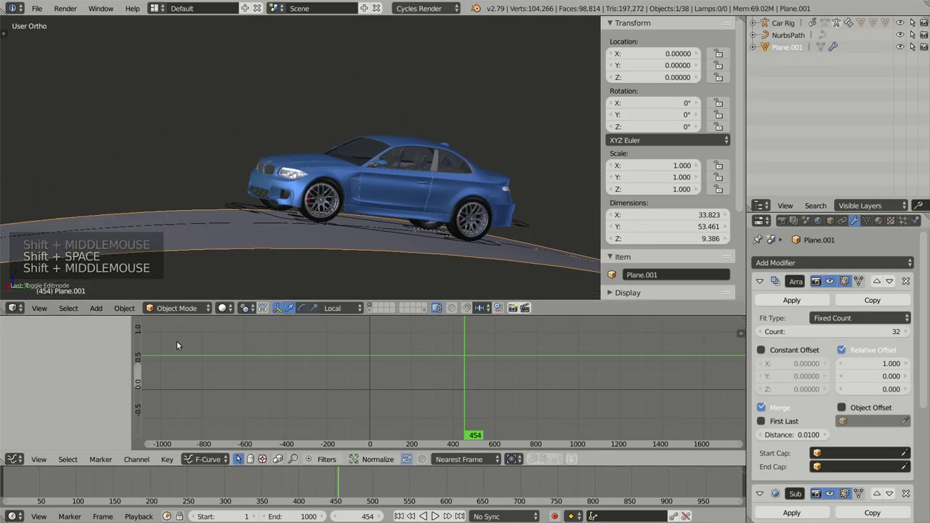
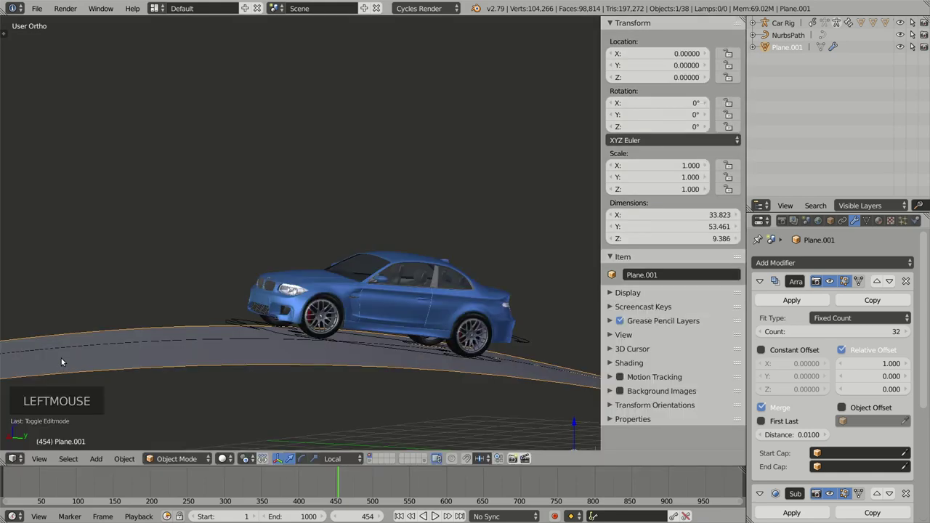
{"action": "left_click", "coordinate": [332, 487]}
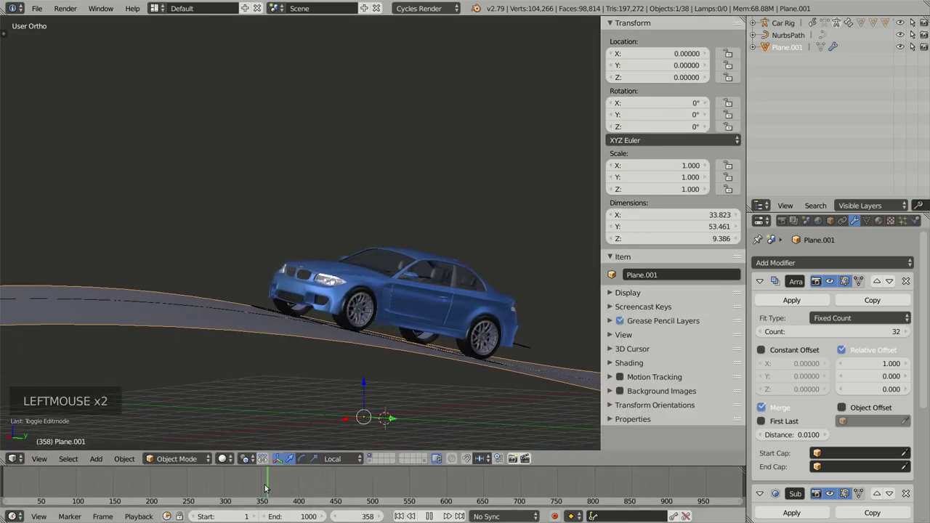
{"action": "middle_click", "coordinate": [356, 358]}
{"action": "middle_click", "coordinate": [414, 375]}
{"action": "middle_click", "coordinate": [396, 336]}
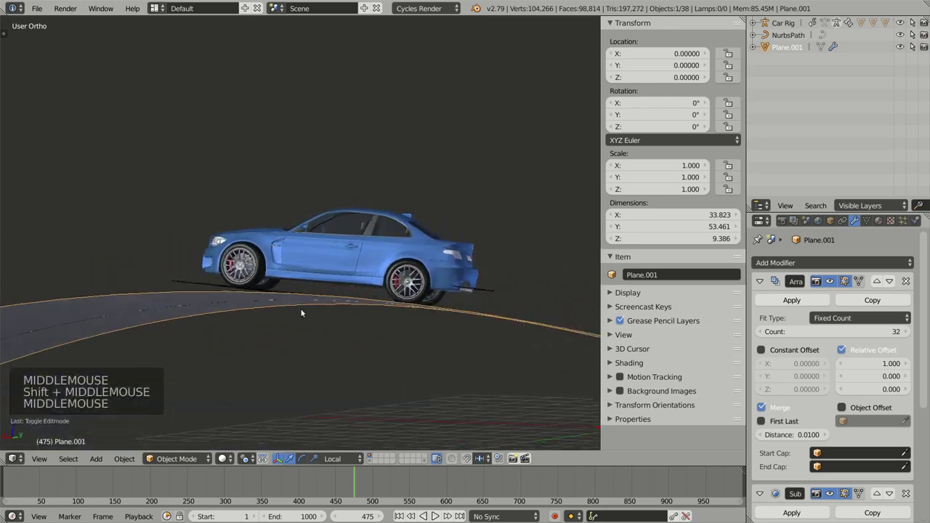
{"action": "scroll", "scroll_direction": "up", "scroll_amount": 3}
{"action": "middle_click", "coordinate": [221, 286]}
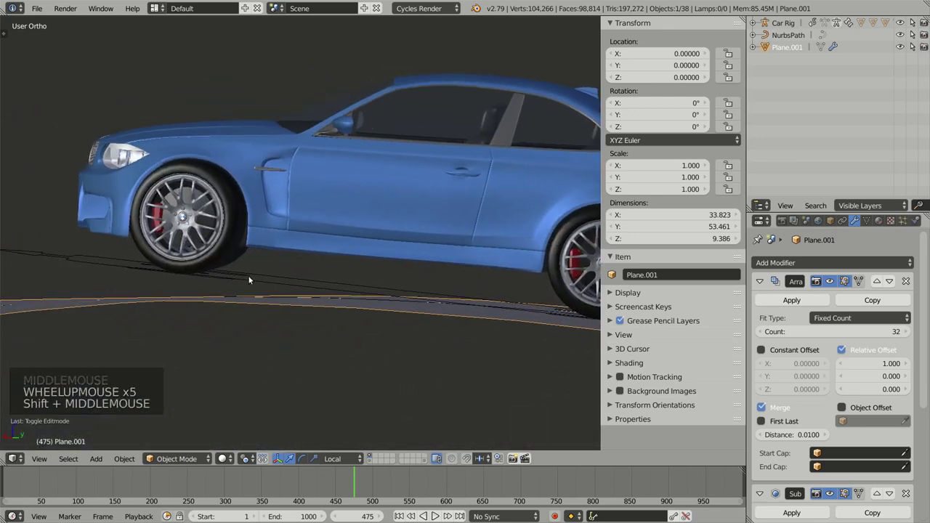
{"action": "middle_click", "coordinate": [325, 292]}
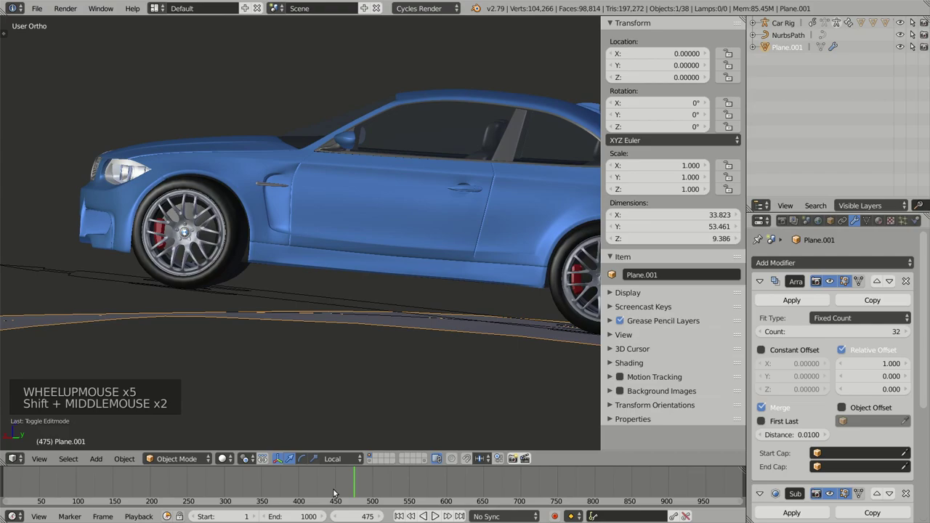
{"action": "left_click", "coordinate": [353, 492]}
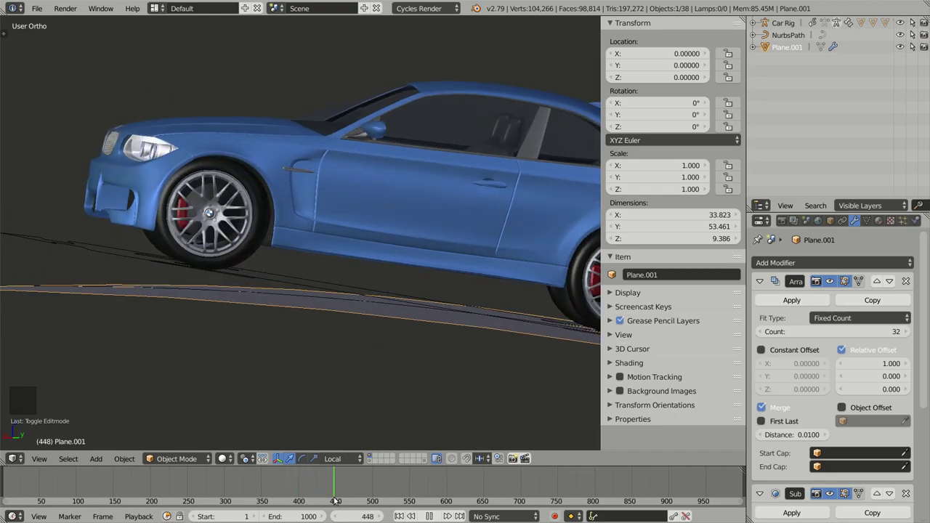
{"action": "scroll", "scroll_direction": "down", "scroll_amount": 3}
{"action": "middle_click", "coordinate": [376, 282]}
{"action": "middle_click", "coordinate": [458, 341]}
{"action": "middle_click", "coordinate": [357, 287]}
{"action": "scroll", "scroll_direction": "up", "scroll_amount": 3}
{"action": "middle_click", "coordinate": [393, 275]}
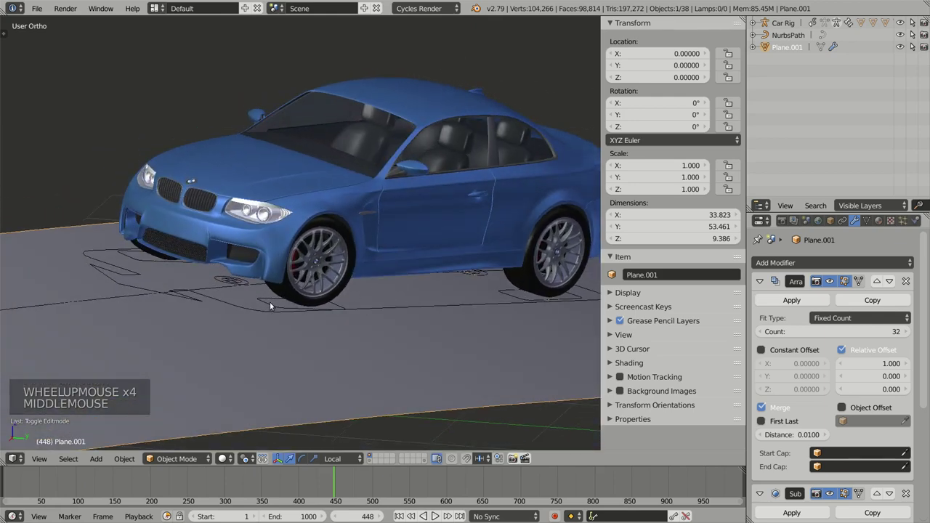
- Select the Car Rig and scroll the N-panel to its GroundSensor Ground fields, still unassigned
{"action": "right_click", "coordinate": [272, 302]}
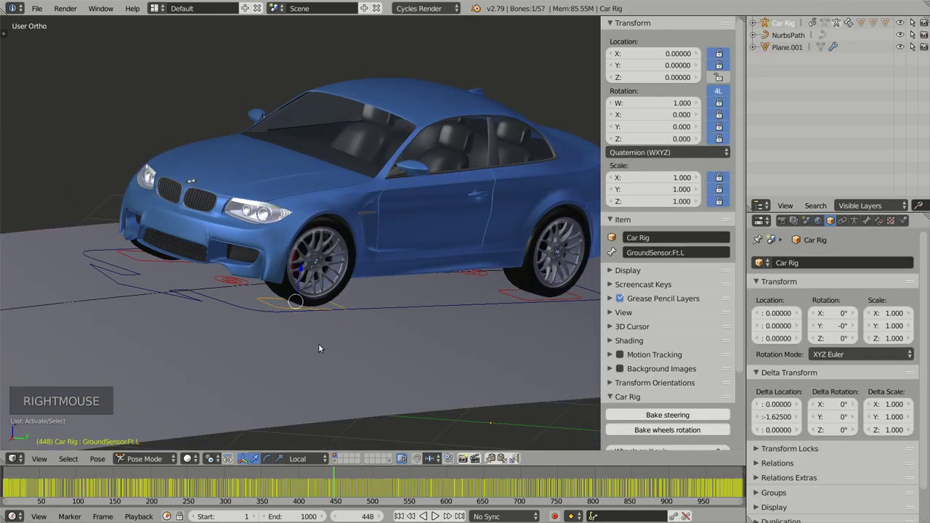
{"action": "key", "text": "a"}
{"action": "middle_click", "coordinate": [323, 332]}
{"action": "scroll", "scroll_direction": "down", "scroll_amount": 3}
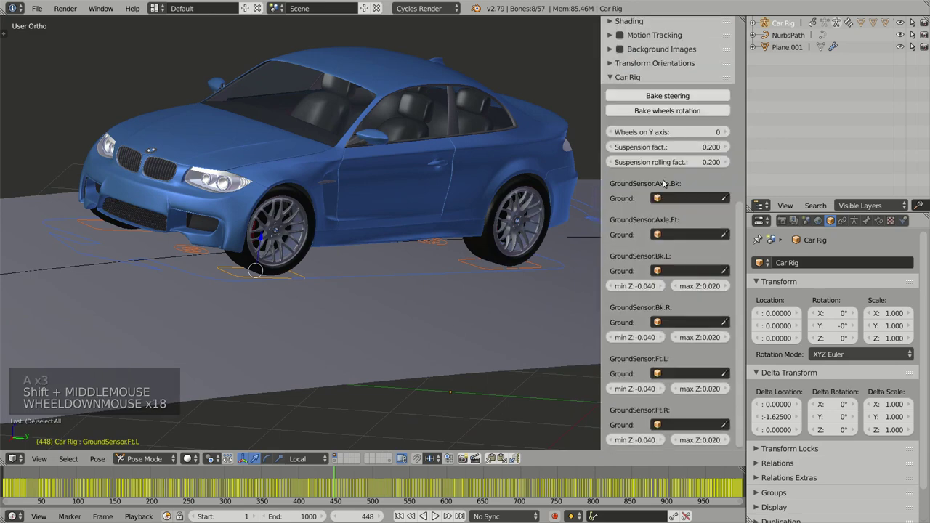
{"action": "scroll", "scroll_direction": "down", "scroll_amount": 3}
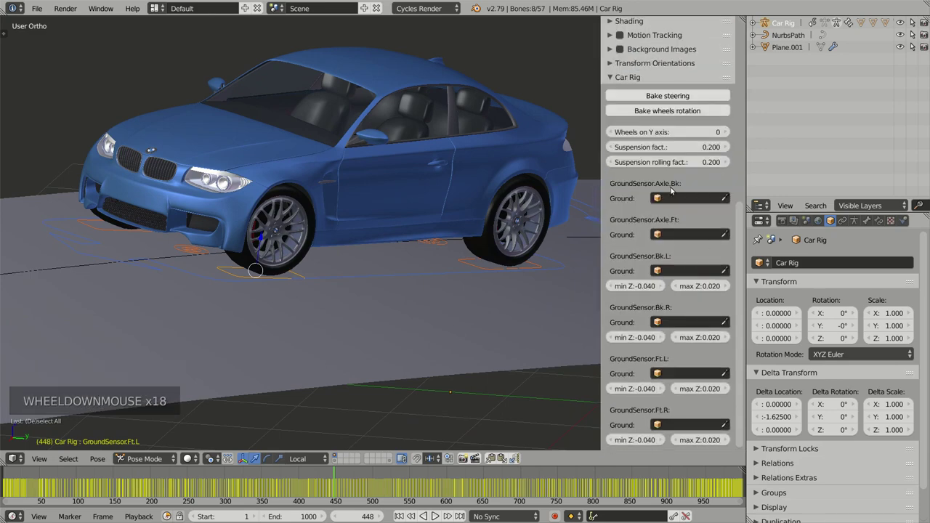
{"action": "middle_click", "coordinate": [371, 285]}
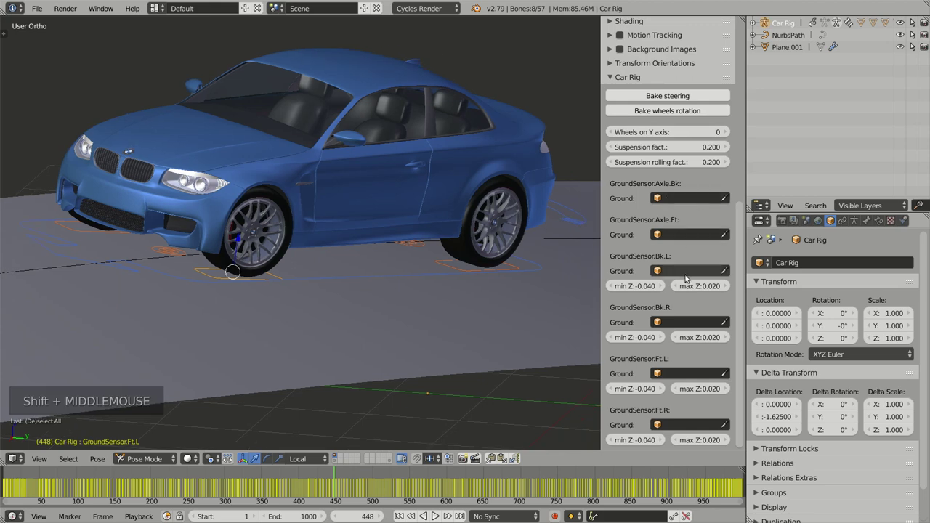
{"action": "scroll", "scroll_direction": "down", "scroll_amount": 3}
{"action": "middle_click", "coordinate": [404, 277]}
{"action": "middle_click", "coordinate": [430, 270]}
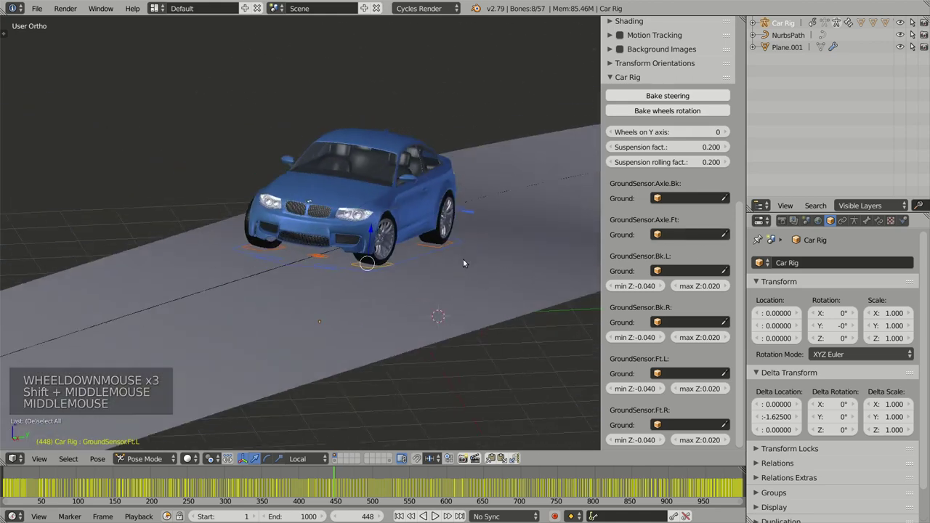
{"action": "middle_click", "coordinate": [448, 258]}
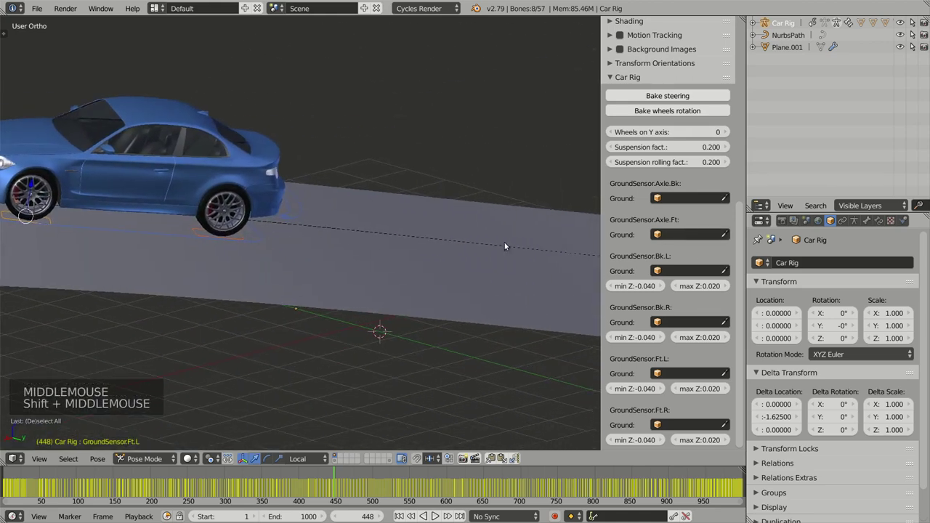
- Rename the road plane to Ground and assign it as the rear axle sensor's ground object
{"action": "right_click", "coordinate": [528, 296]}
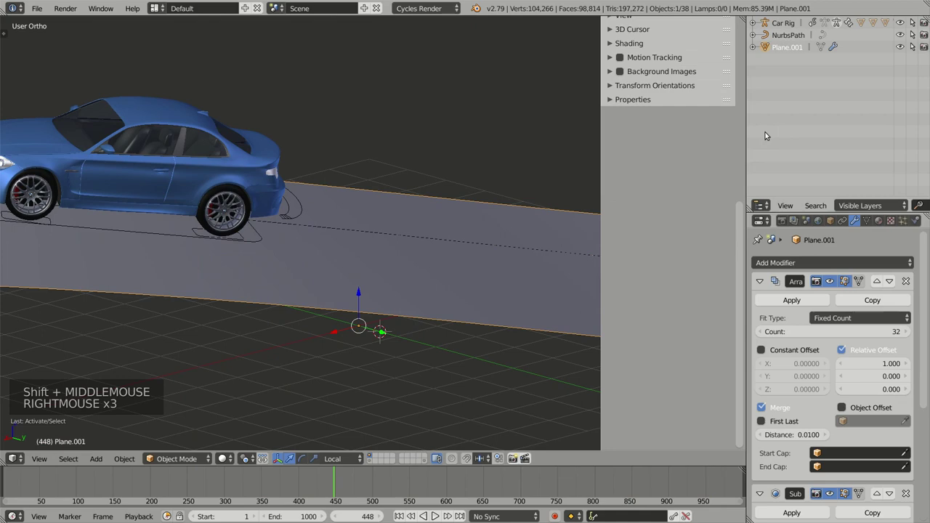
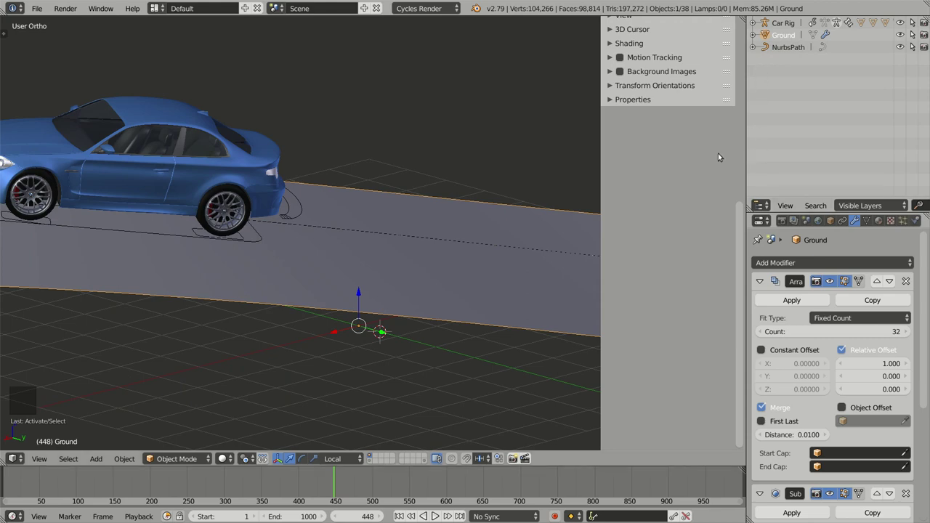
{"action": "right_click", "coordinate": [185, 234]}
{"action": "key", "text": "a"}
{"action": "middle_click", "coordinate": [413, 233]}
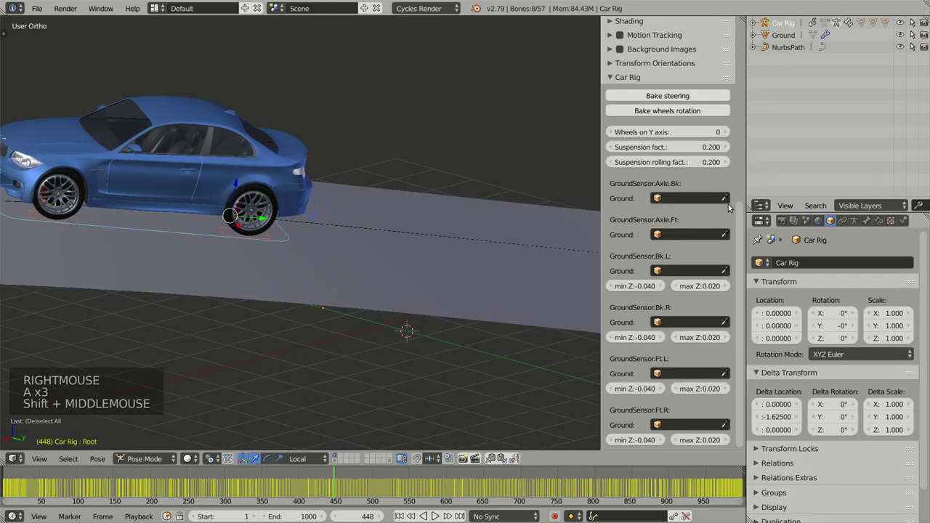
{"action": "left_click", "coordinate": [727, 200]}
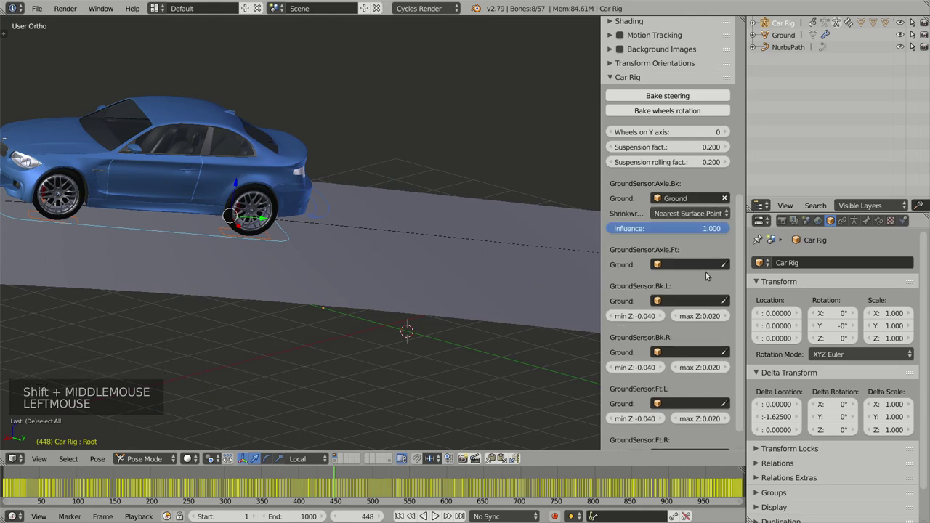
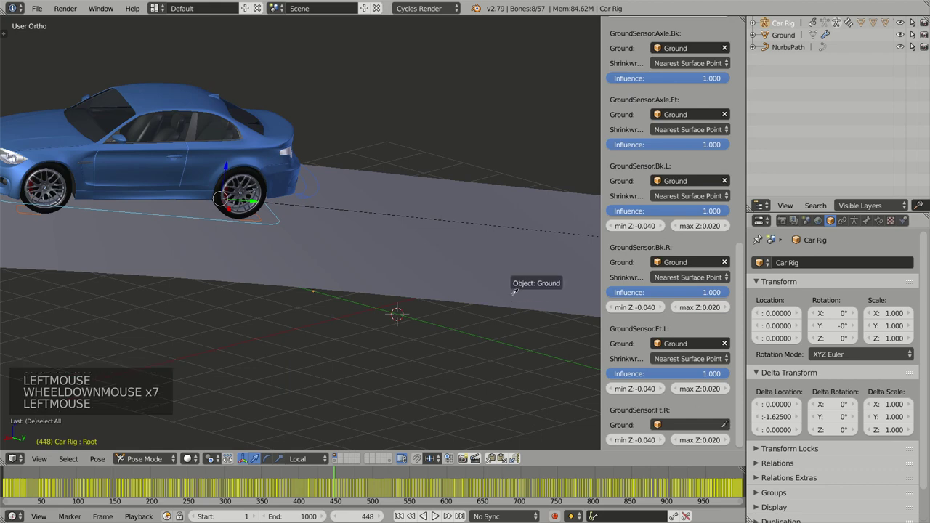
- Set Ground in the remaining GroundSensor fields while orbiting around the road to check the rig
{"action": "middle_click", "coordinate": [395, 281]}
{"action": "middle_click", "coordinate": [362, 299]}
{"action": "middle_click", "coordinate": [307, 271]}
{"action": "scroll", "scroll_direction": "up", "scroll_amount": 3}
{"action": "middle_click", "coordinate": [391, 274]}
{"action": "middle_click", "coordinate": [445, 296]}
{"action": "middle_click", "coordinate": [423, 309]}
{"action": "scroll", "scroll_direction": "down", "scroll_amount": 3}
{"action": "middle_click", "coordinate": [428, 319]}
{"action": "middle_click", "coordinate": [443, 314]}
{"action": "scroll", "scroll_direction": "up", "scroll_amount": 3}
{"action": "middle_click", "coordinate": [437, 302]}
{"action": "middle_click", "coordinate": [436, 310]}
{"action": "scroll", "scroll_direction": "down", "scroll_amount": 3}
{"action": "left_click", "coordinate": [321, 482]}
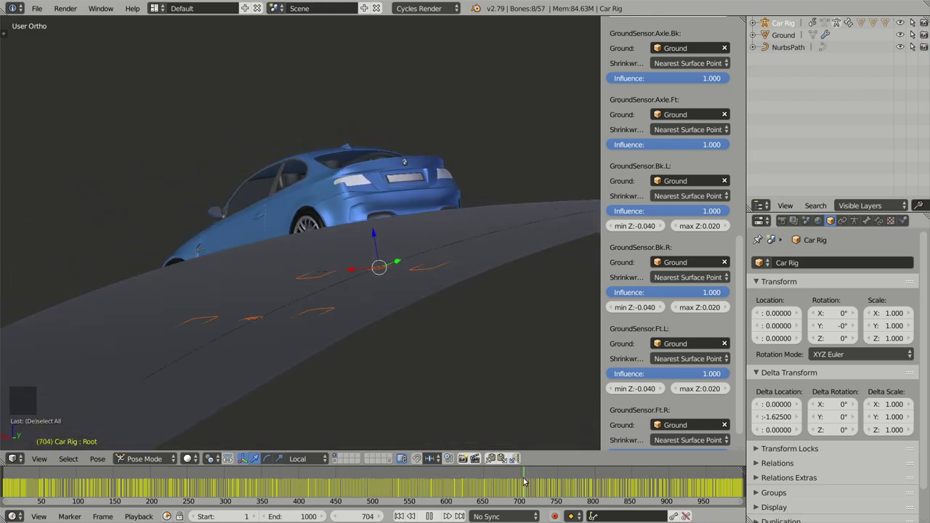
{"action": "middle_click", "coordinate": [322, 300]}
{"action": "middle_click", "coordinate": [438, 267]}
{"action": "middle_click", "coordinate": [407, 257]}
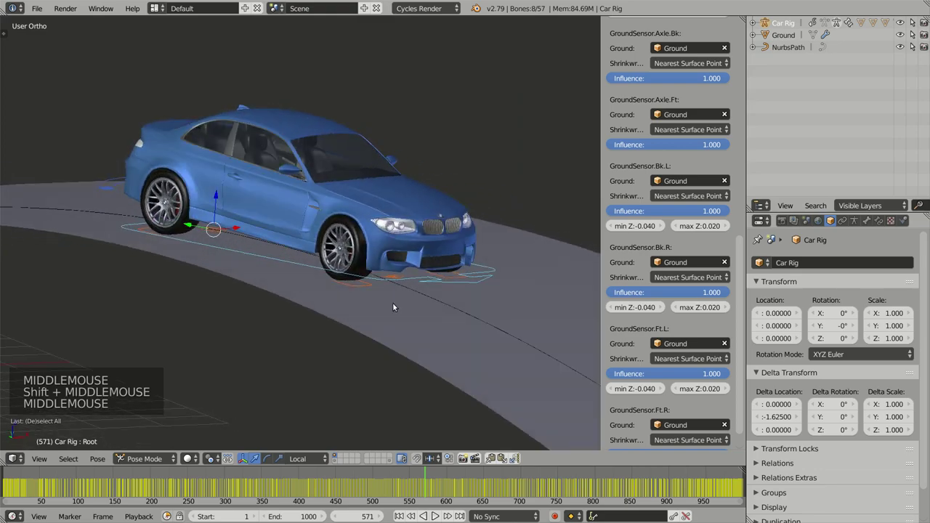
{"action": "left_click", "coordinate": [431, 484]}
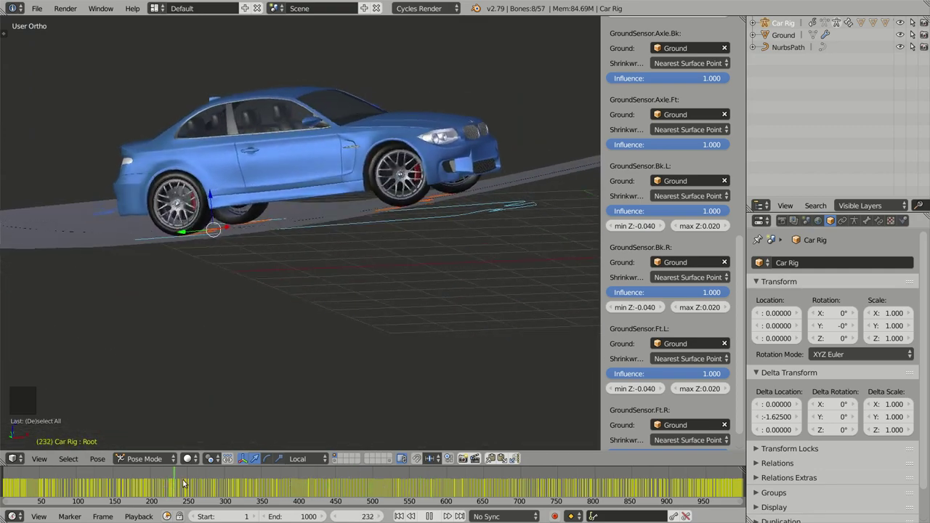
{"action": "middle_click", "coordinate": [466, 337]}
{"action": "middle_click", "coordinate": [421, 259]}
- Create a new texture for the Ground road's Displace modifier
{"action": "right_click", "coordinate": [448, 244]}
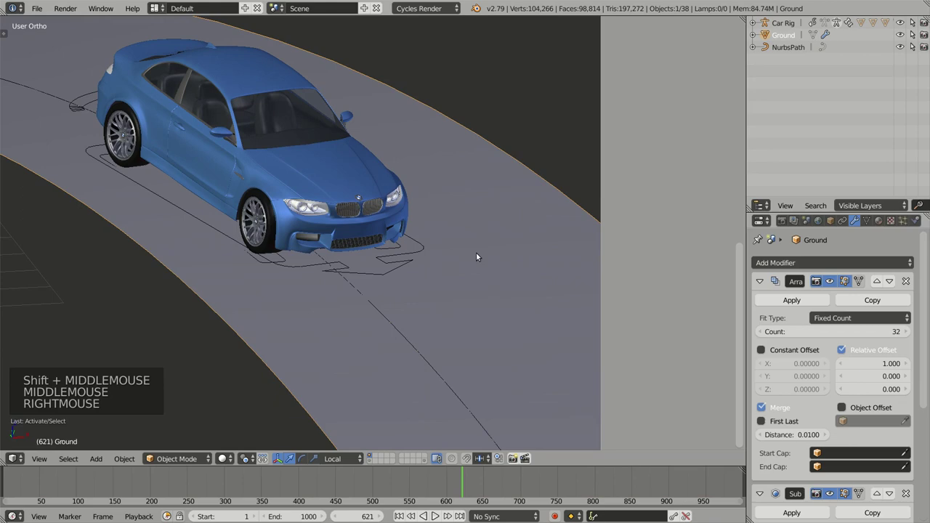
{"action": "middle_click", "coordinate": [336, 311]}
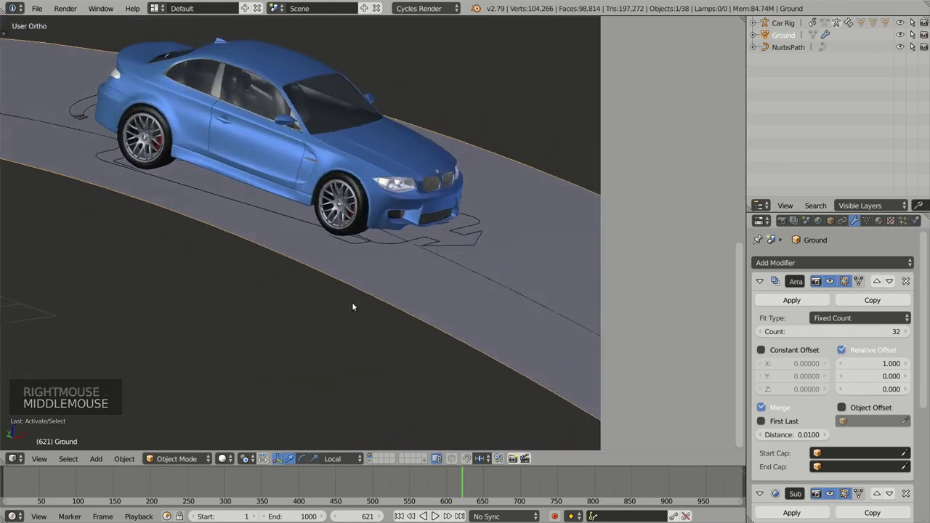
{"action": "left_click", "coordinate": [830, 259]}
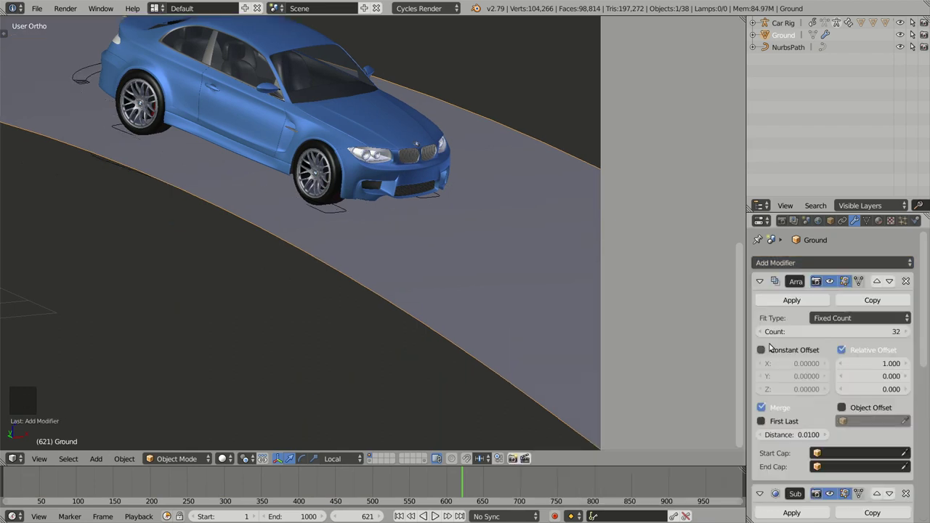
{"action": "scroll", "scroll_direction": "down", "scroll_amount": 3}
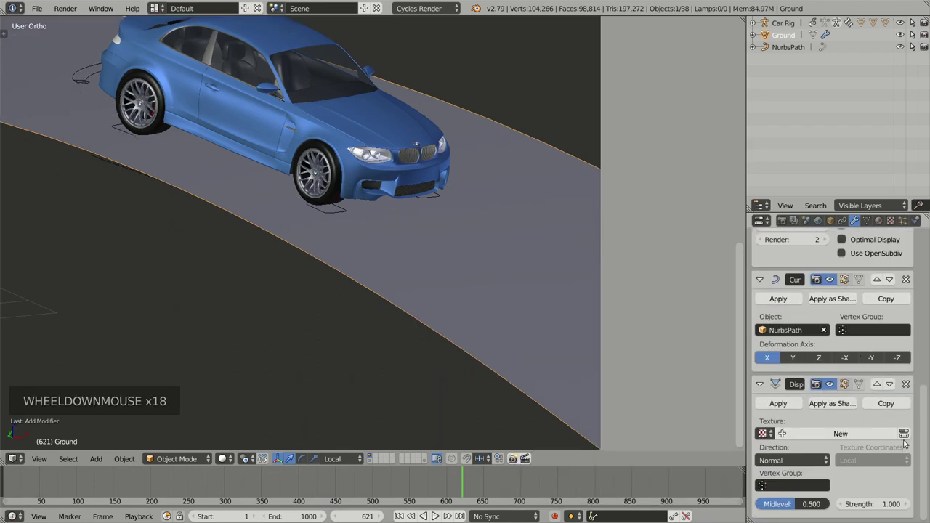
{"action": "left_click", "coordinate": [905, 436]}
{"action": "scroll", "scroll_direction": "down", "scroll_amount": 3}
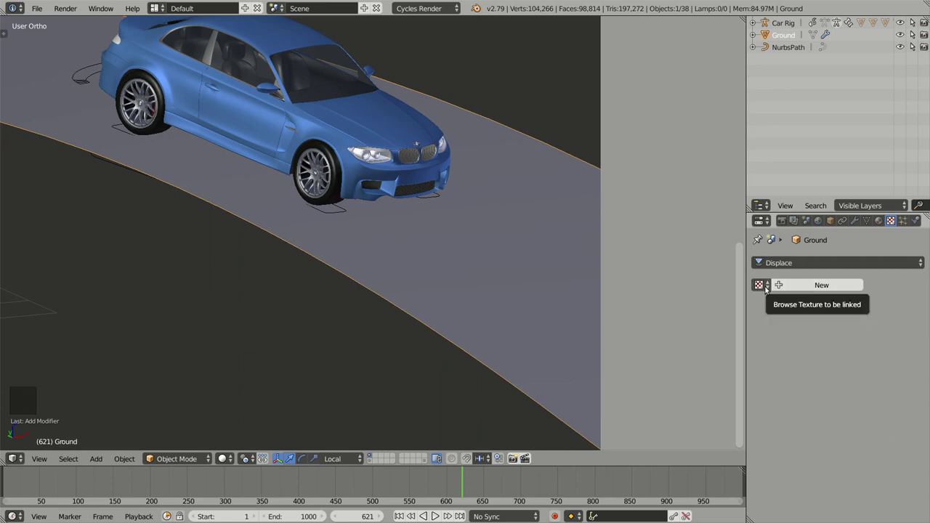
{"action": "left_click", "coordinate": [768, 287]}
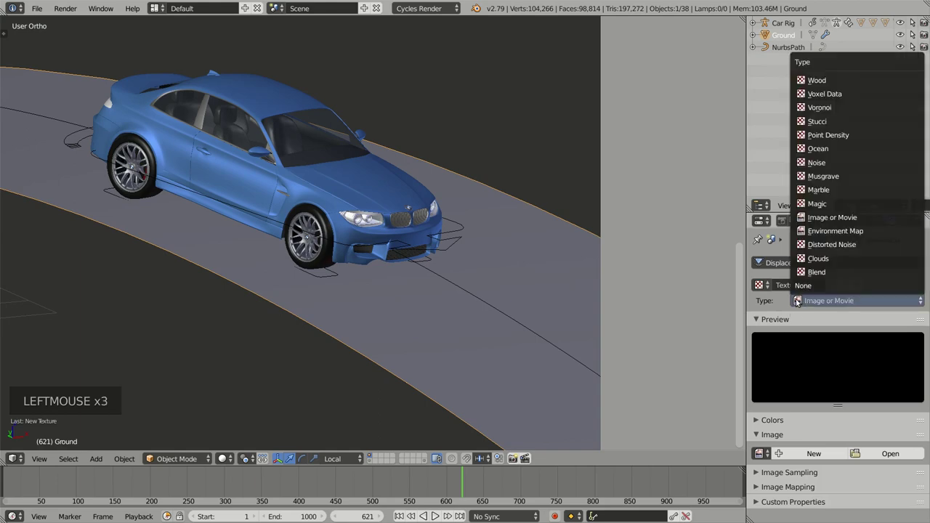
- Make the texture Clouds and shrink its noise size to 0.01 so the road turns uneven
{"action": "middle_click", "coordinate": [449, 279]}
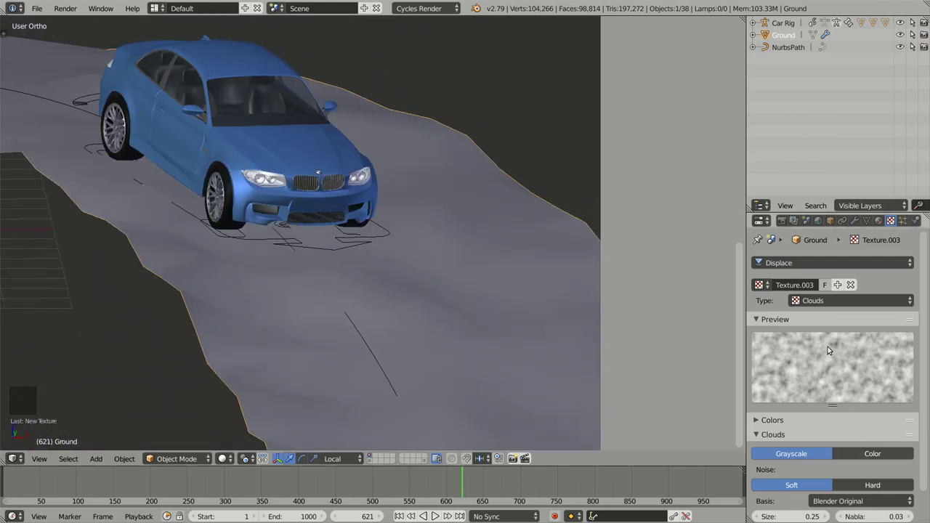
{"action": "scroll", "scroll_direction": "down", "scroll_amount": 3}
{"action": "left_click", "coordinate": [801, 486]}
{"action": "scroll", "scroll_direction": "down", "scroll_amount": 3}
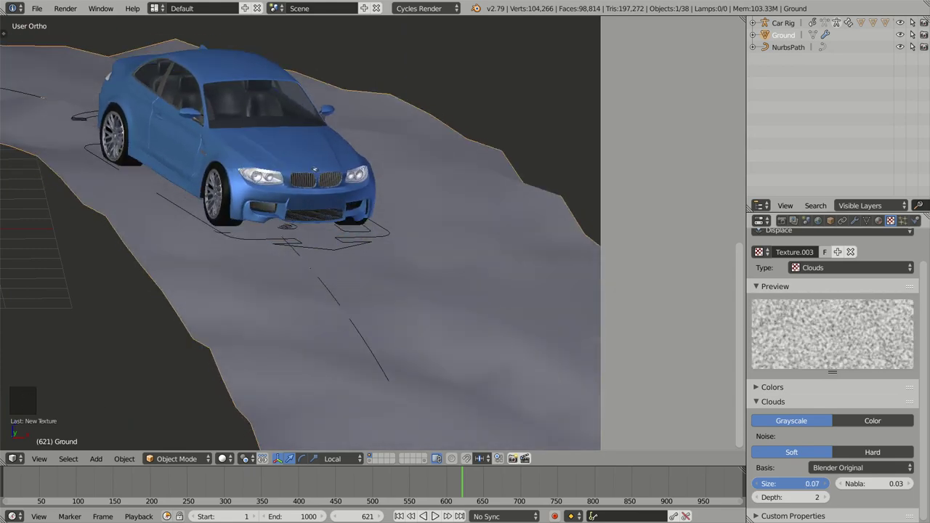
{"action": "right_click", "coordinate": [533, 295]}
- Raise the road's Subdivision Surface view level to 3, revealing a jagged rocky displacement
{"action": "left_click", "coordinate": [880, 219]}
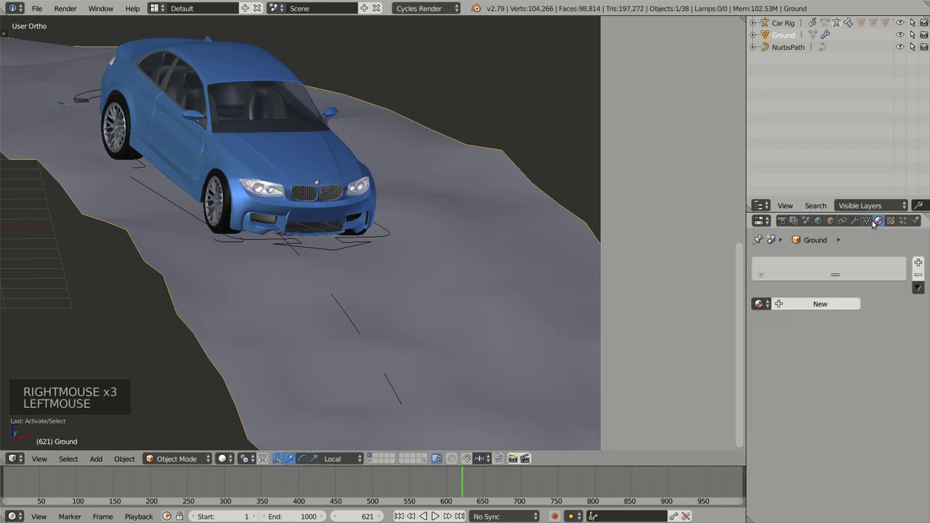
{"action": "scroll", "scroll_direction": "up", "scroll_amount": 3}
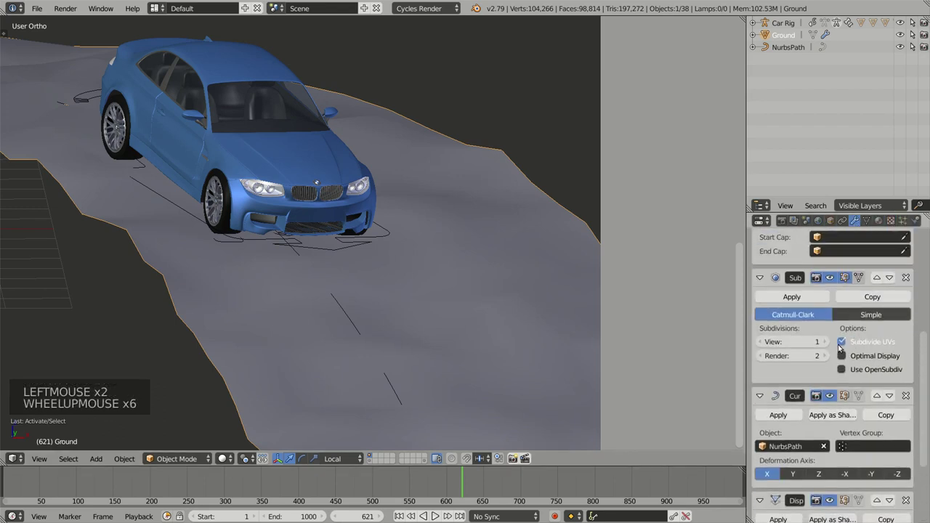
{"action": "left_click", "coordinate": [827, 341]}
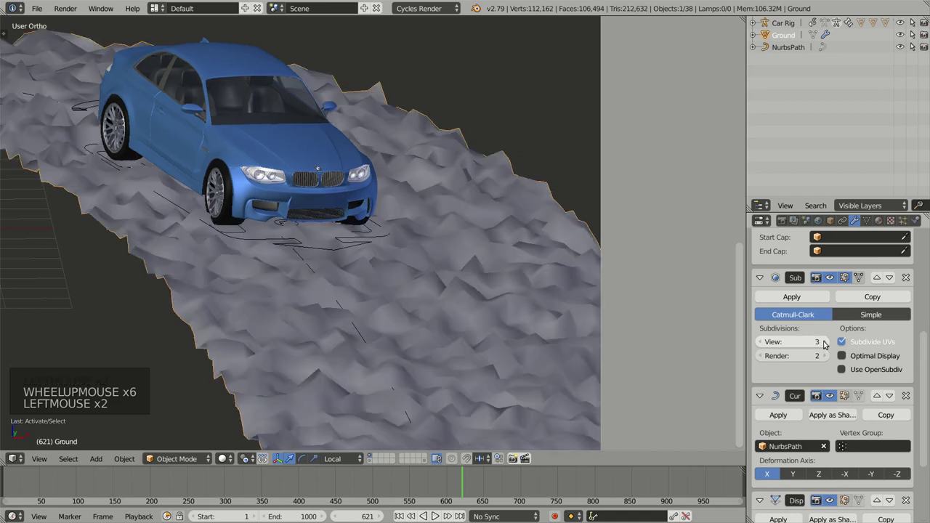
{"action": "scroll", "scroll_direction": "down", "scroll_amount": 3}
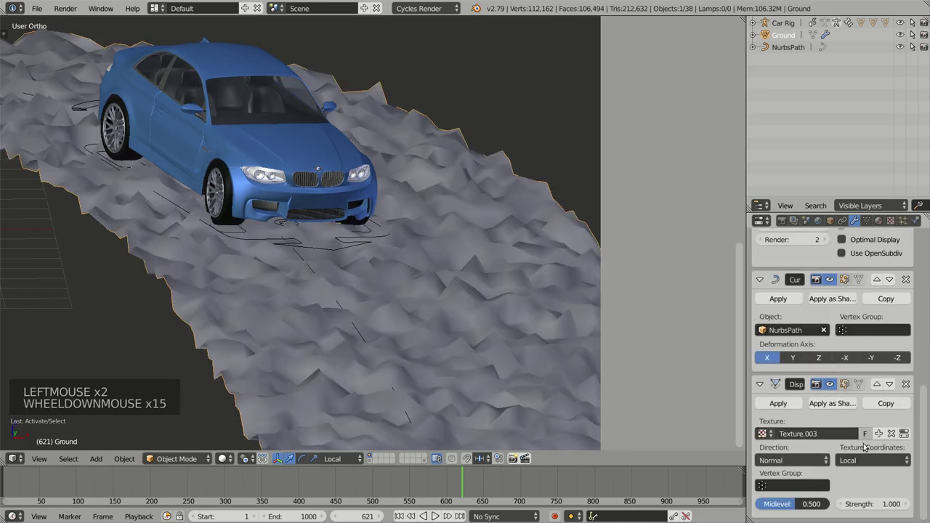
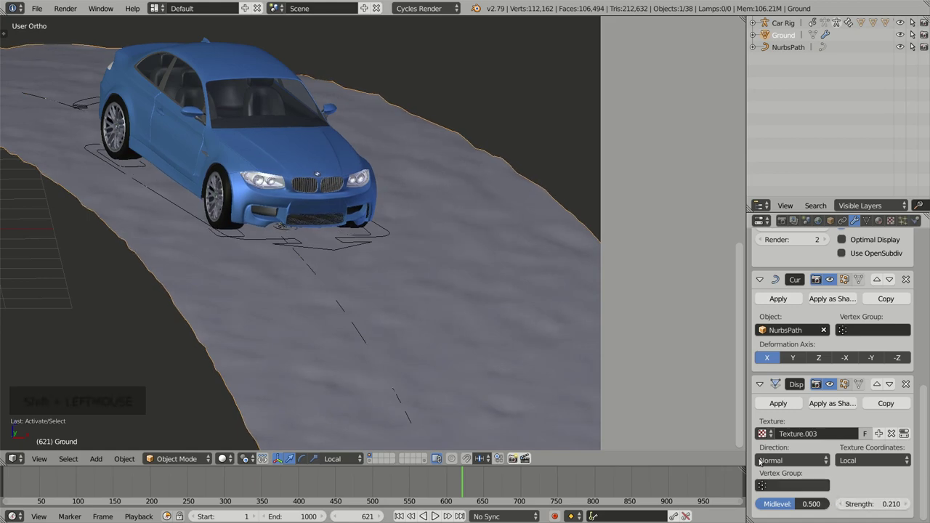
- Play the animation with Alt+A and orbit along the road curve to follow the car
{"action": "middle_click", "coordinate": [400, 288]}
{"action": "key", "text": "alt+a"}
{"action": "middle_click", "coordinate": [424, 297]}
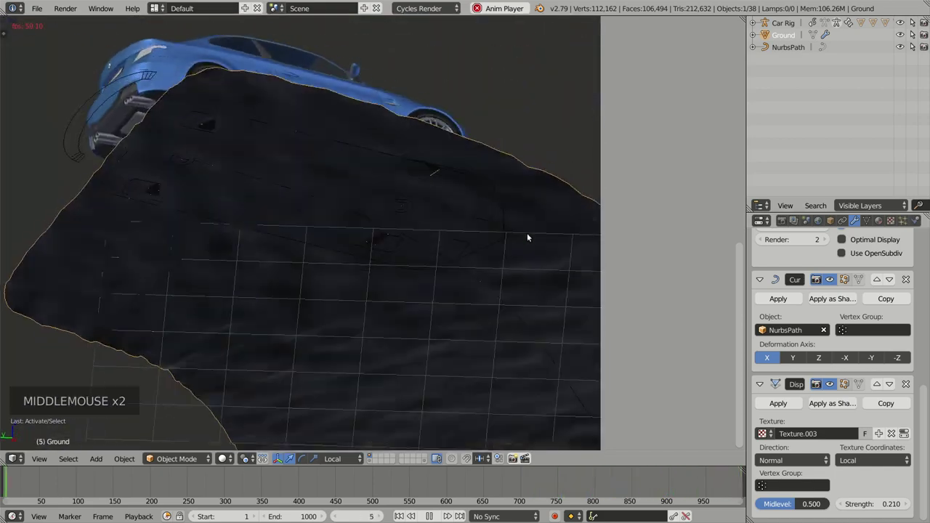
{"action": "middle_click", "coordinate": [436, 242]}
{"action": "middle_click", "coordinate": [379, 225]}
{"action": "middle_click", "coordinate": [409, 242]}
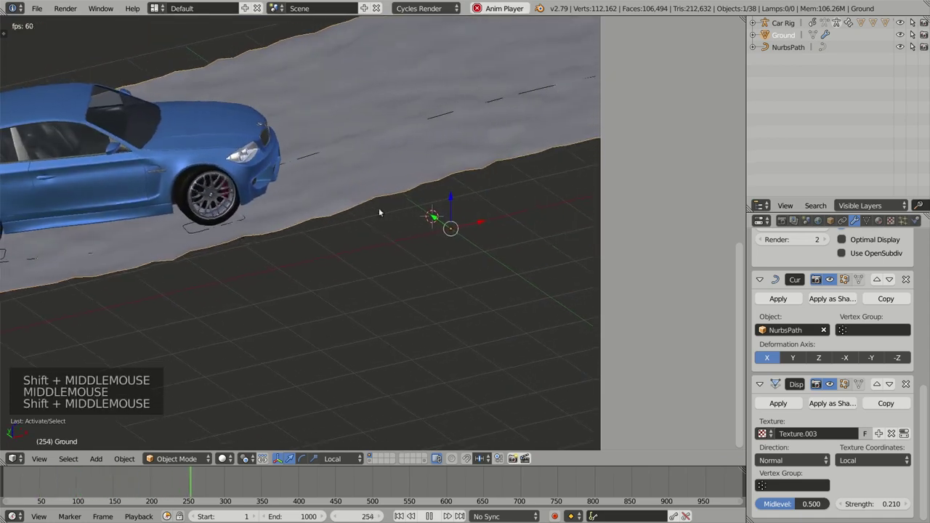
{"action": "middle_click", "coordinate": [391, 273]}
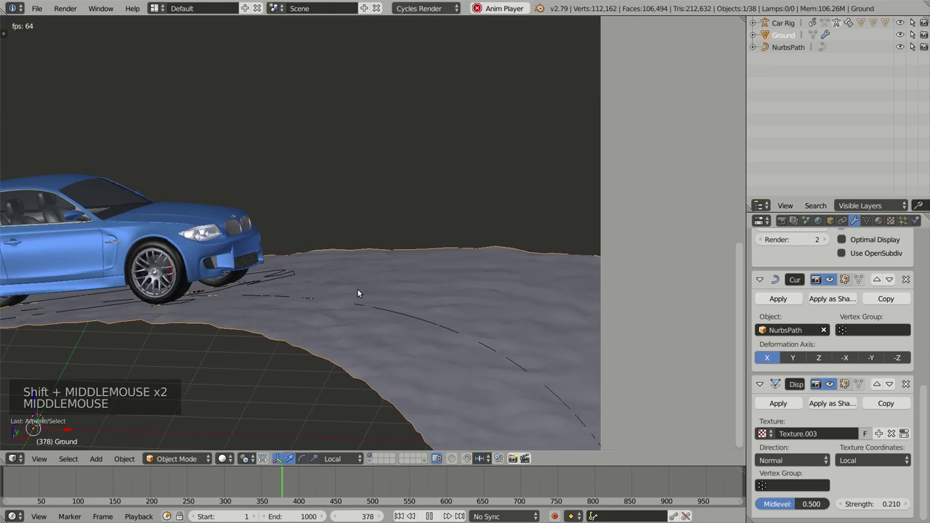
{"action": "middle_click", "coordinate": [375, 297]}
{"action": "scroll", "scroll_direction": "down", "scroll_amount": 3}
{"action": "scroll", "scroll_direction": "up", "scroll_amount": 3}
{"action": "middle_click", "coordinate": [289, 323]}
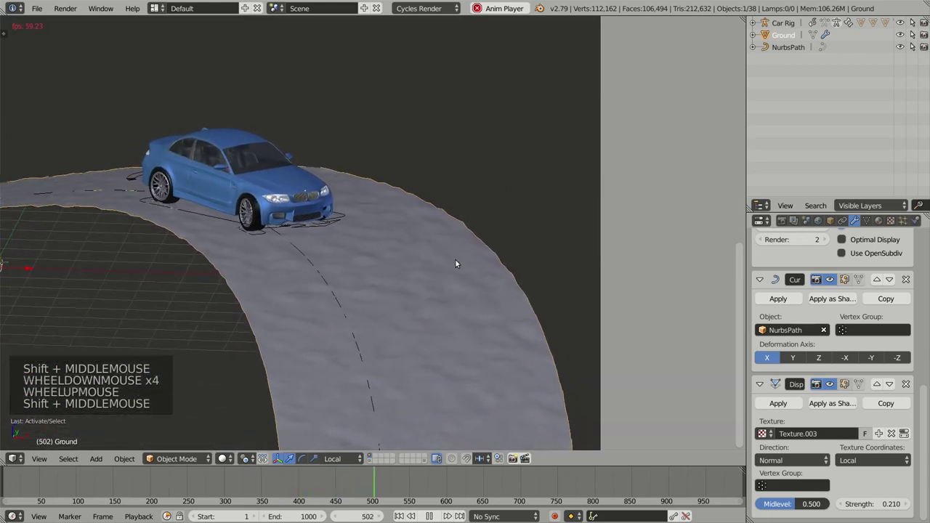
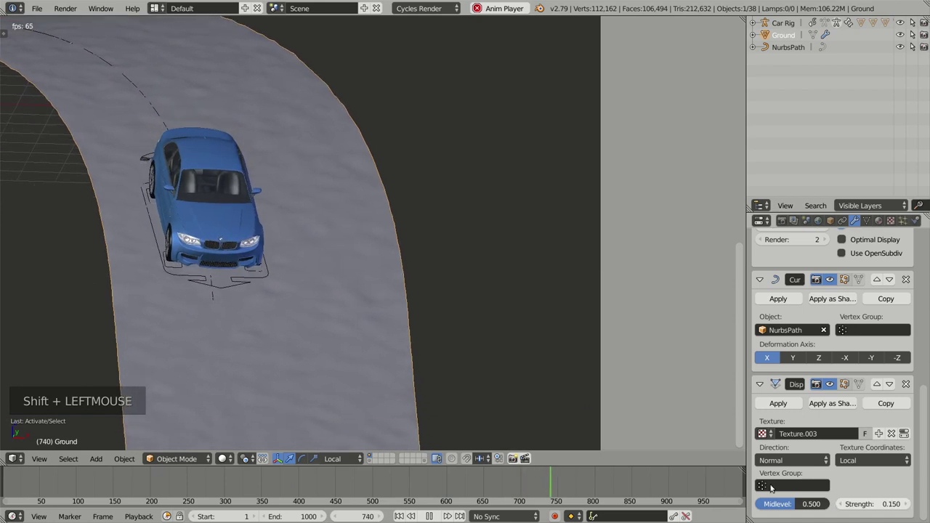
{"action": "middle_click", "coordinate": [404, 356]}
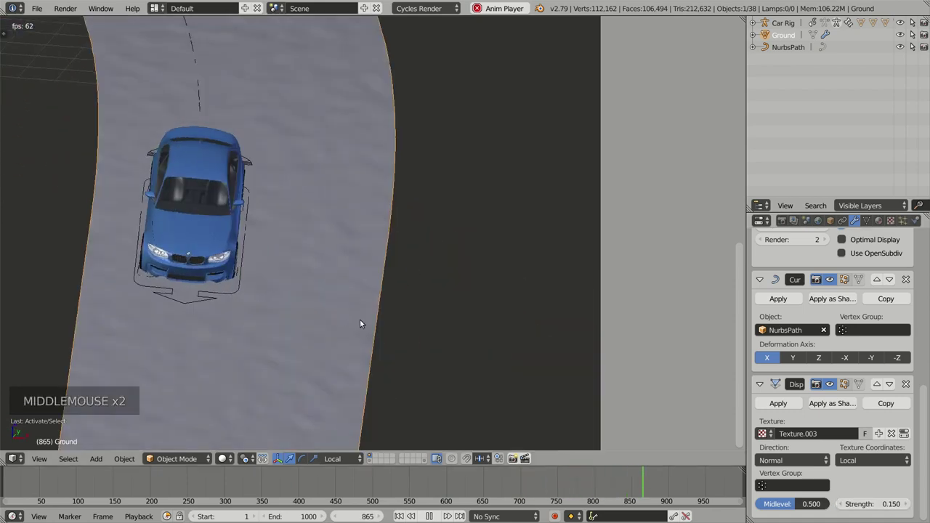
{"action": "middle_click", "coordinate": [416, 279]}
{"action": "middle_click", "coordinate": [386, 367]}
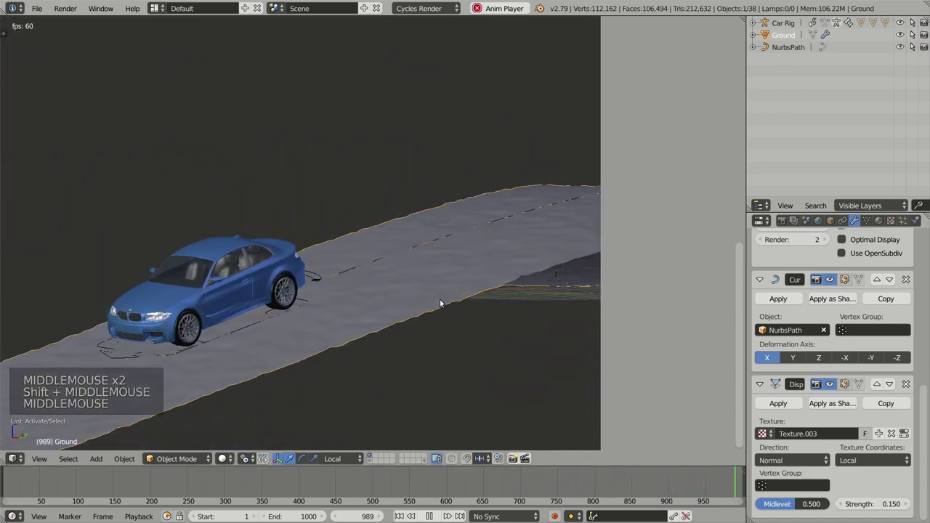
{"action": "middle_click", "coordinate": [447, 271]}
{"action": "middle_click", "coordinate": [372, 282]}
{"action": "middle_click", "coordinate": [212, 253]}
{"action": "middle_click", "coordinate": [407, 318]}
{"action": "middle_click", "coordinate": [358, 317]}
{"action": "middle_click", "coordinate": [365, 320]}
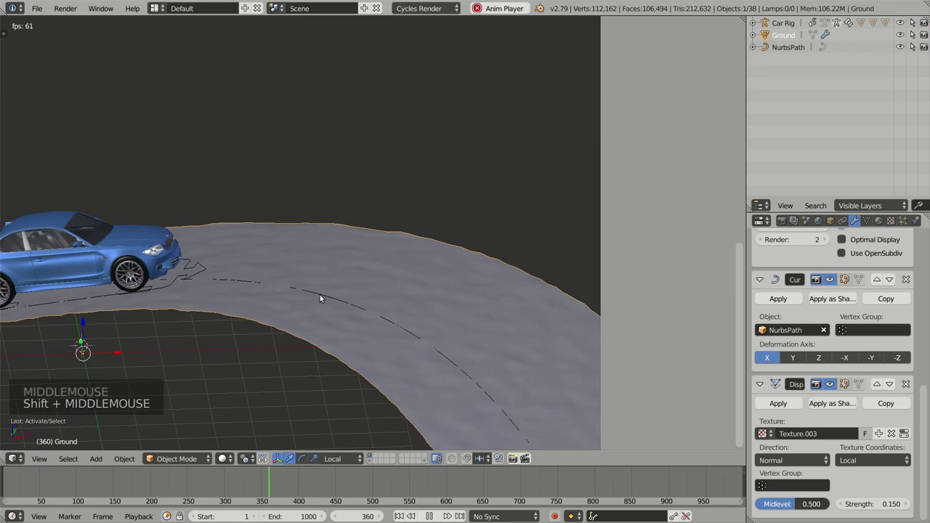
- Watch the car from side and front, then lower Displace strength to 0.08 for gentle bumps
{"action": "middle_click", "coordinate": [321, 298]}
{"action": "scroll", "scroll_direction": "down", "scroll_amount": 3}
{"action": "middle_click", "coordinate": [332, 251]}
{"action": "key", "text": "n"}
{"action": "middle_click", "coordinate": [364, 286]}
{"action": "scroll", "scroll_direction": "up", "scroll_amount": 3}
{"action": "middle_click", "coordinate": [430, 282]}
{"action": "middle_click", "coordinate": [308, 292]}
{"action": "middle_click", "coordinate": [399, 344]}
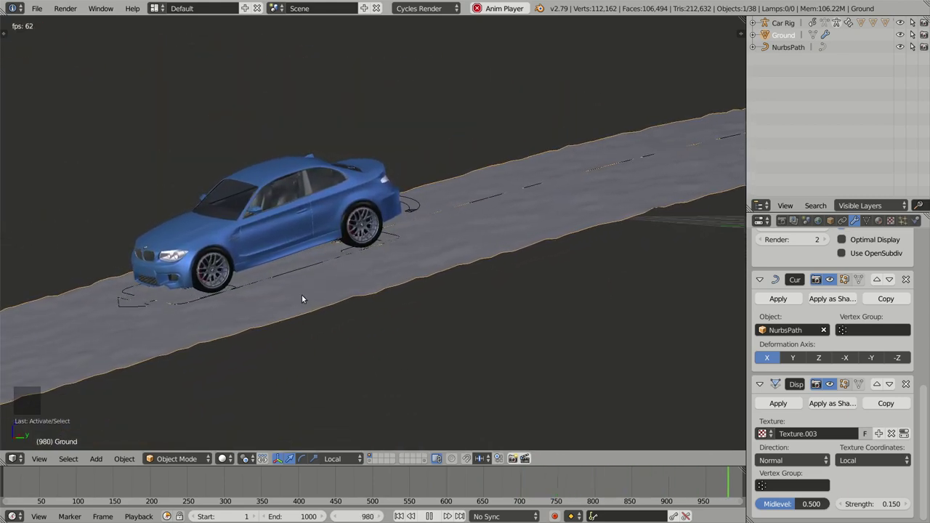
{"action": "middle_click", "coordinate": [279, 197]}
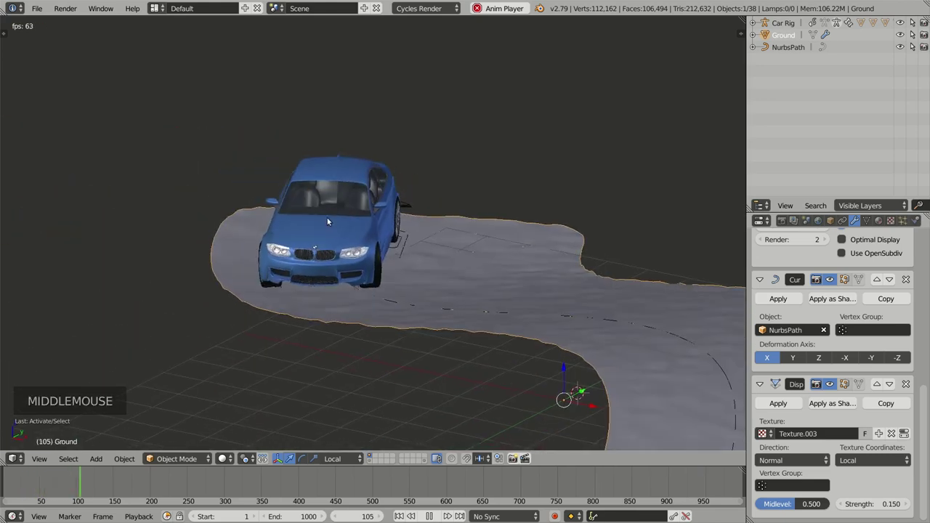
{"action": "middle_click", "coordinate": [492, 282]}
{"action": "middle_click", "coordinate": [431, 273]}
{"action": "middle_click", "coordinate": [531, 241]}
{"action": "middle_click", "coordinate": [466, 280]}
{"action": "scroll", "scroll_direction": "down", "scroll_amount": 3}
{"action": "left_click", "coordinate": [890, 504]}
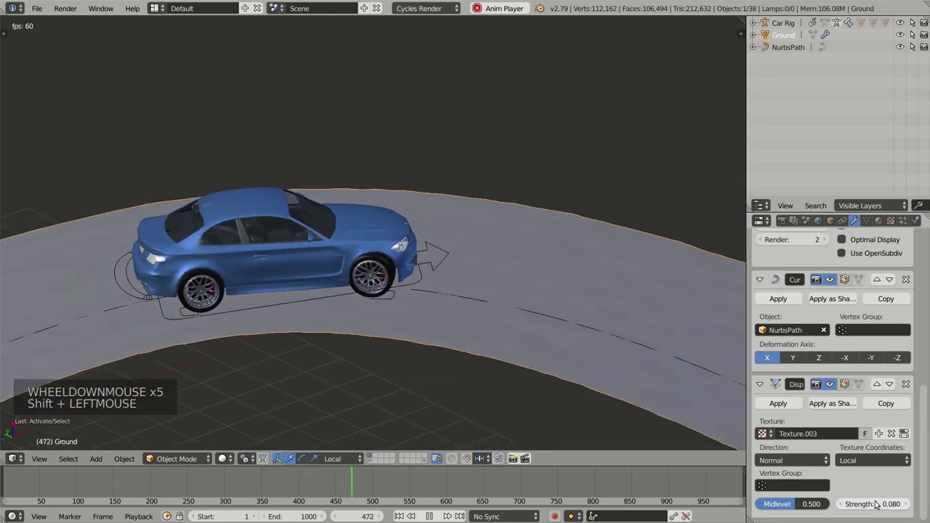
{"action": "middle_click", "coordinate": [516, 344]}
{"action": "middle_click", "coordinate": [509, 346]}
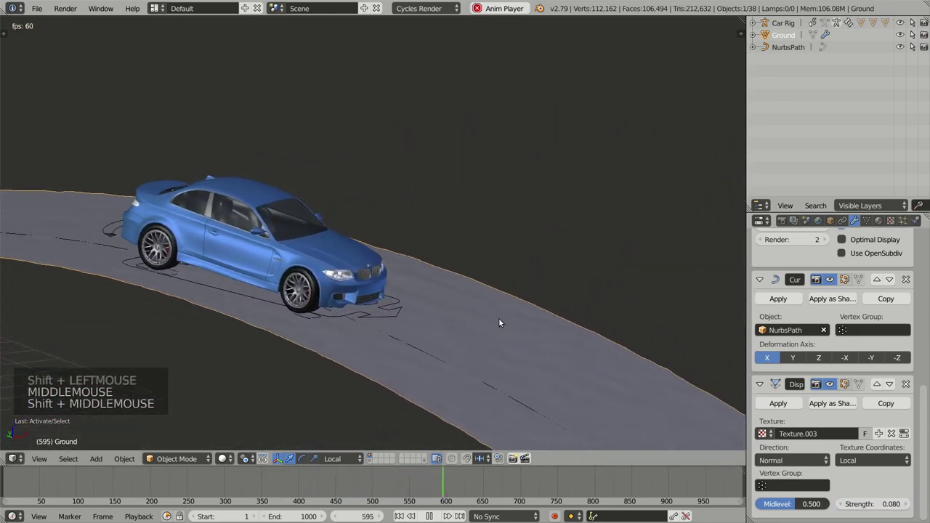